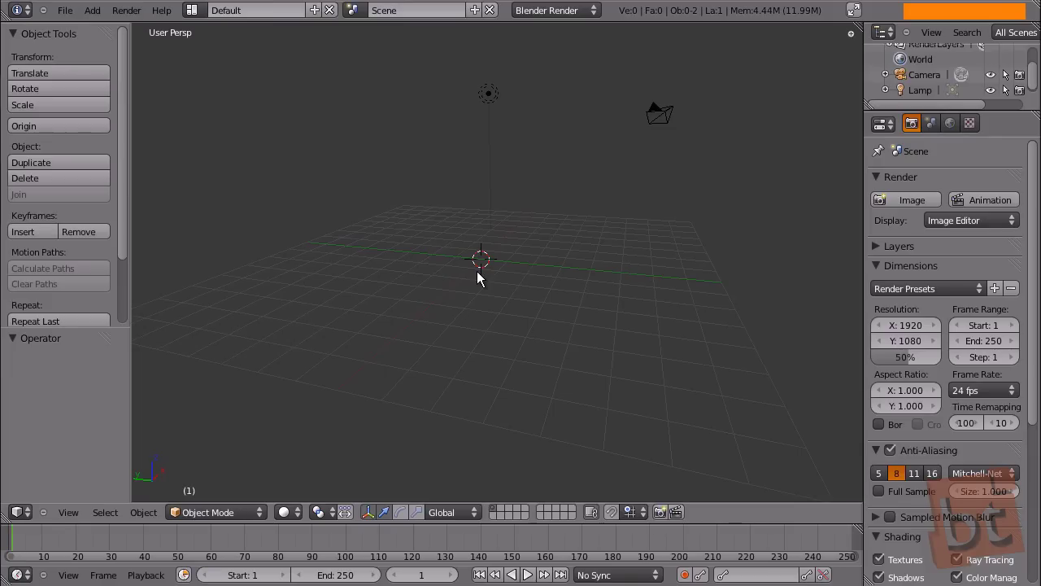
Step: Add a UV sphere to the empty scene and scale it up to about 1.193
{"action": "middle_click", "coordinate": [509, 236]}
{"action": "middle_click", "coordinate": [476, 224]}
{"action": "key", "text": "Home"}
{"action": "key", "text": "shift+a"}
{"action": "left_click", "coordinate": [595, 271]}
{"action": "key", "text": "s"}
{"action": "left_click", "coordinate": [721, 395]}
{"action": "key", "text": "s"}
{"action": "left_click", "coordinate": [620, 372]}
Step: Orbit around the sphere and make the lamp the active object
{"action": "middle_click", "coordinate": [712, 418]}
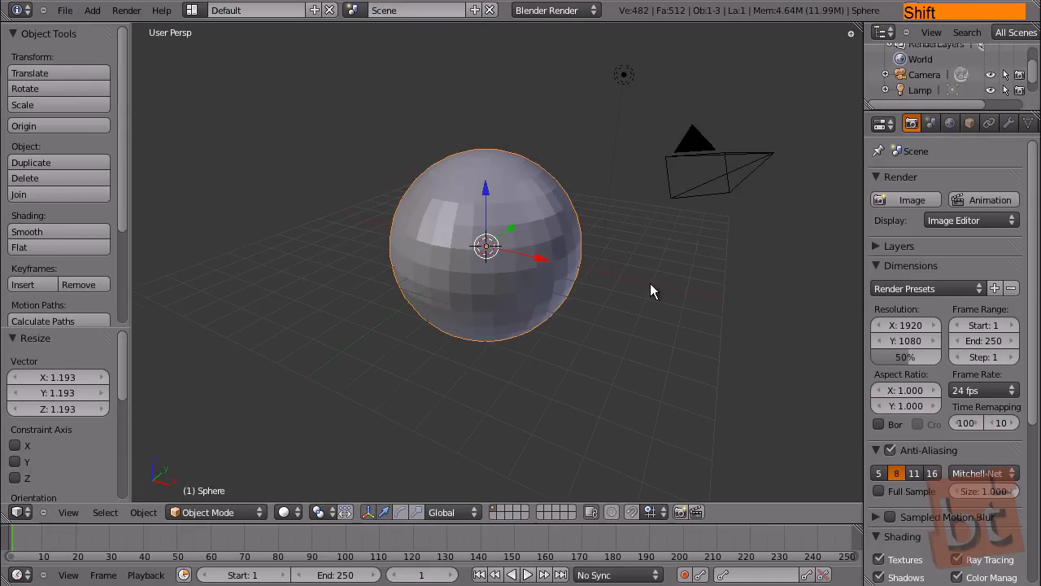
{"action": "middle_click", "coordinate": [648, 352]}
{"action": "middle_click", "coordinate": [630, 370]}
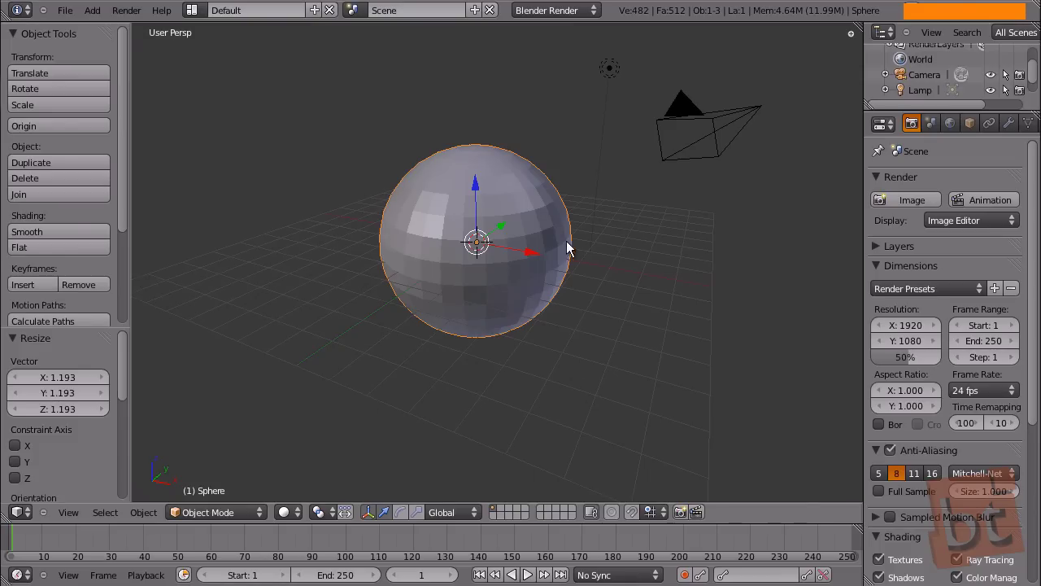
{"action": "middle_click", "coordinate": [522, 324]}
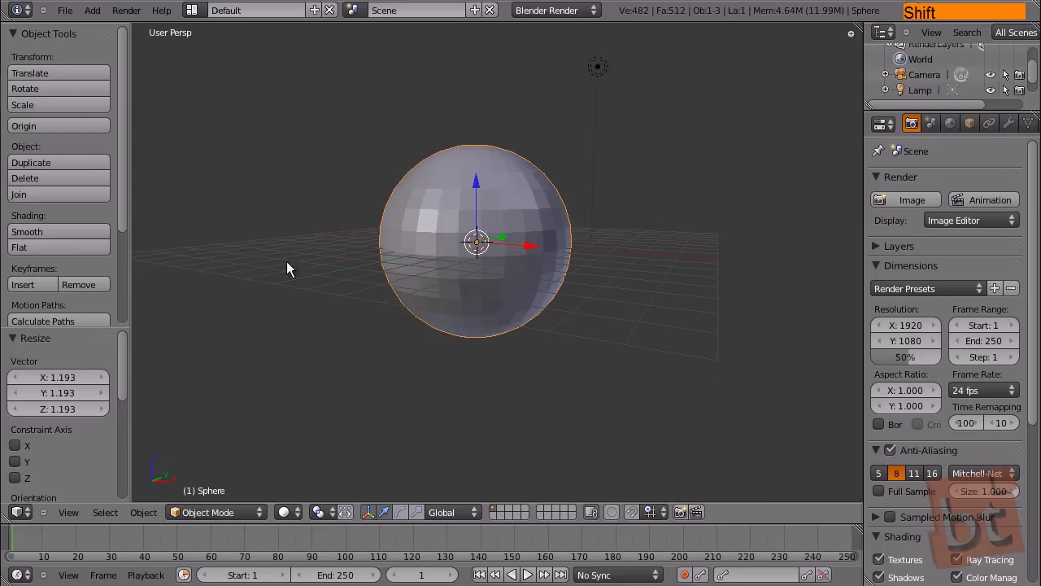
{"action": "right_click", "coordinate": [601, 78]}
{"action": "middle_click", "coordinate": [665, 256]}
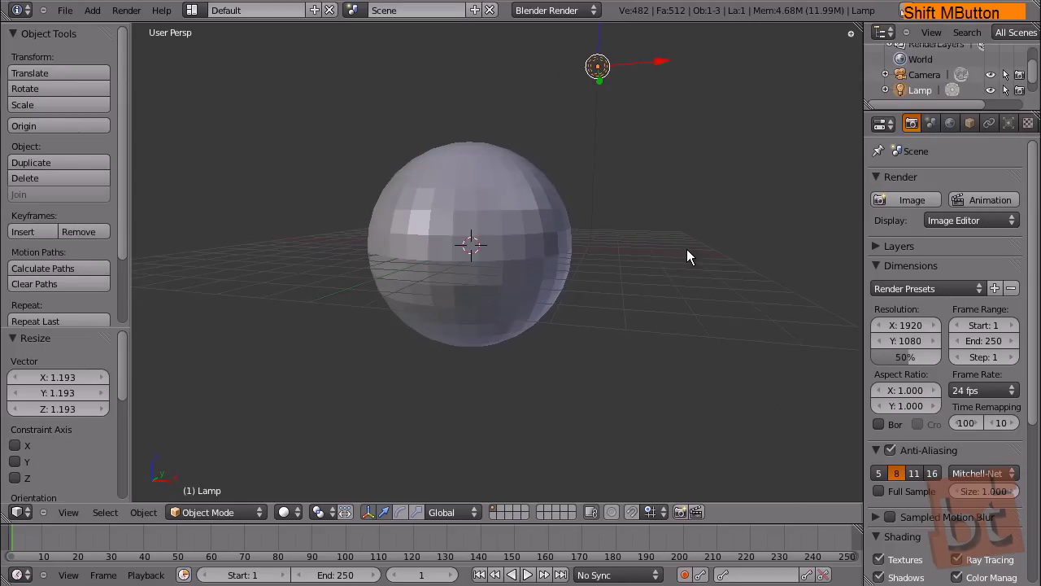
{"action": "middle_click", "coordinate": [626, 368]}
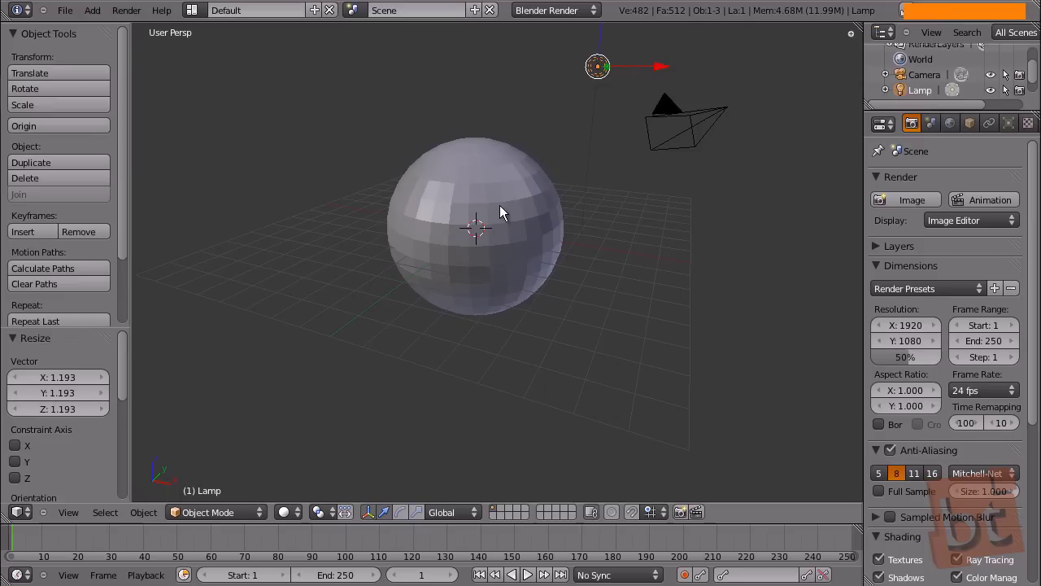
Step: Enable Only Render in the sidebar's Display panel so the grid, camera and lamp outlines are hidden
{"action": "key", "text": "n"}
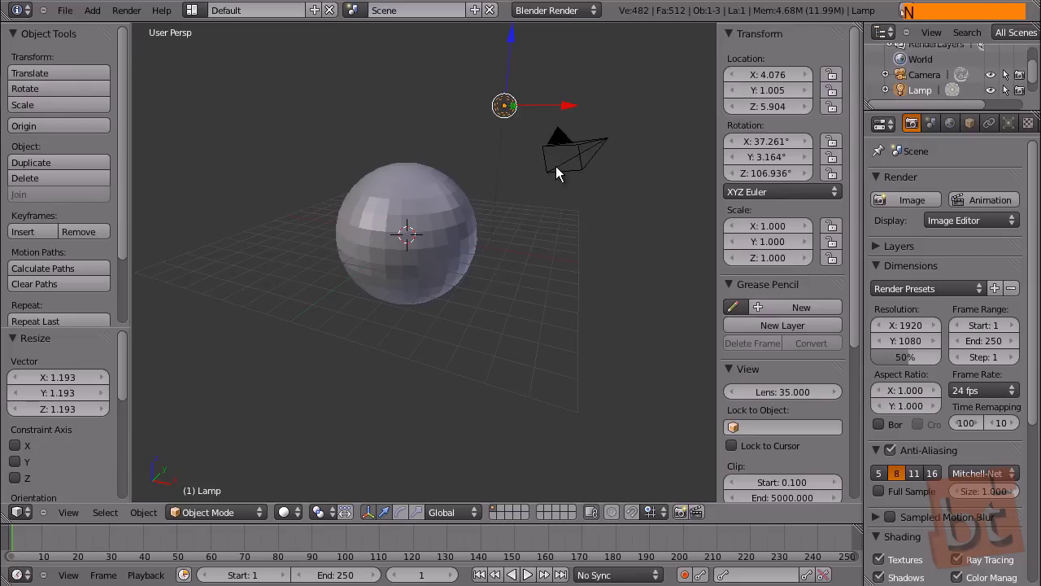
{"action": "middle_click", "coordinate": [763, 465]}
{"action": "left_click", "coordinate": [729, 459]}
{"action": "middle_click", "coordinate": [781, 484]}
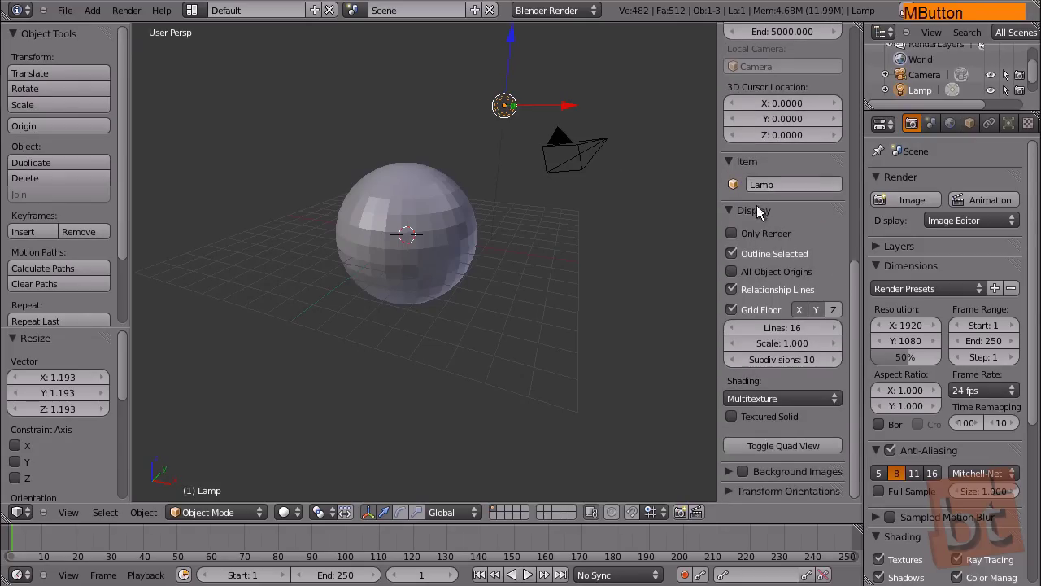
{"action": "left_click", "coordinate": [738, 238]}
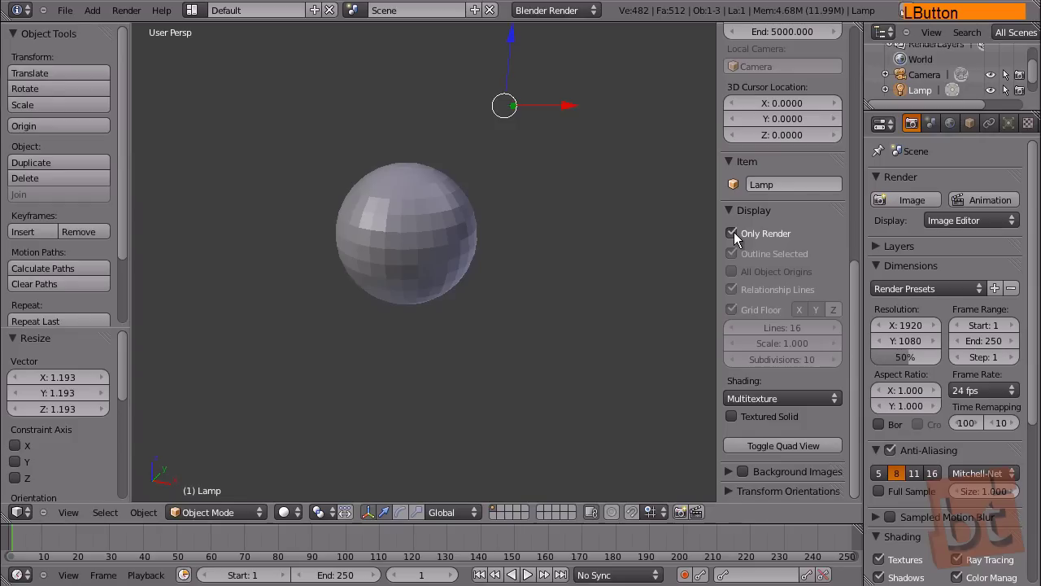
{"action": "middle_click", "coordinate": [778, 166]}
{"action": "key", "text": "n"}
{"action": "middle_click", "coordinate": [542, 279]}
{"action": "middle_click", "coordinate": [620, 328]}
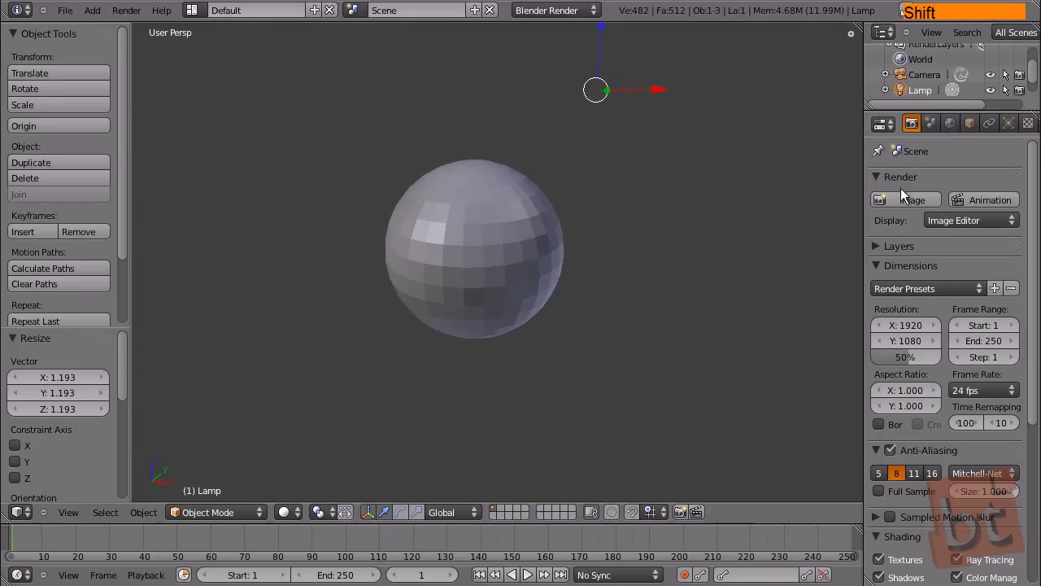
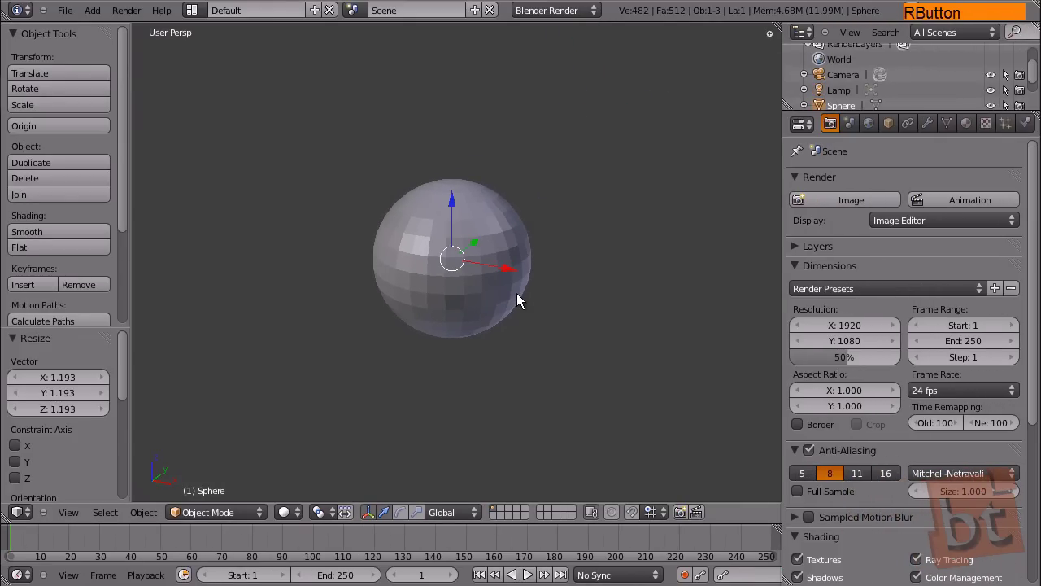
Step: Add a Multiresolution modifier to the sphere from the Modifiers tab
{"action": "left_click", "coordinate": [934, 129]}
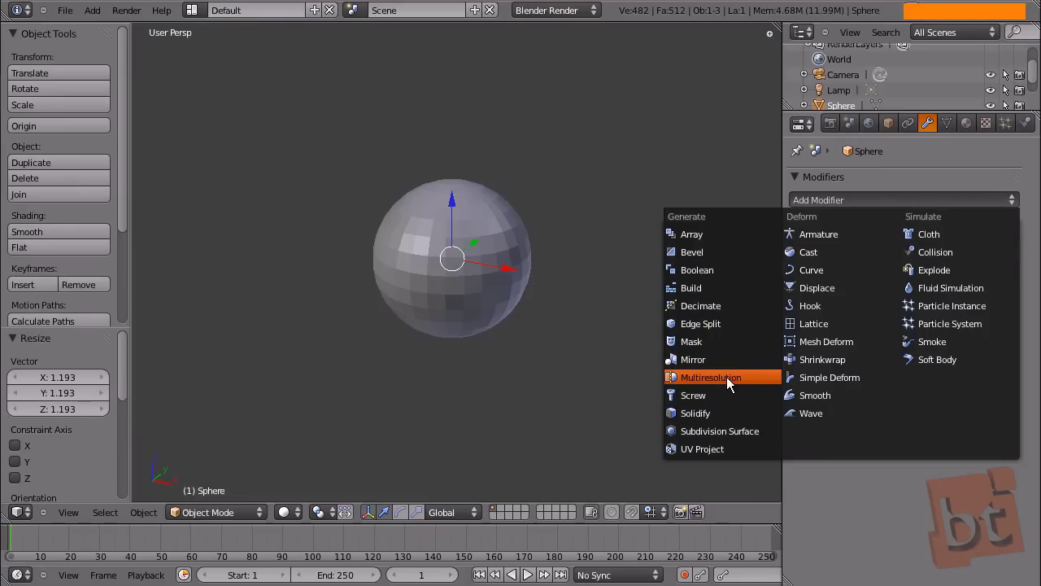
{"action": "left_click", "coordinate": [722, 383]}
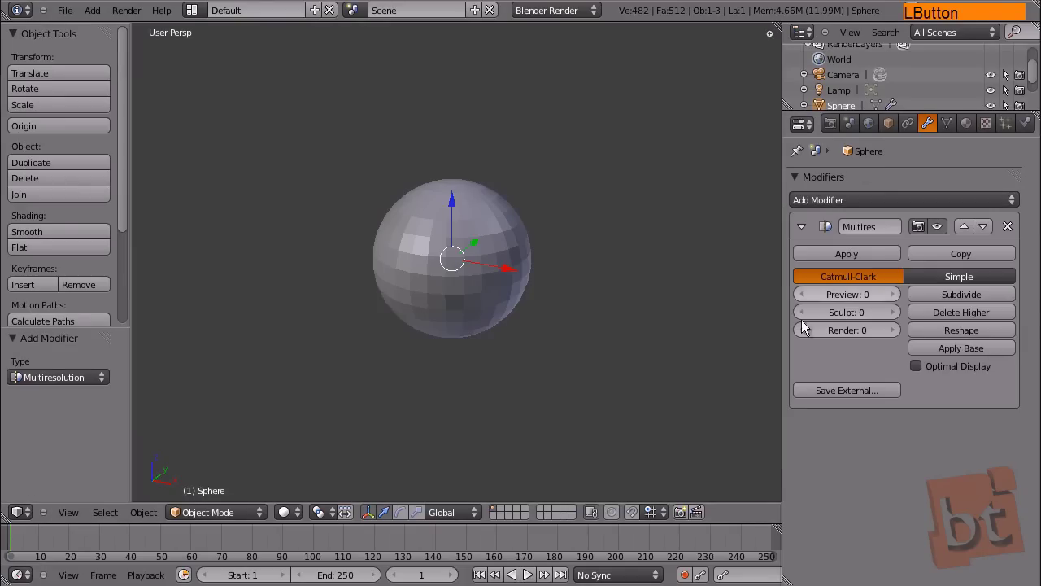
{"action": "left_click", "coordinate": [926, 202]}
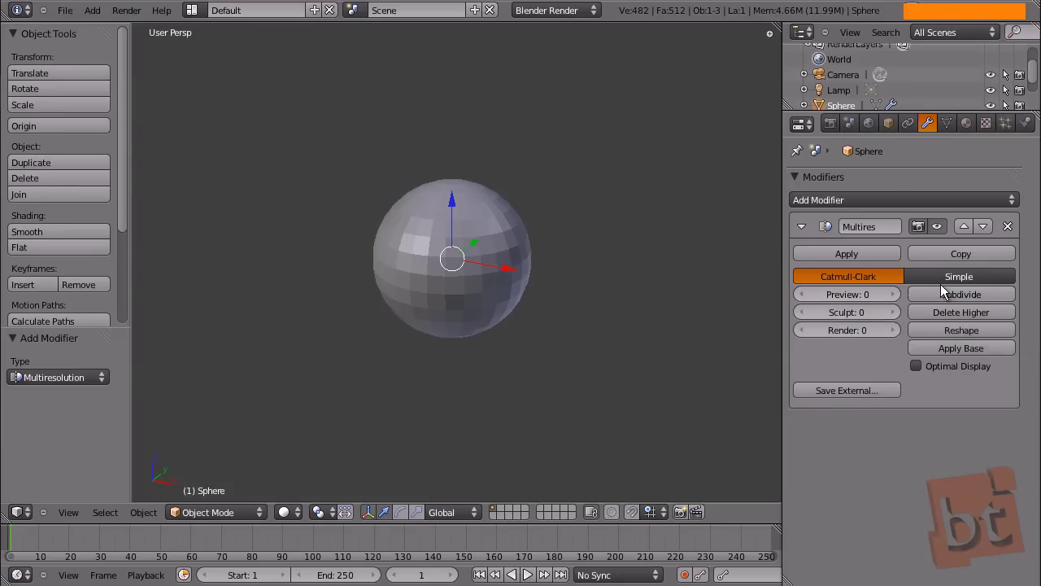
Step: Subdivide the Multiresolution to level 3, compare Preview at 1, then return Preview to 3
{"action": "left_click", "coordinate": [967, 298]}
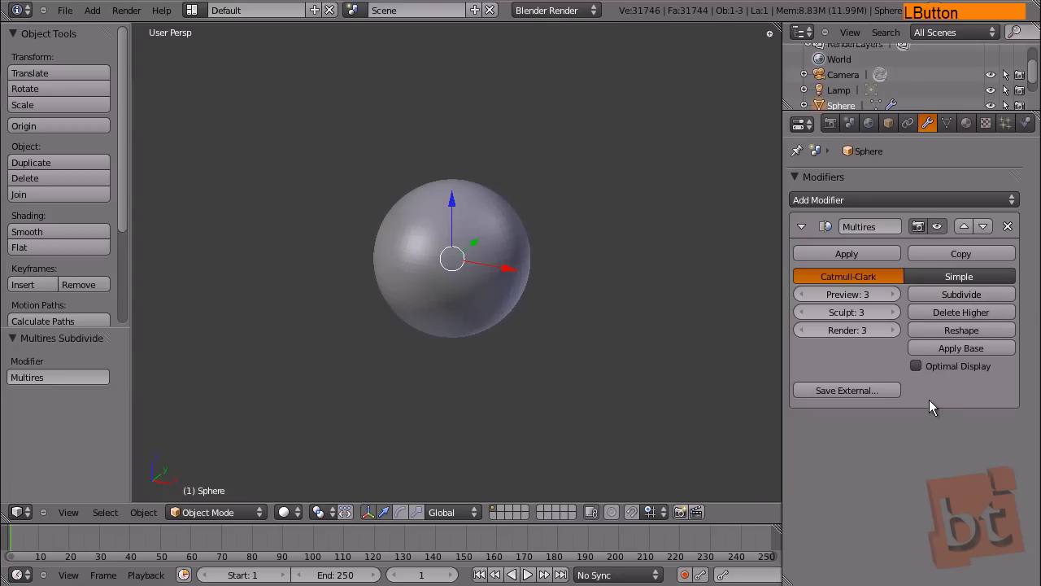
{"action": "left_click", "coordinate": [806, 300]}
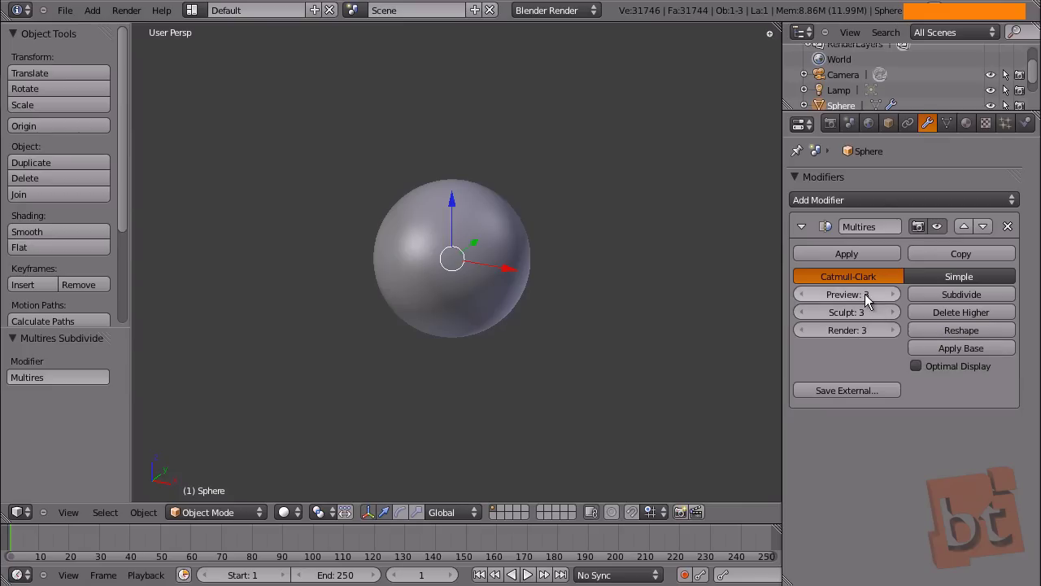
{"action": "left_click", "coordinate": [809, 299]}
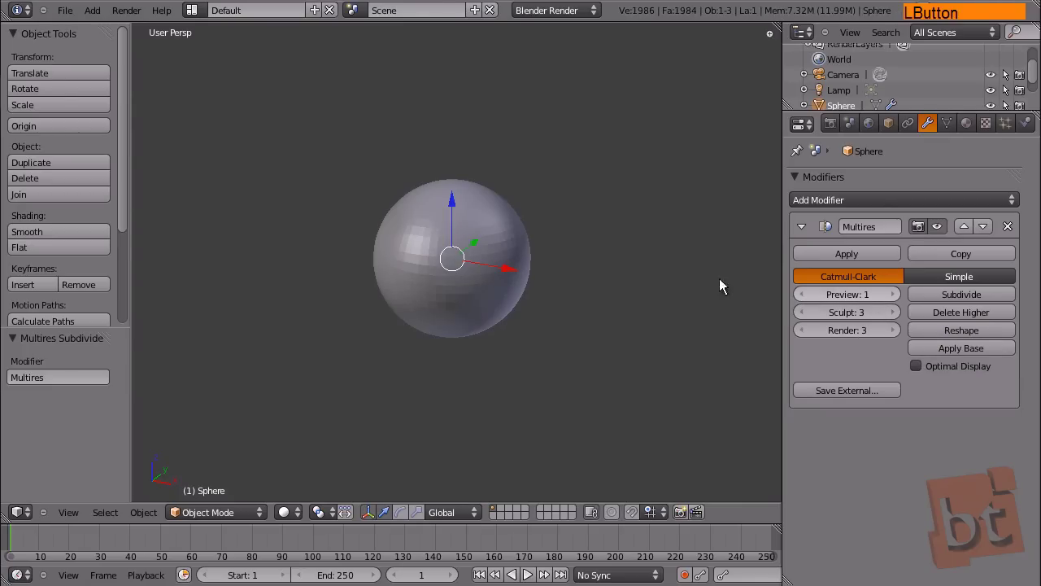
{"action": "middle_click", "coordinate": [483, 295]}
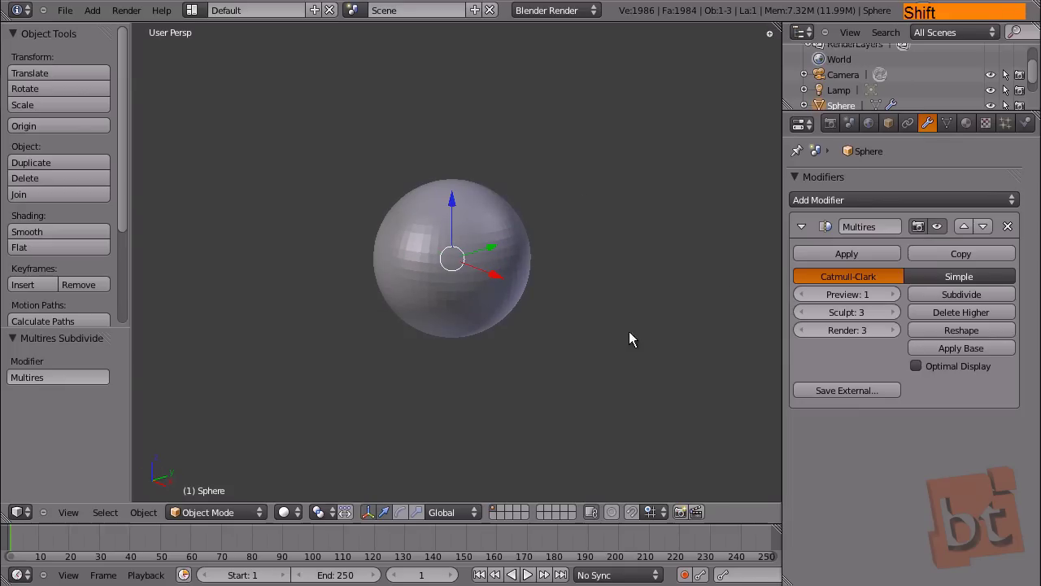
{"action": "left_click", "coordinate": [902, 299]}
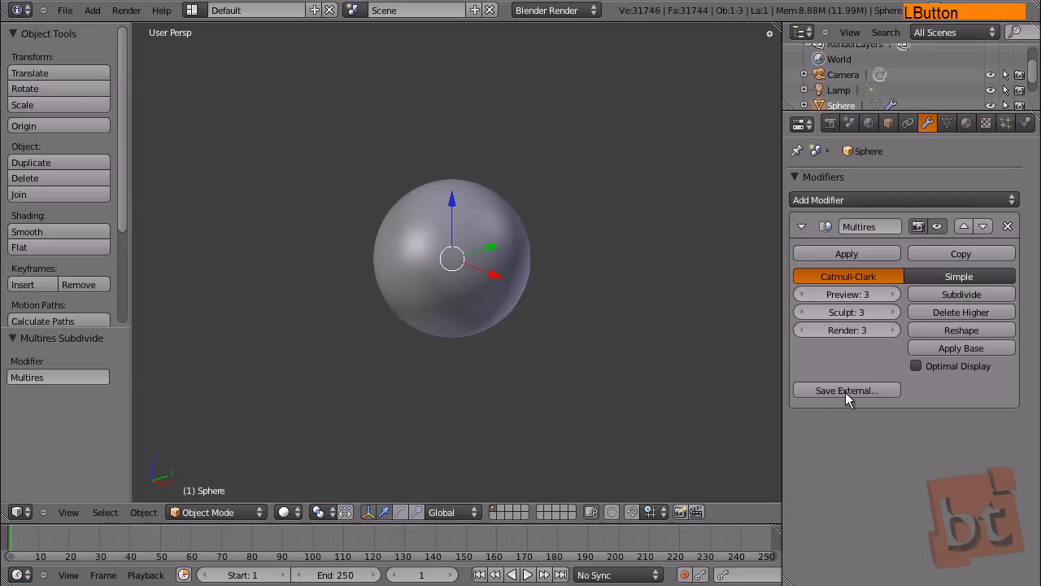
{"action": "middle_click", "coordinate": [551, 326]}
{"action": "right_click", "coordinate": [448, 298]}
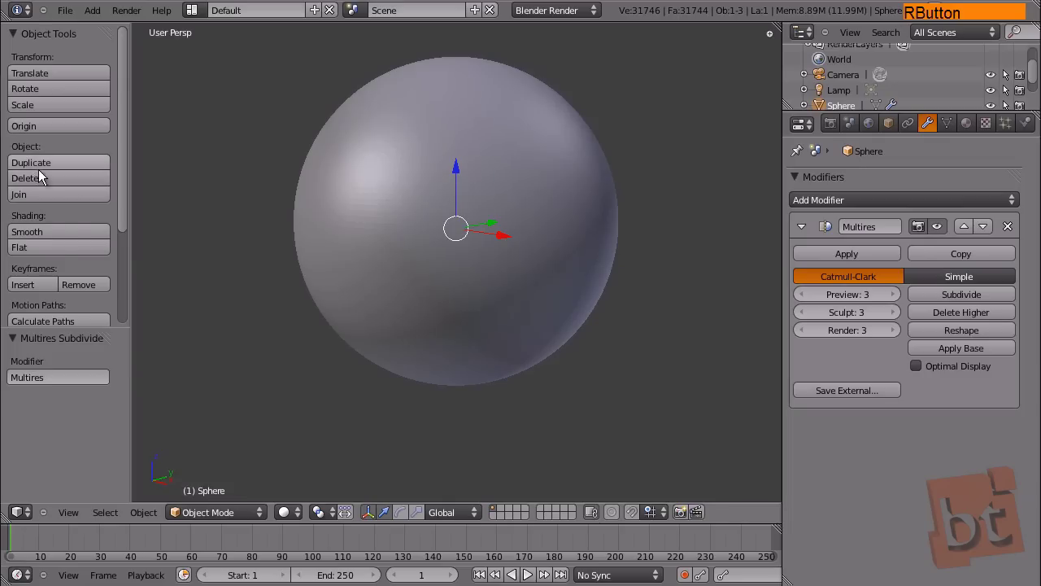
{"action": "left_click", "coordinate": [59, 236]}
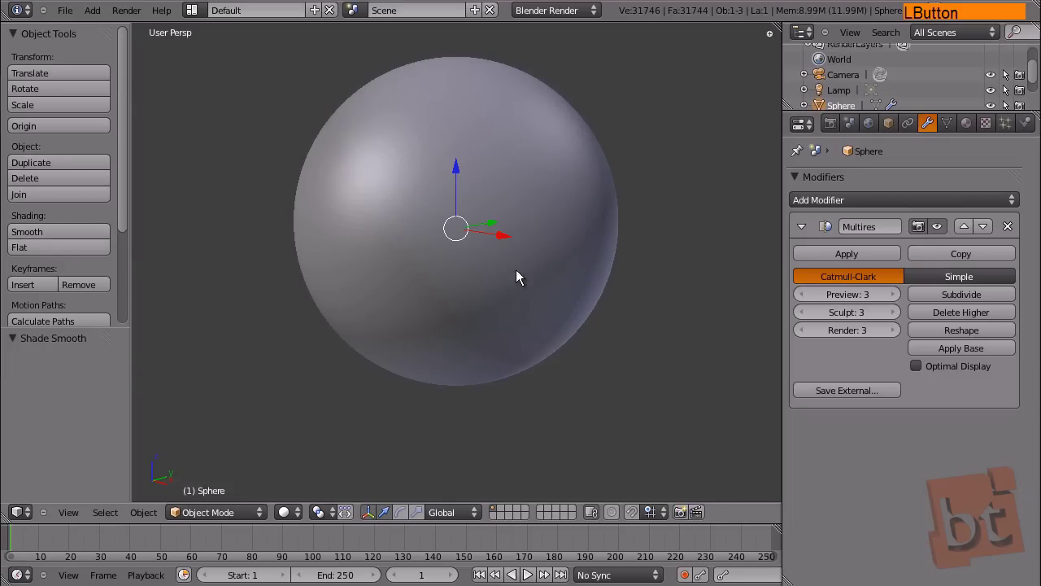
{"action": "left_click", "coordinate": [92, 257]}
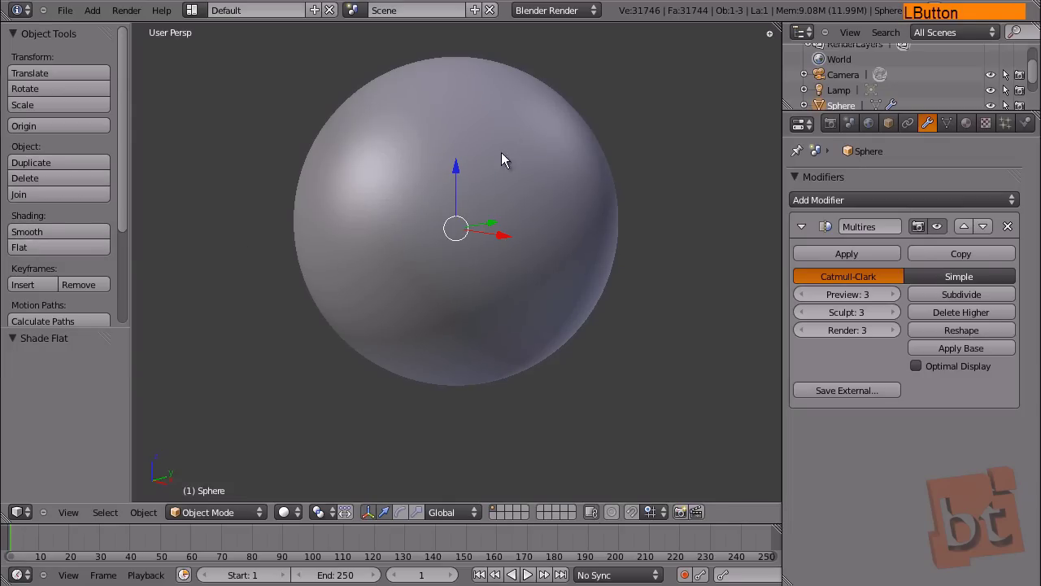
{"action": "middle_click", "coordinate": [556, 206]}
{"action": "middle_click", "coordinate": [522, 241]}
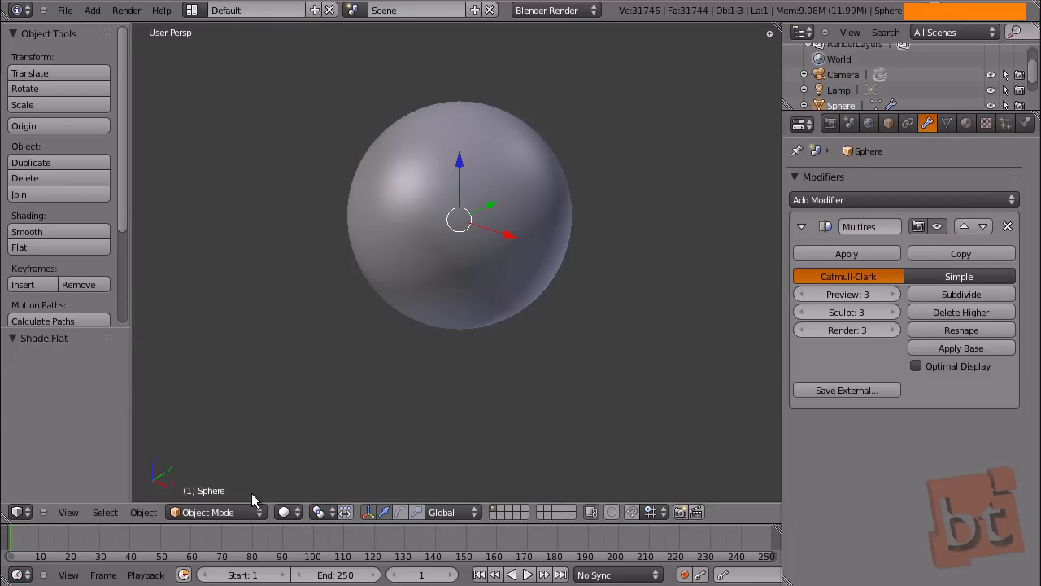
Step: Enter Sculpt Mode with the SculptDraw brush and maximize the 3D view
{"action": "left_click", "coordinate": [251, 519]}
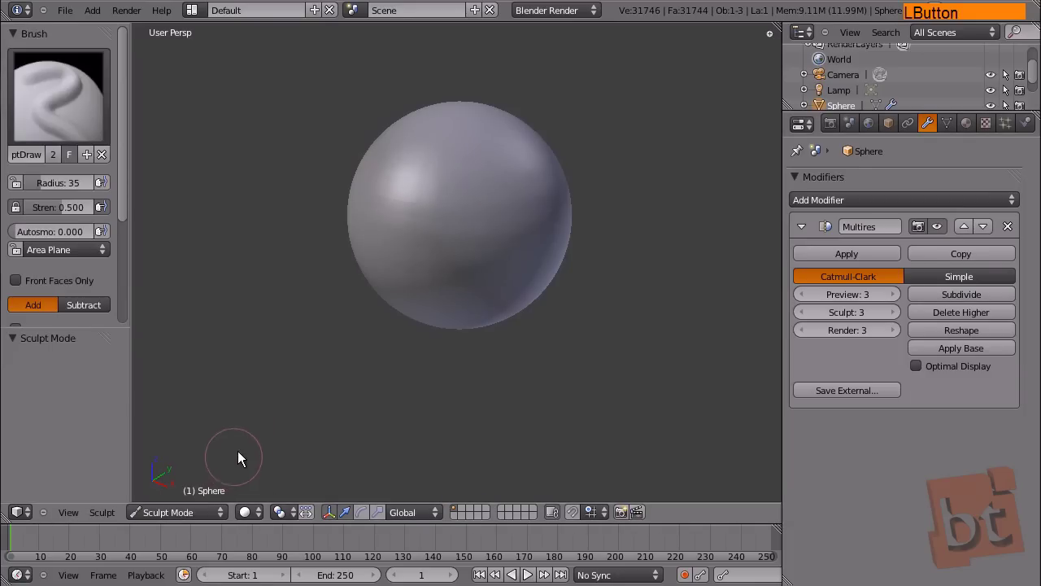
{"action": "middle_click", "coordinate": [446, 318]}
{"action": "middle_click", "coordinate": [480, 369]}
{"action": "middle_click", "coordinate": [480, 317]}
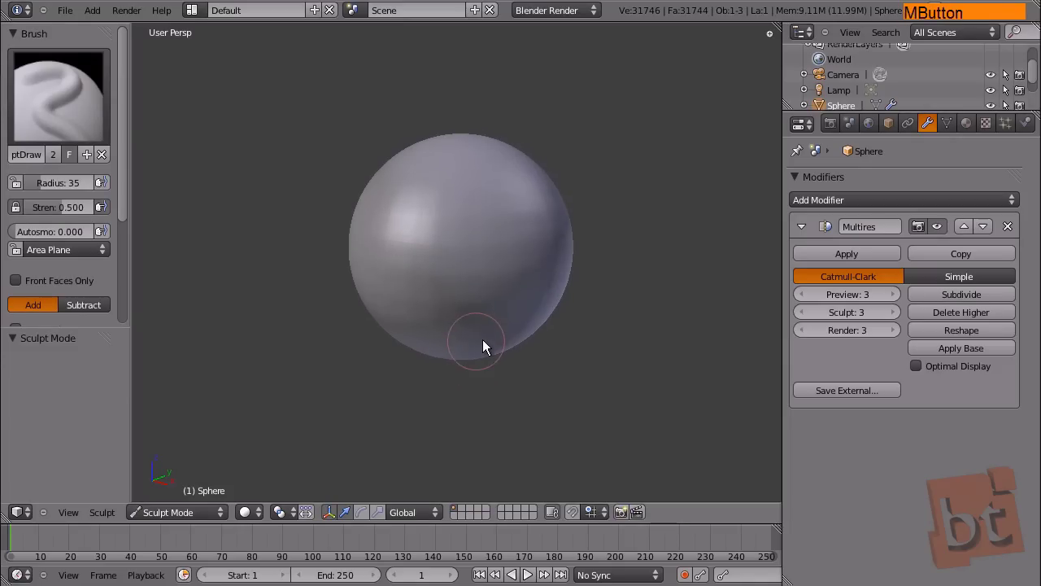
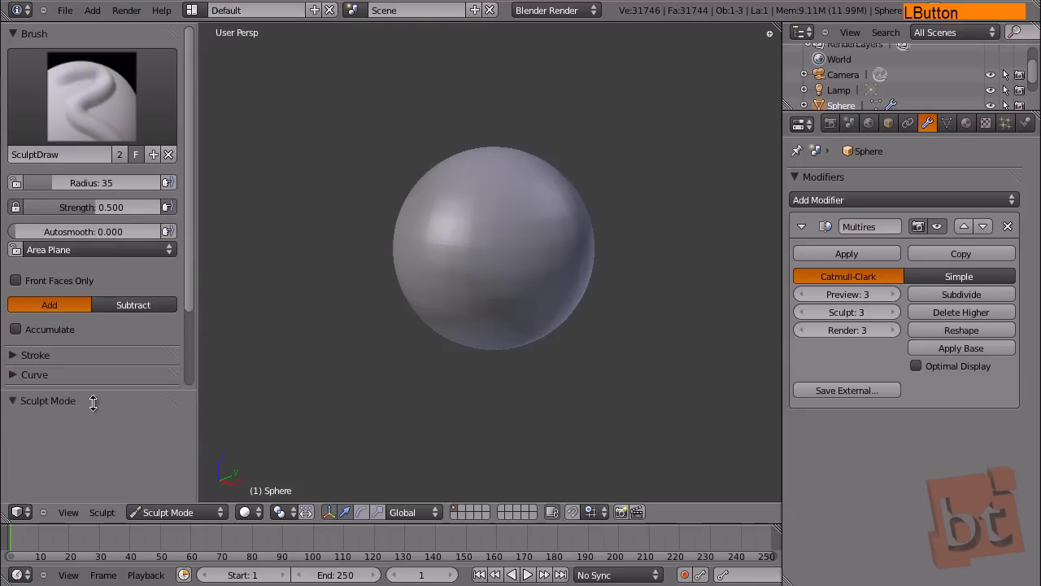
{"action": "key", "text": "t"}
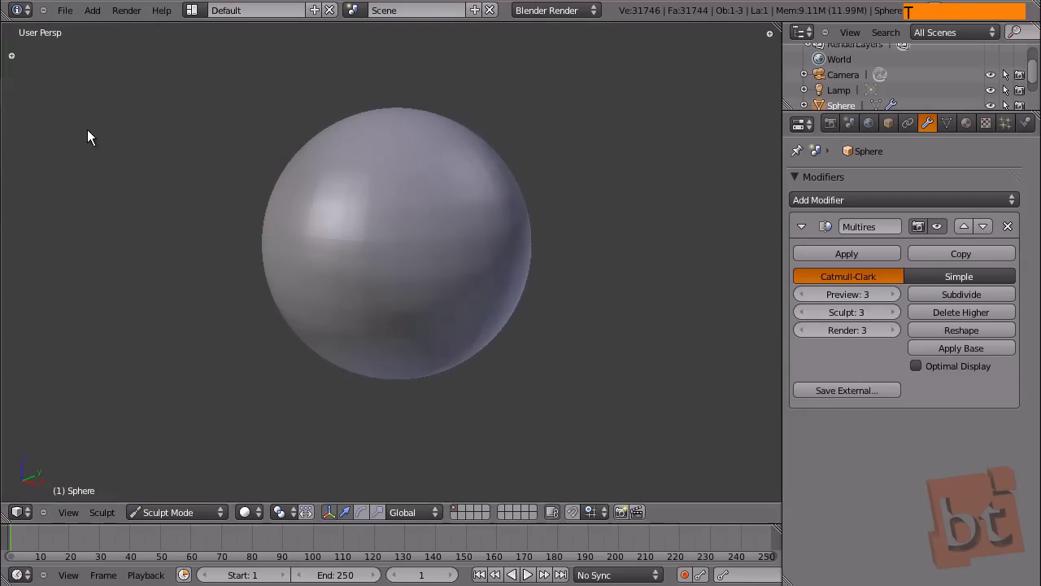
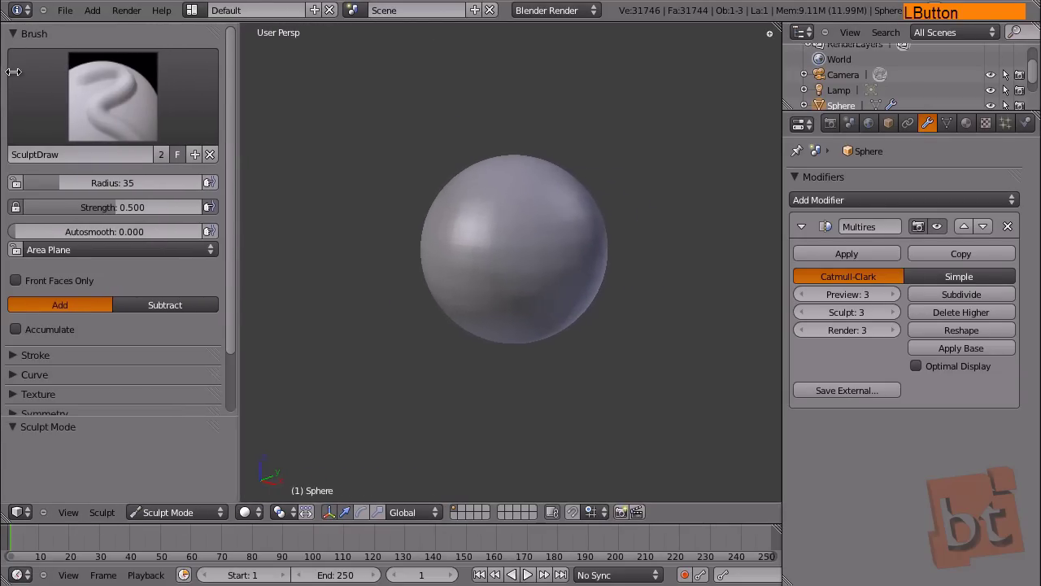
{"action": "key", "text": "shift+space"}
Step: Select the basic Brush from the brush selector and raise its radius to 43
{"action": "middle_click", "coordinate": [650, 265]}
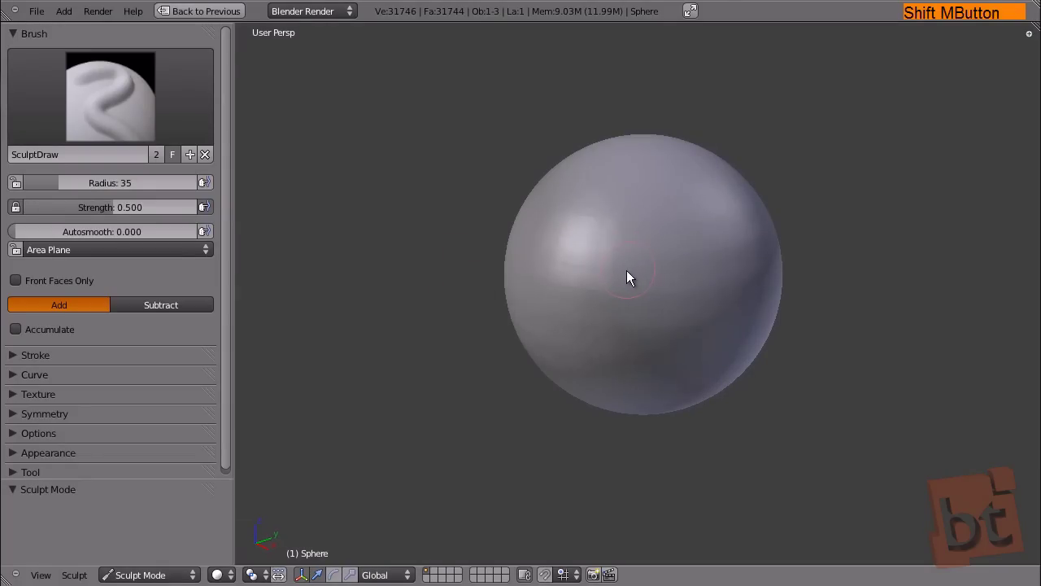
{"action": "middle_click", "coordinate": [625, 280]}
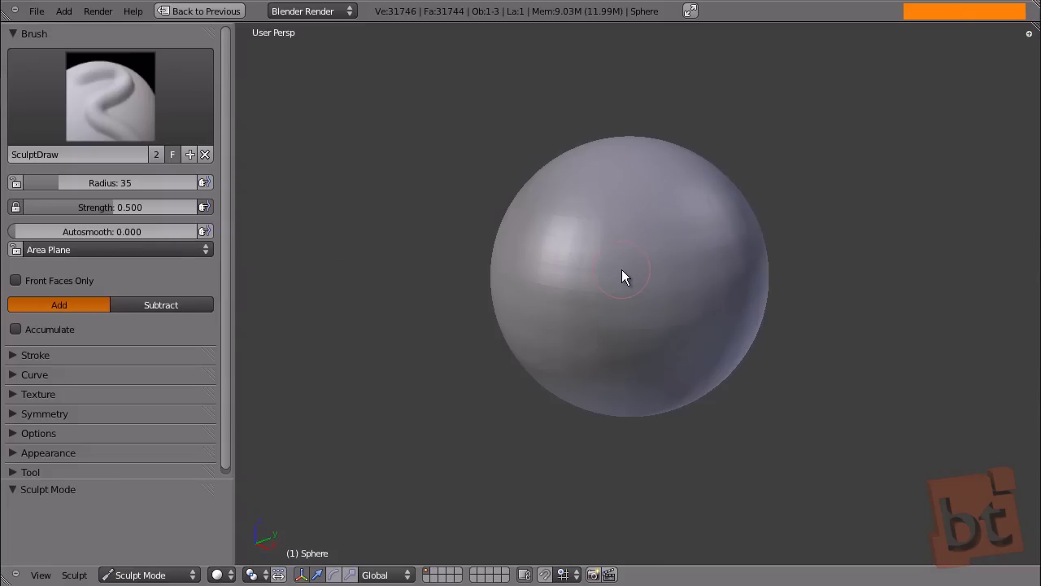
{"action": "key", "text": "Delete"}
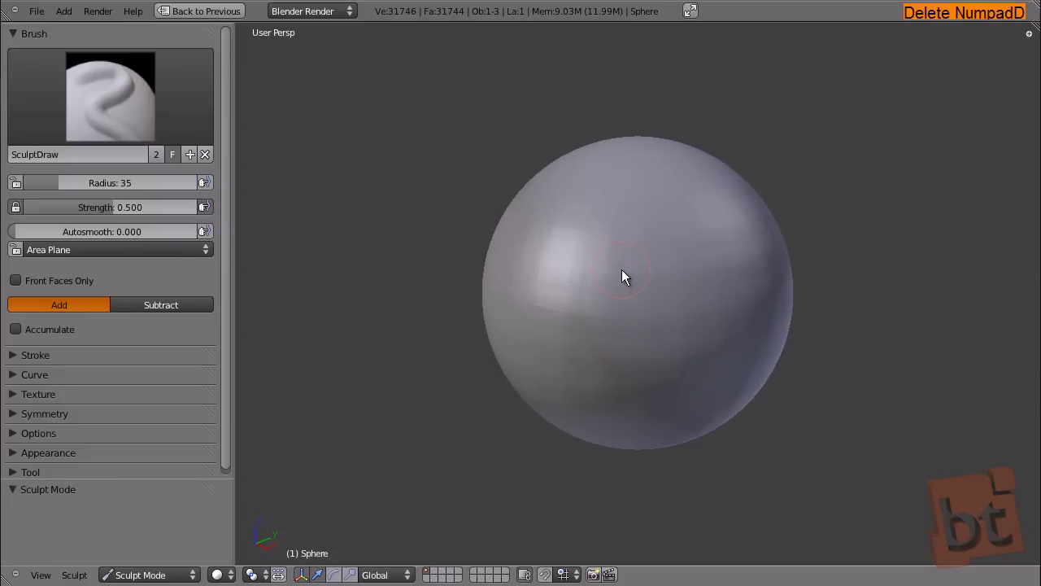
{"action": "left_click", "coordinate": [111, 100]}
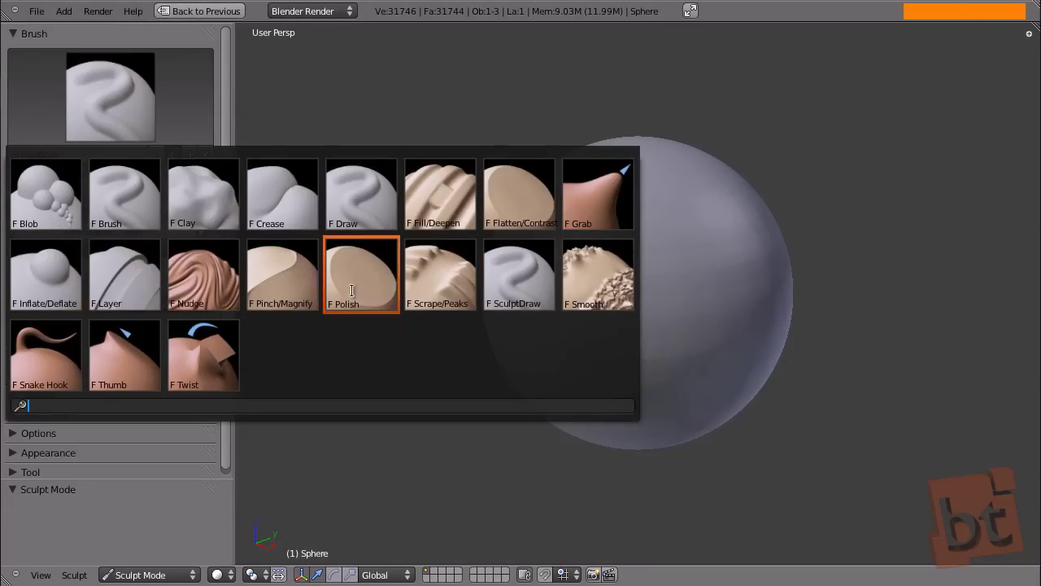
{"action": "left_click", "coordinate": [232, 74]}
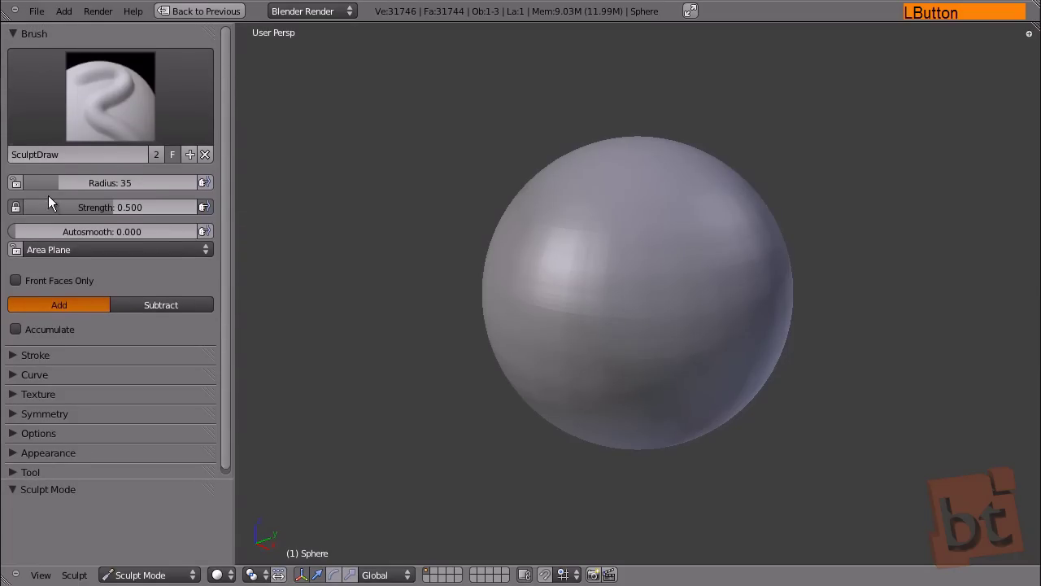
{"action": "left_click", "coordinate": [67, 191]}
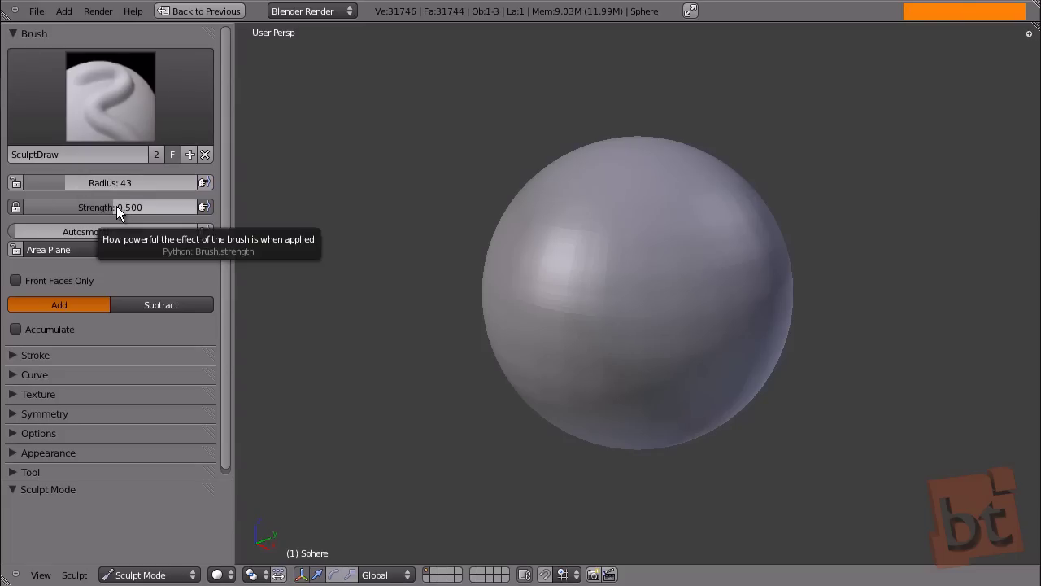
{"action": "left_click", "coordinate": [116, 96]}
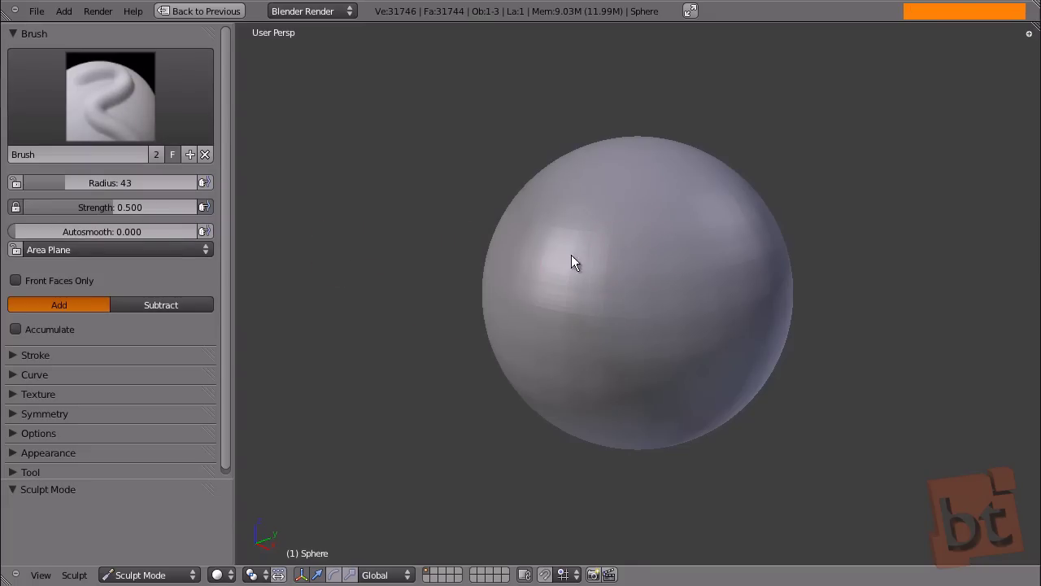
Step: Sculpt a couple of raised strokes, then subdivide the Multires modifier once more for finer detail
{"action": "left_click", "coordinate": [665, 220]}
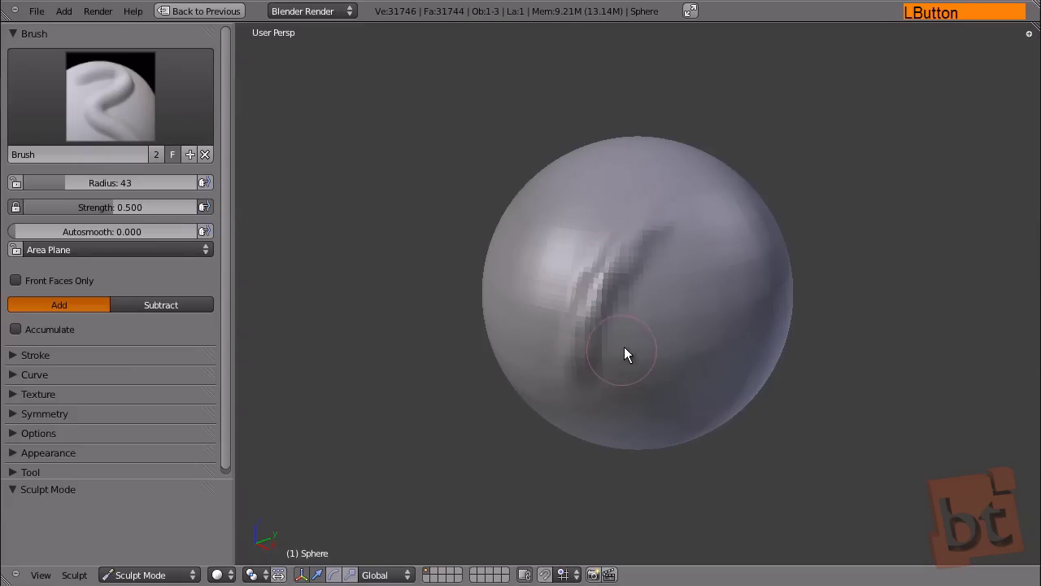
{"action": "middle_click", "coordinate": [694, 300]}
{"action": "left_click", "coordinate": [613, 266]}
{"action": "middle_click", "coordinate": [691, 306]}
{"action": "middle_click", "coordinate": [725, 315]}
{"action": "key", "text": "shift+space"}
{"action": "left_click", "coordinate": [980, 296]}
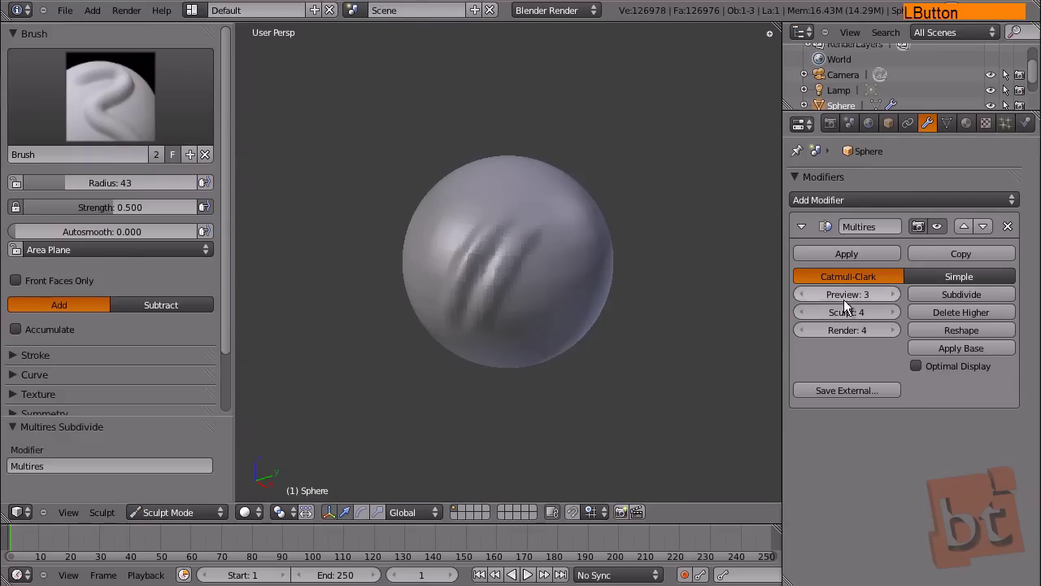
{"action": "key", "text": "shift+space"}
{"action": "middle_click", "coordinate": [651, 295]}
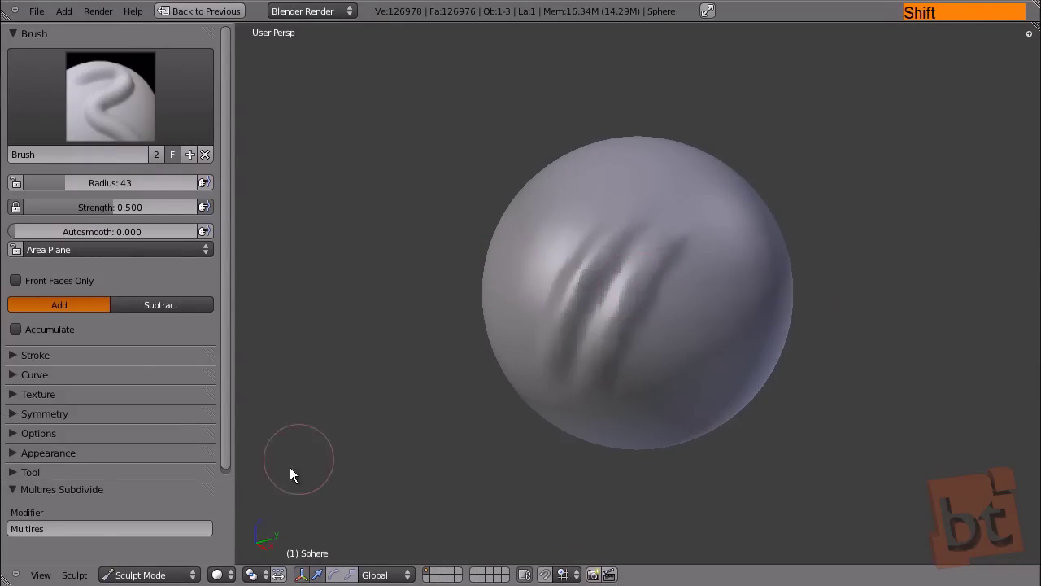
Step: Add another ridge stroke and settle the brush radius at 32 after trying 21 and 105
{"action": "left_click", "coordinate": [150, 566]}
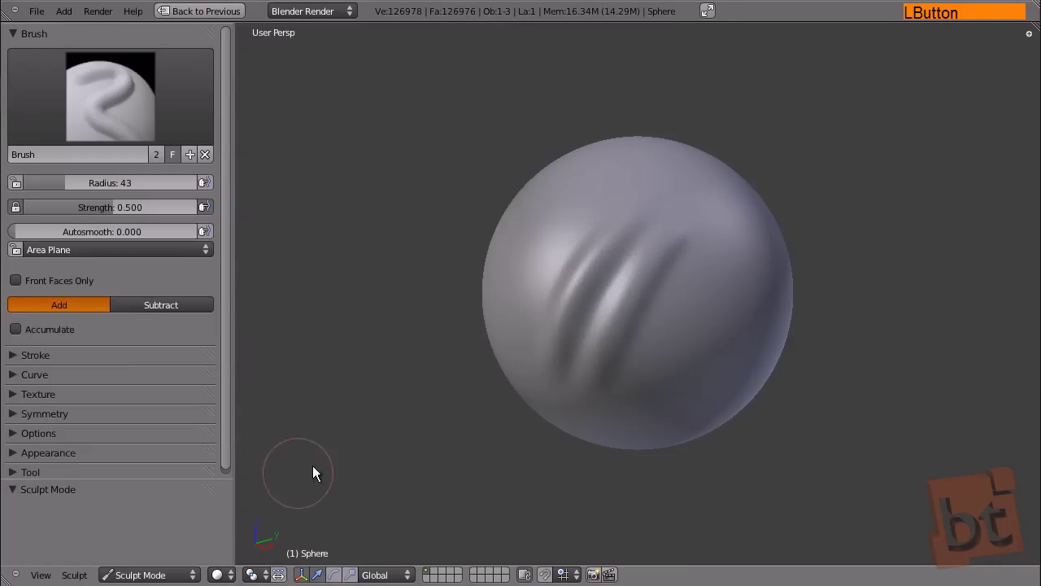
{"action": "middle_click", "coordinate": [652, 284]}
{"action": "middle_click", "coordinate": [605, 339]}
{"action": "left_click", "coordinate": [73, 192]}
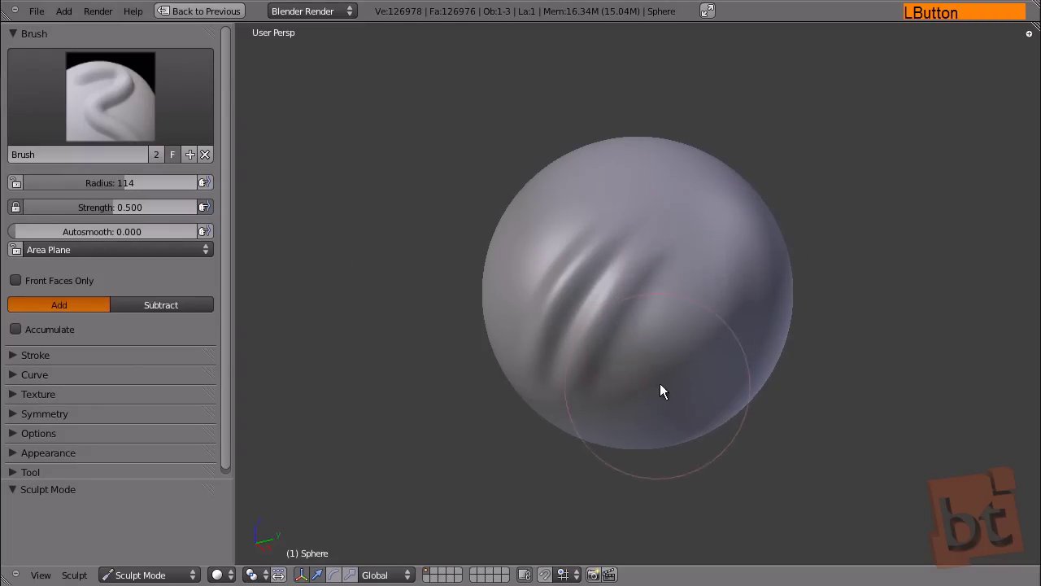
{"action": "key", "text": "ctrl+z"}
{"action": "left_click", "coordinate": [124, 187]}
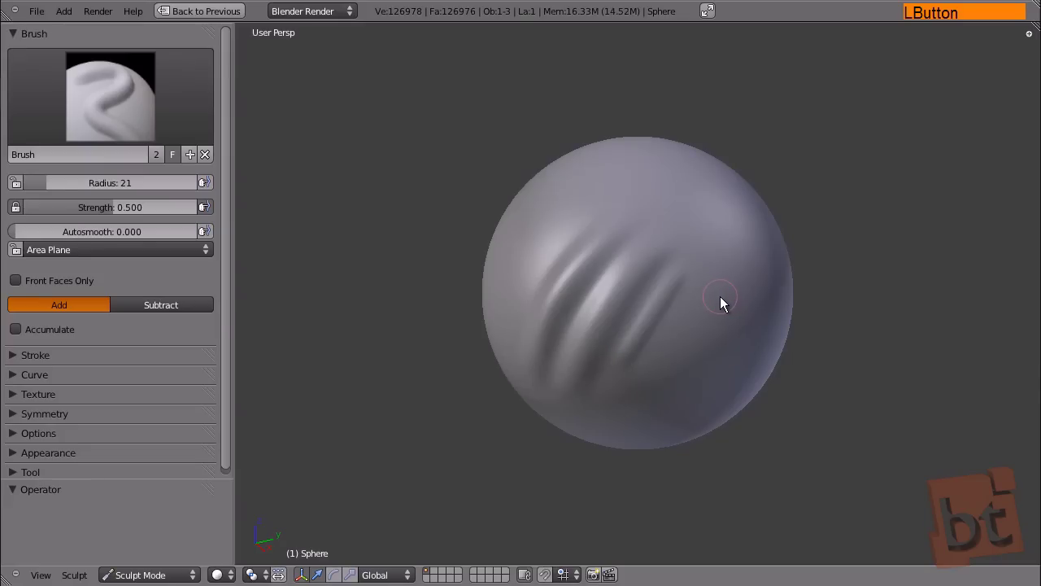
{"action": "key", "text": "ctrl+z"}
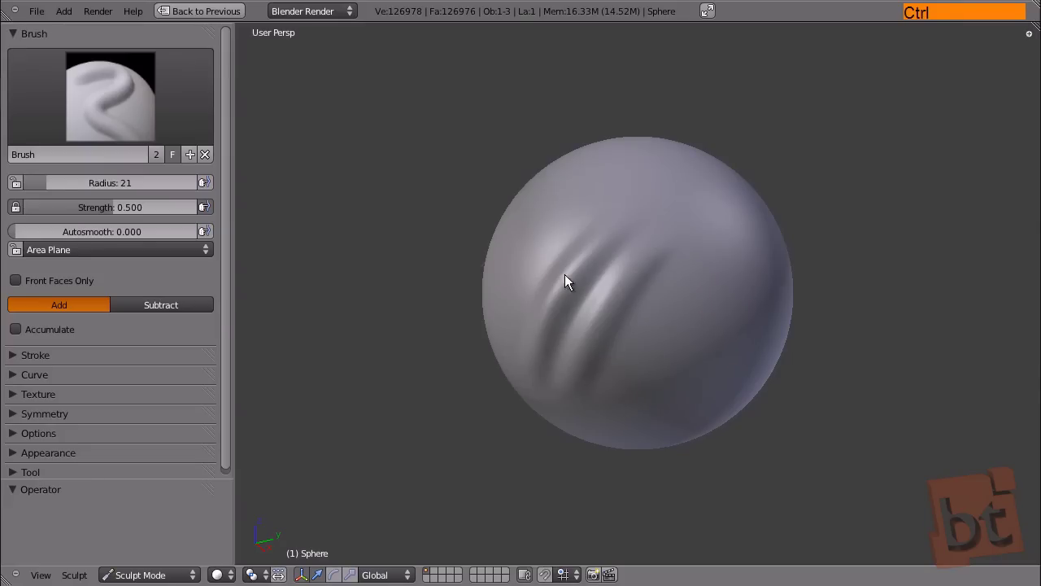
{"action": "key", "text": "f"}
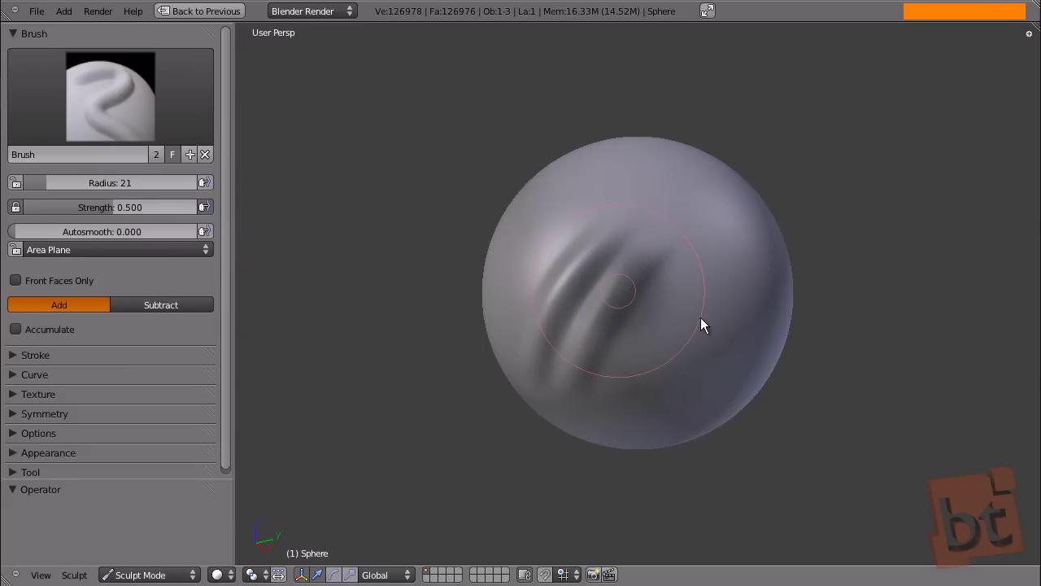
{"action": "left_click", "coordinate": [703, 324]}
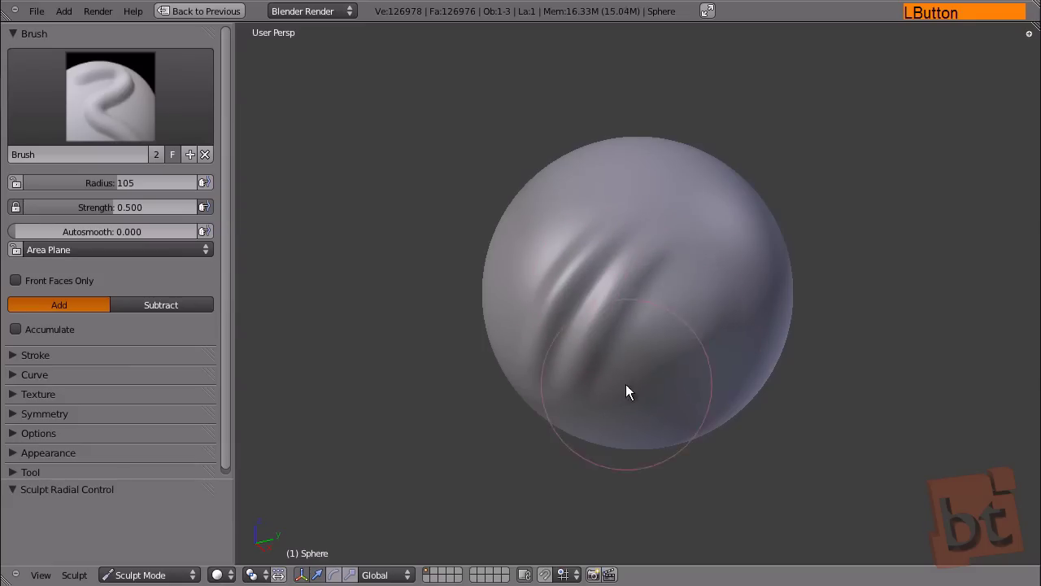
{"action": "key", "text": "f"}
{"action": "left_click", "coordinate": [634, 309]}
{"action": "key", "text": "f"}
{"action": "left_click", "coordinate": [671, 320]}
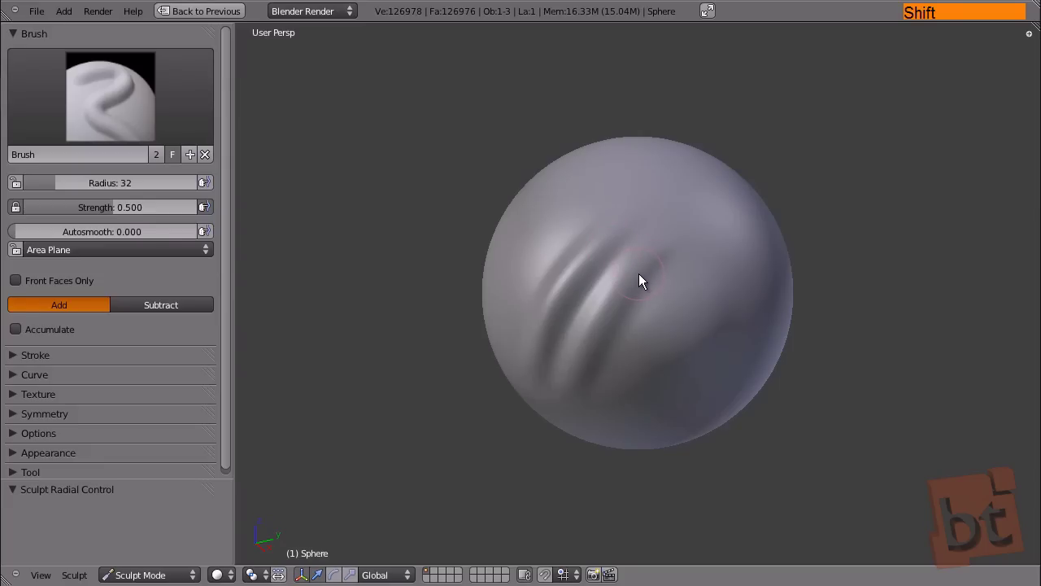
Step: Adjust the brush strength with Shift+F, trying about 0.85 and 0.1
{"action": "key", "text": "shift+f"}
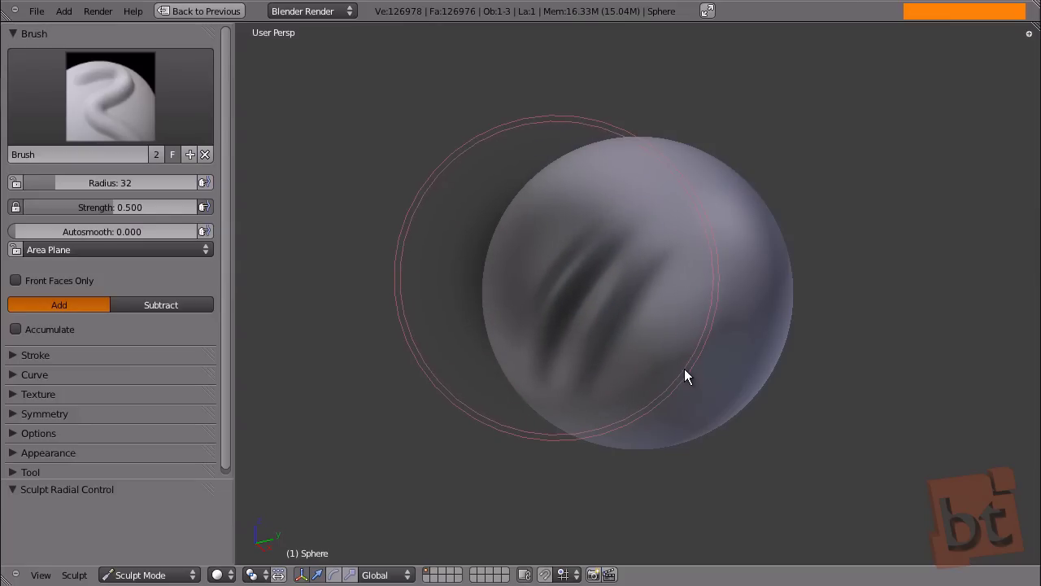
{"action": "left_click", "coordinate": [575, 300]}
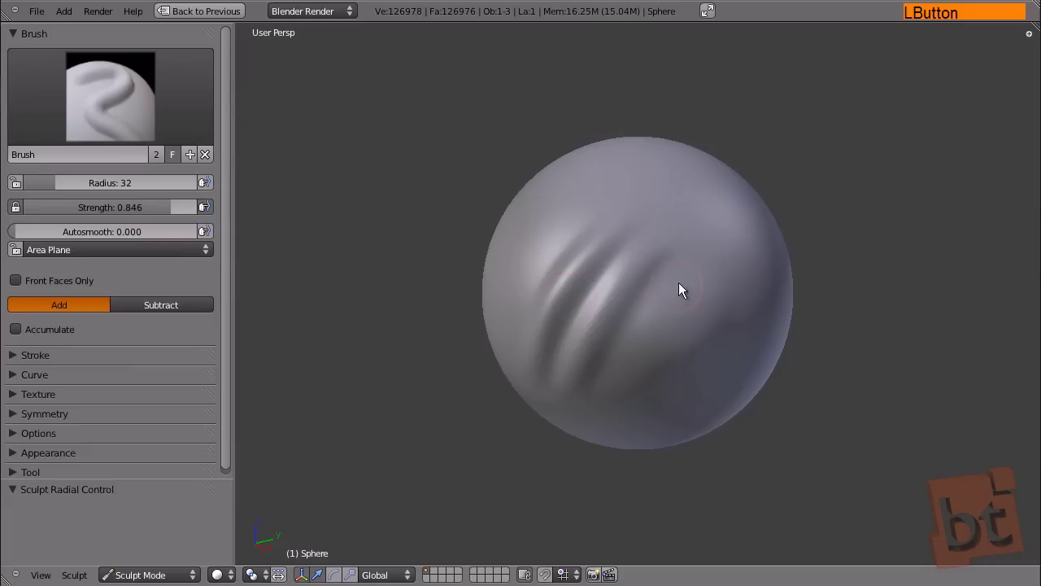
{"action": "key", "text": "ctrl+z"}
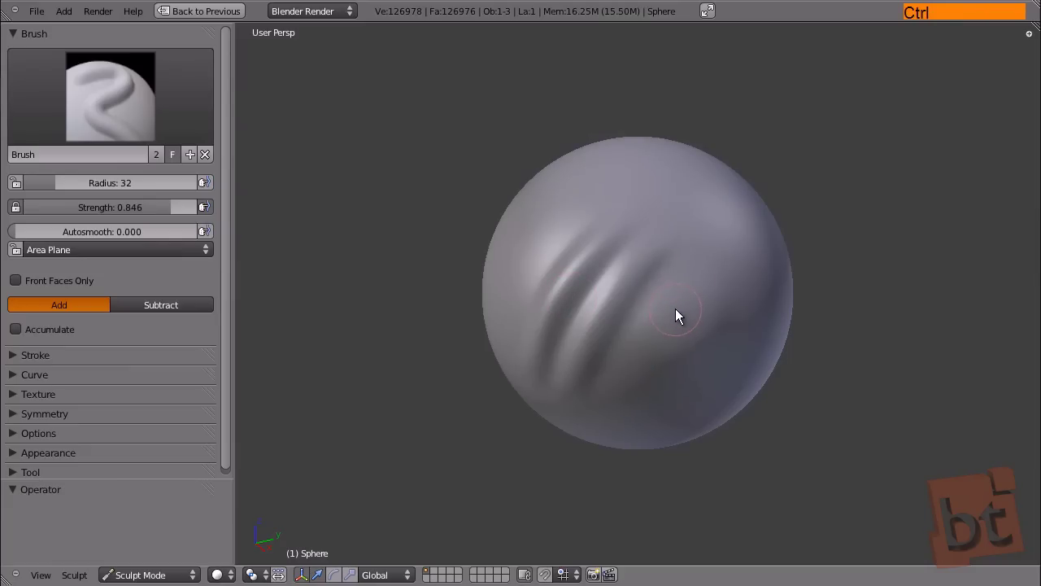
{"action": "key", "text": "shift+f"}
{"action": "left_click", "coordinate": [764, 407]}
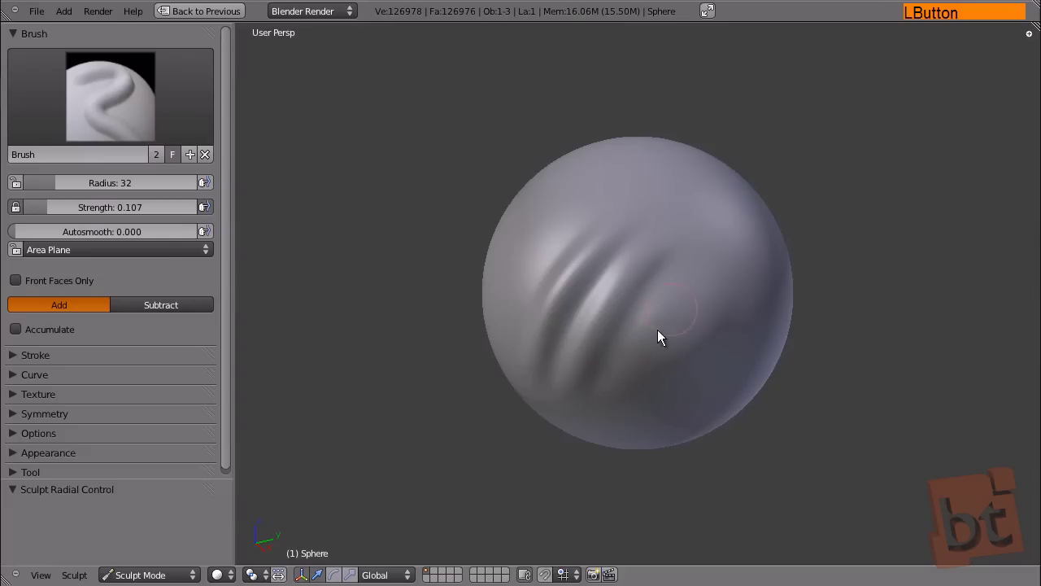
{"action": "left_click", "coordinate": [713, 254]}
{"action": "key", "text": "ctrl+z"}
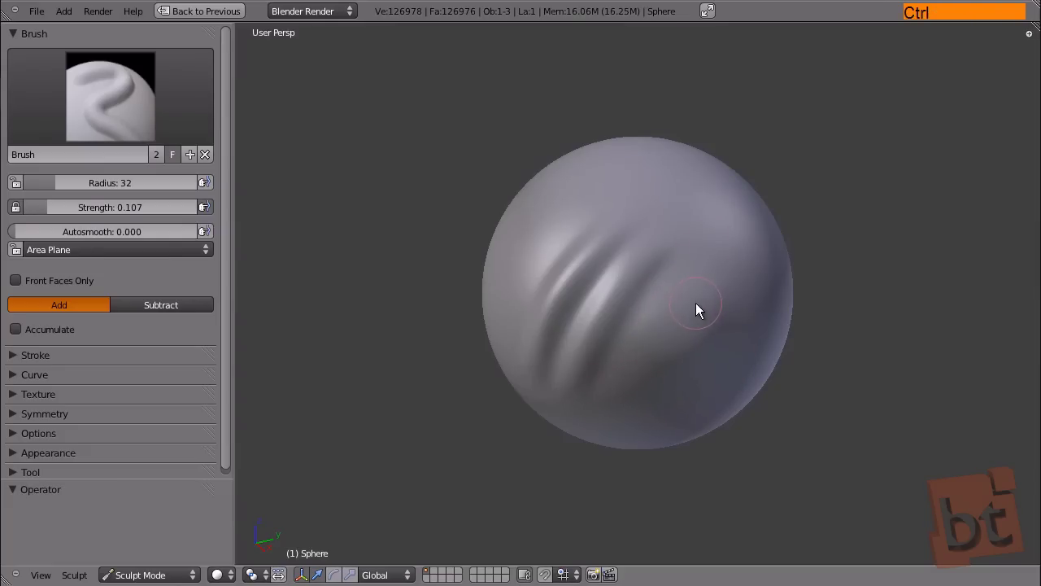
{"action": "key", "text": "shift+f"}
Step: Set brush strength to 0.885 and enable Front Faces Only, checking the sphere from several angles
{"action": "left_click", "coordinate": [574, 307]}
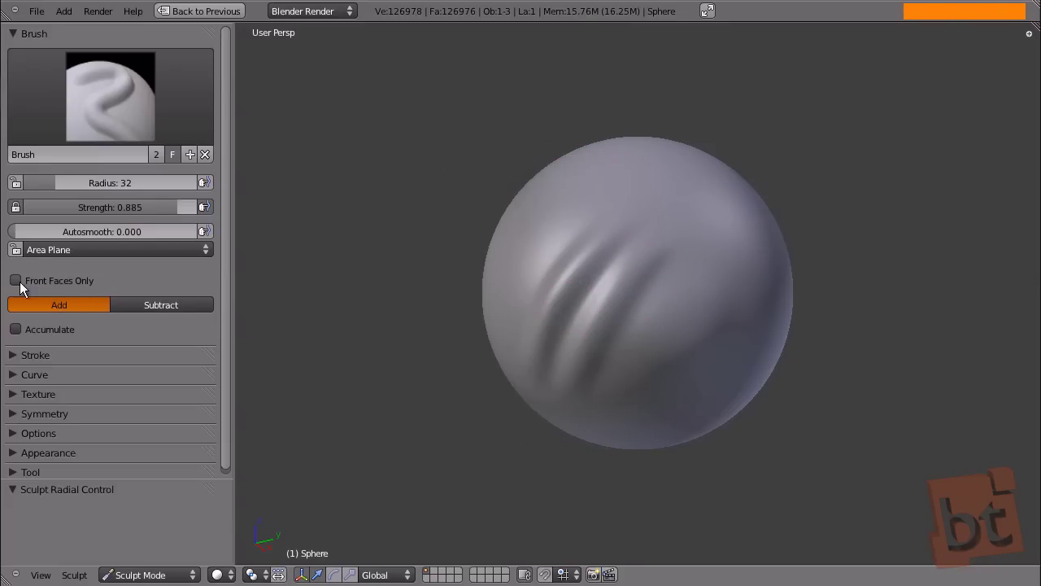
{"action": "left_click", "coordinate": [20, 280]}
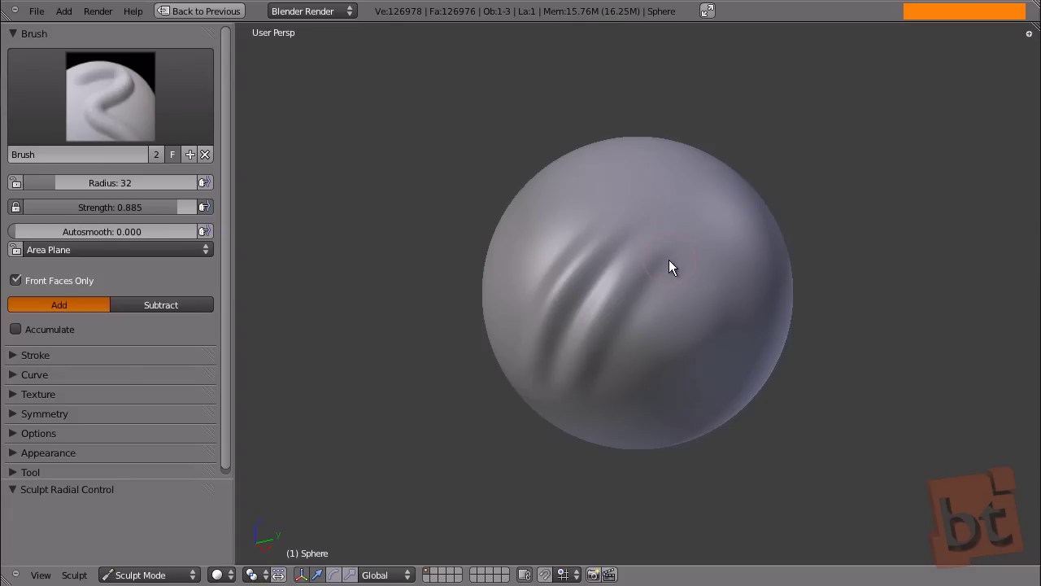
{"action": "middle_click", "coordinate": [793, 291]}
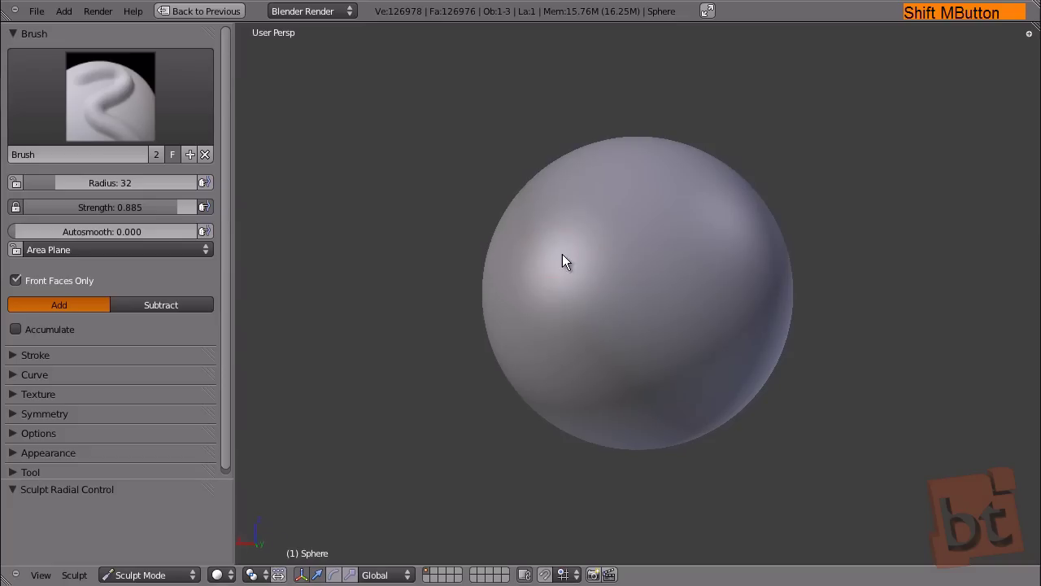
{"action": "middle_click", "coordinate": [567, 274]}
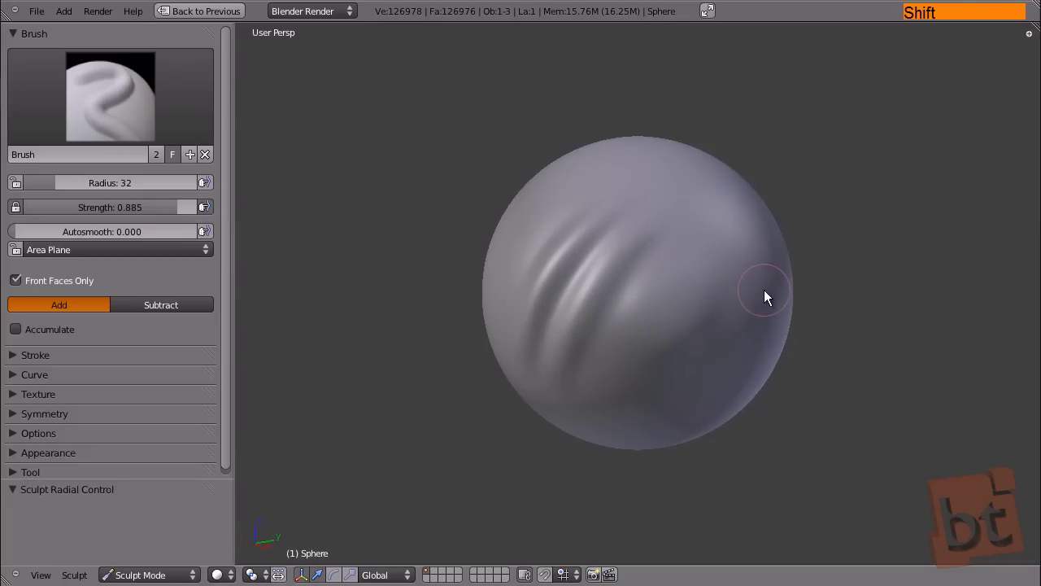
{"action": "middle_click", "coordinate": [755, 299]}
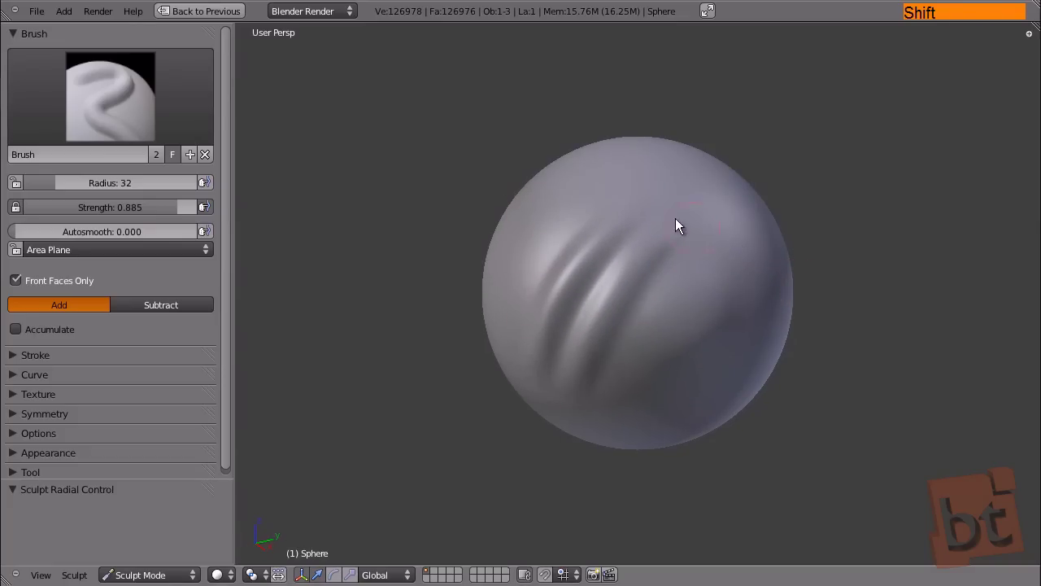
{"action": "middle_click", "coordinate": [758, 256]}
{"action": "middle_click", "coordinate": [628, 290]}
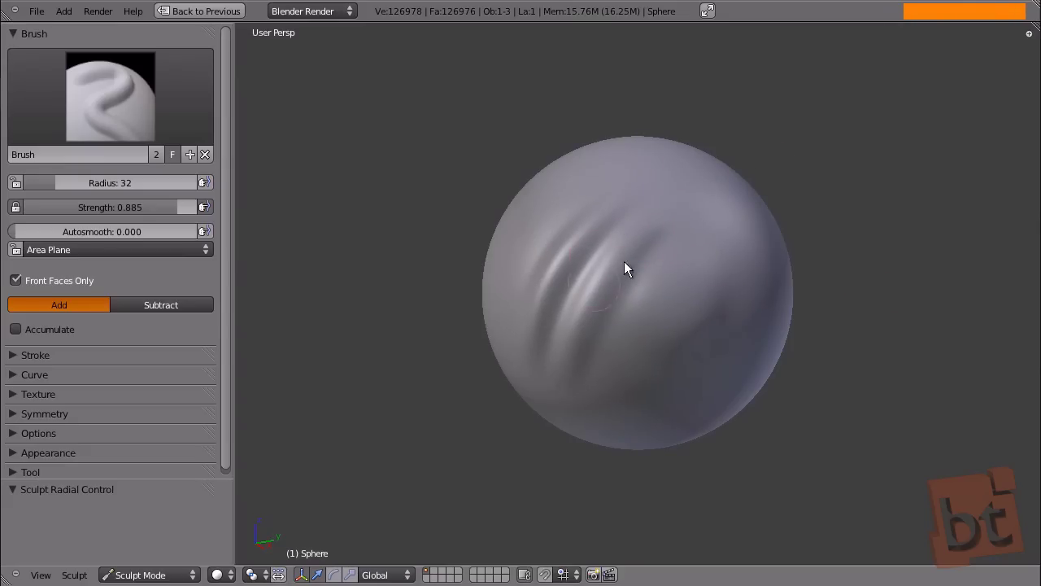
{"action": "middle_click", "coordinate": [664, 291]}
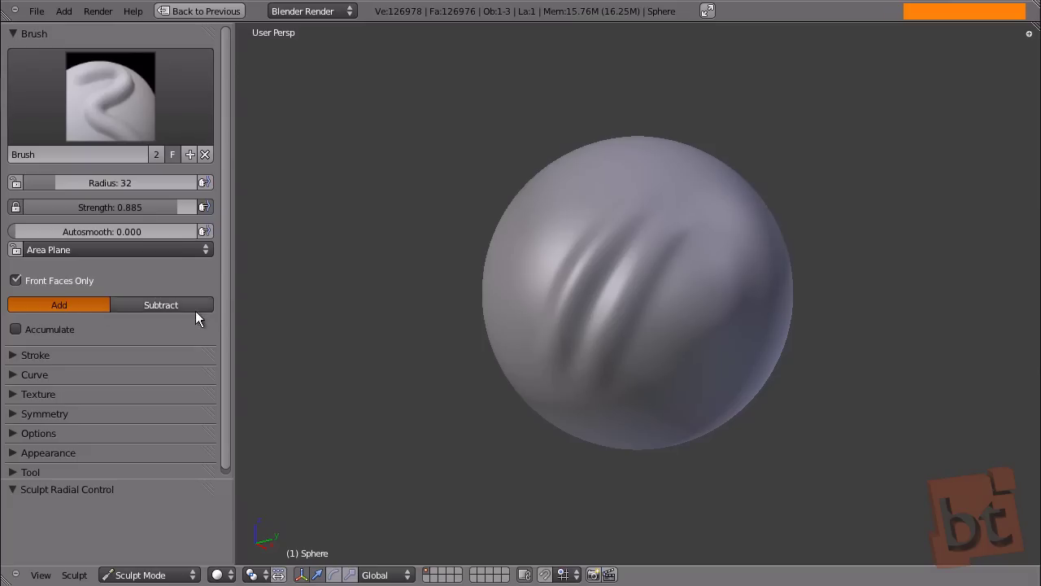
Step: Switch the brush to Subtract, carve a groove across the sphere, and undo it
{"action": "left_click", "coordinate": [705, 256]}
{"action": "middle_click", "coordinate": [753, 300]}
{"action": "left_click", "coordinate": [164, 311]}
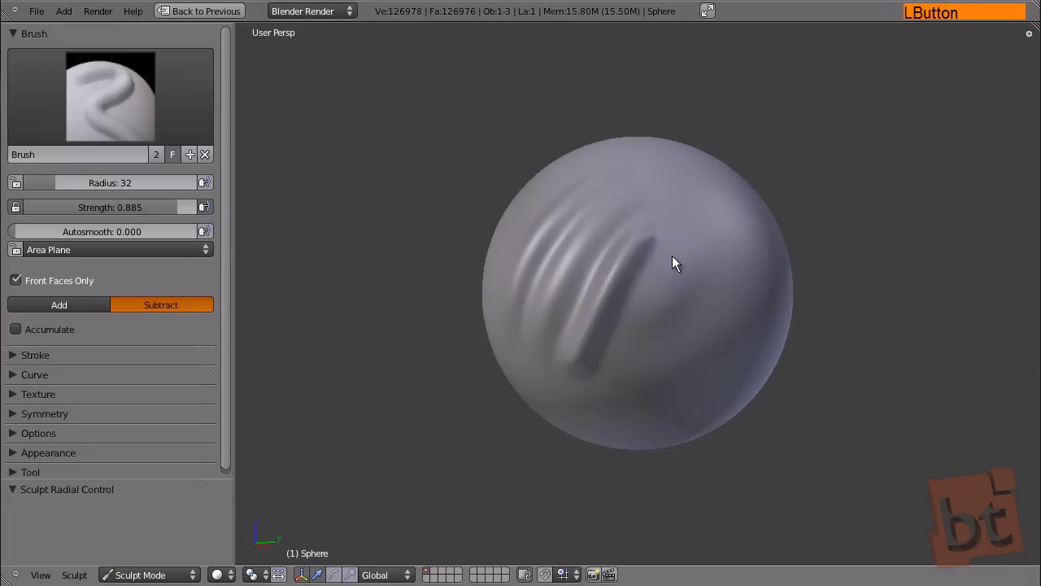
{"action": "middle_click", "coordinate": [779, 292]}
{"action": "key", "text": "ctrl+z"}
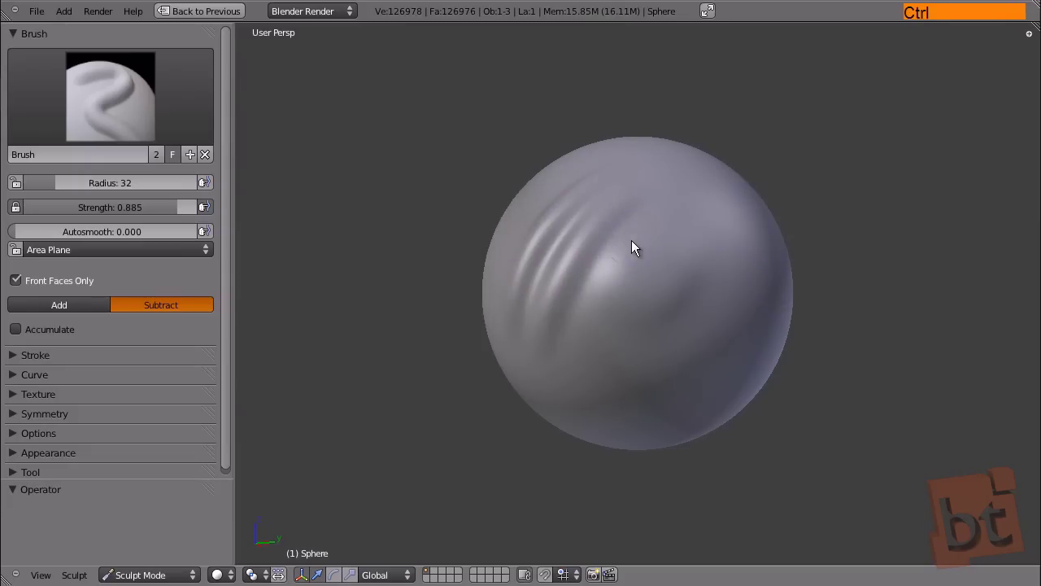
Step: Switch the brush back to Add and paint several bolder raised ridges beside the existing ones
{"action": "left_click", "coordinate": [69, 309]}
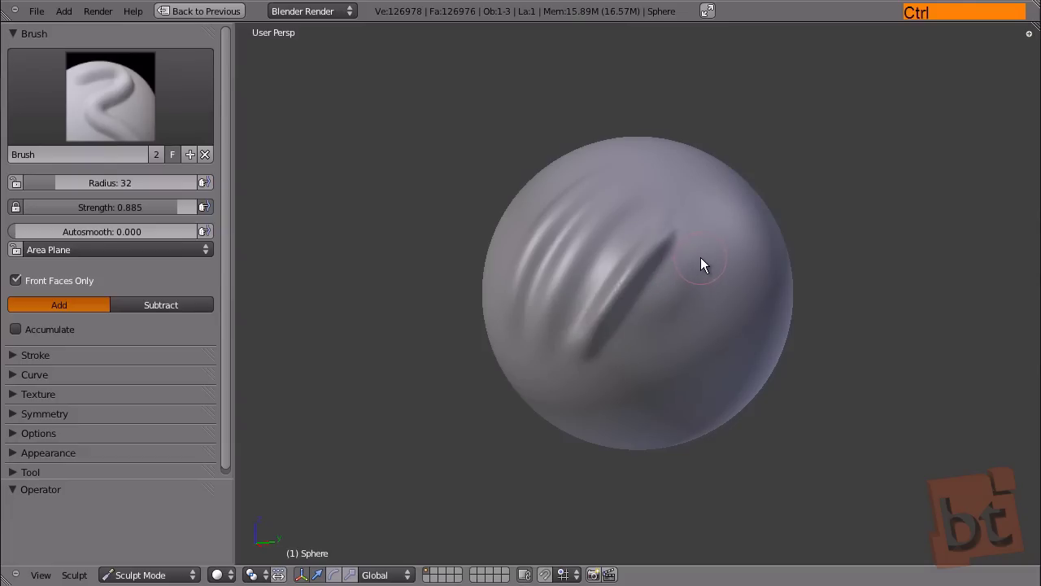
{"action": "left_click", "coordinate": [717, 253]}
{"action": "left_click", "coordinate": [704, 260]}
{"action": "left_click", "coordinate": [707, 243]}
{"action": "left_click", "coordinate": [676, 281]}
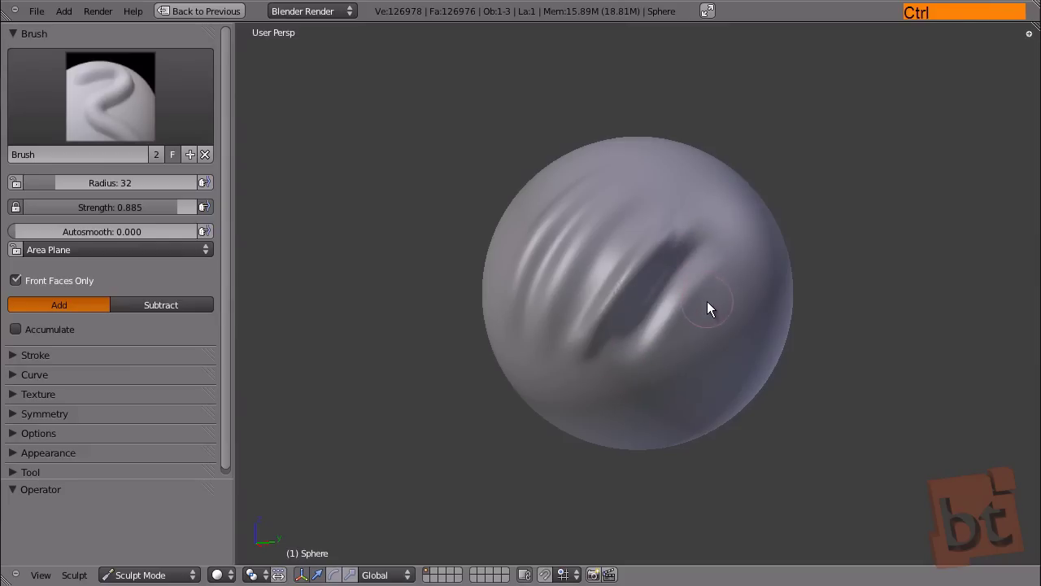
{"action": "left_click", "coordinate": [732, 265]}
{"action": "left_click", "coordinate": [752, 283]}
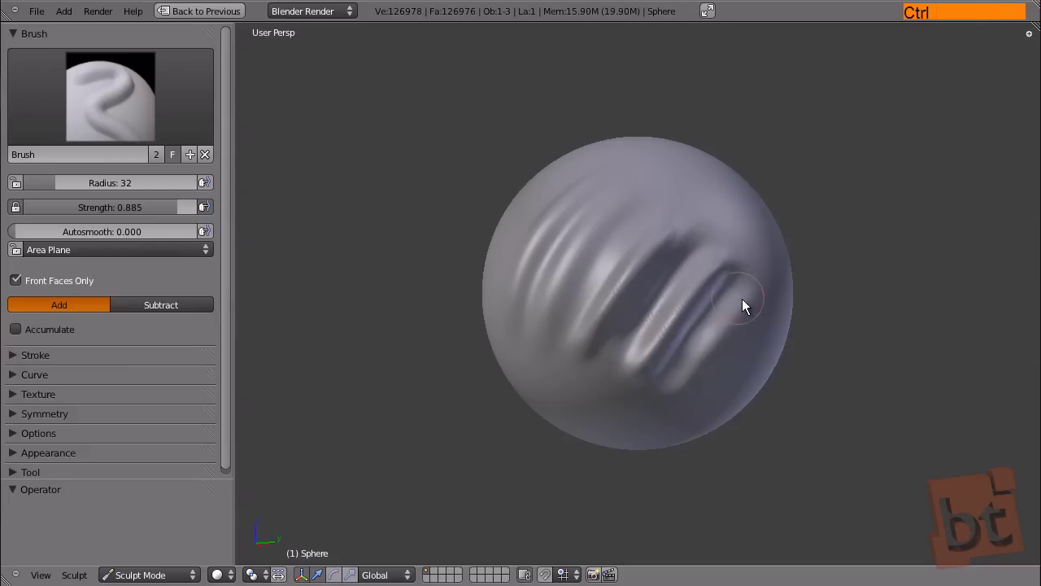
{"action": "middle_click", "coordinate": [770, 312]}
{"action": "left_click", "coordinate": [625, 192]}
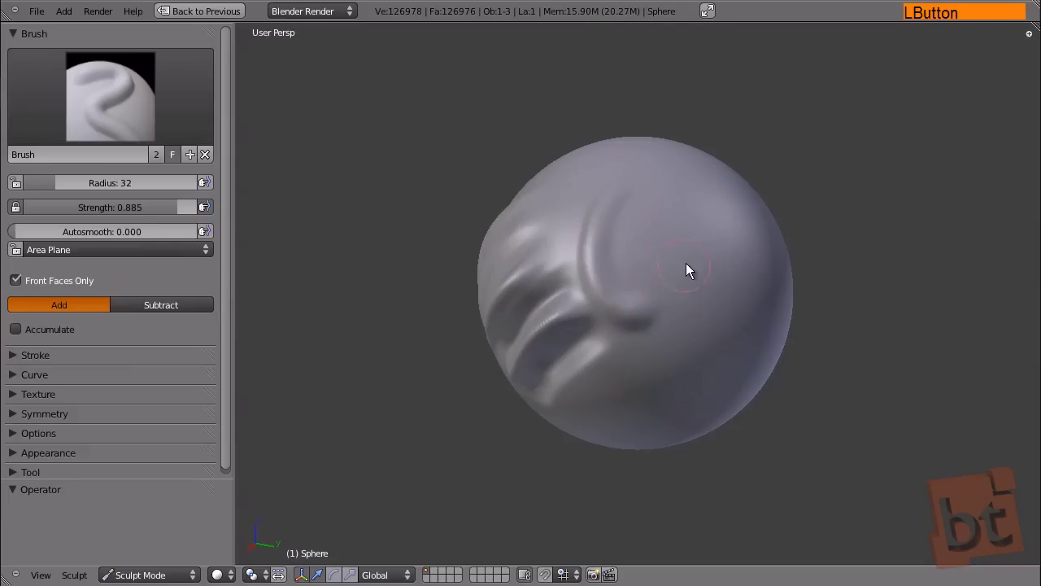
{"action": "left_click", "coordinate": [648, 199]}
Step: Undo the new strokes back to the original diagonal ridges
{"action": "key", "text": "ctrl+z"}
{"action": "key", "text": "ctrl+z"}
{"action": "key", "text": "ctrl+z"}
{"action": "key", "text": "ctrl+z"}
{"action": "middle_click", "coordinate": [672, 274]}
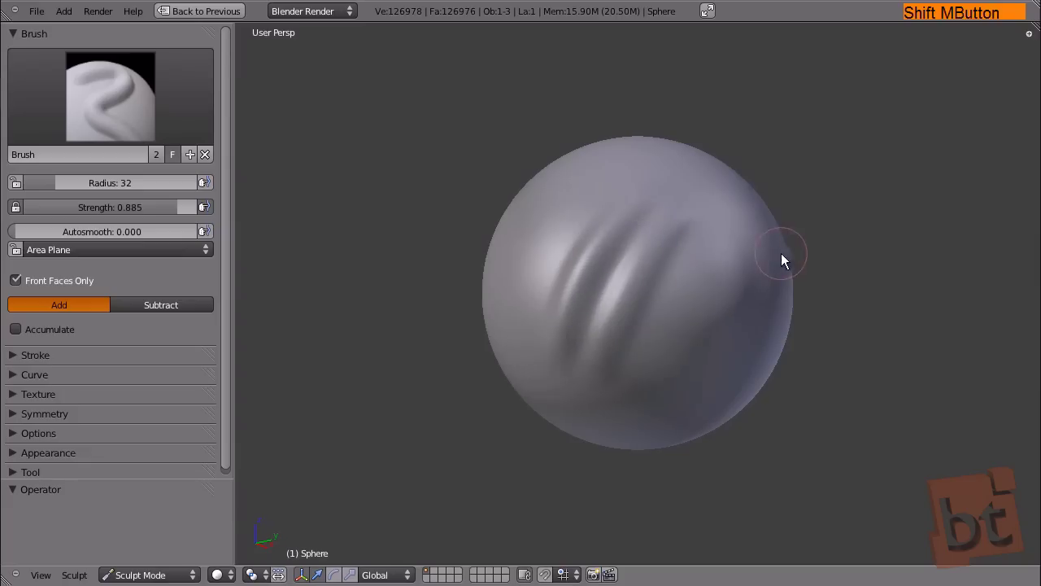
Step: Pick the Grab brush and enlarge its radius to 156
{"action": "left_click", "coordinate": [134, 100]}
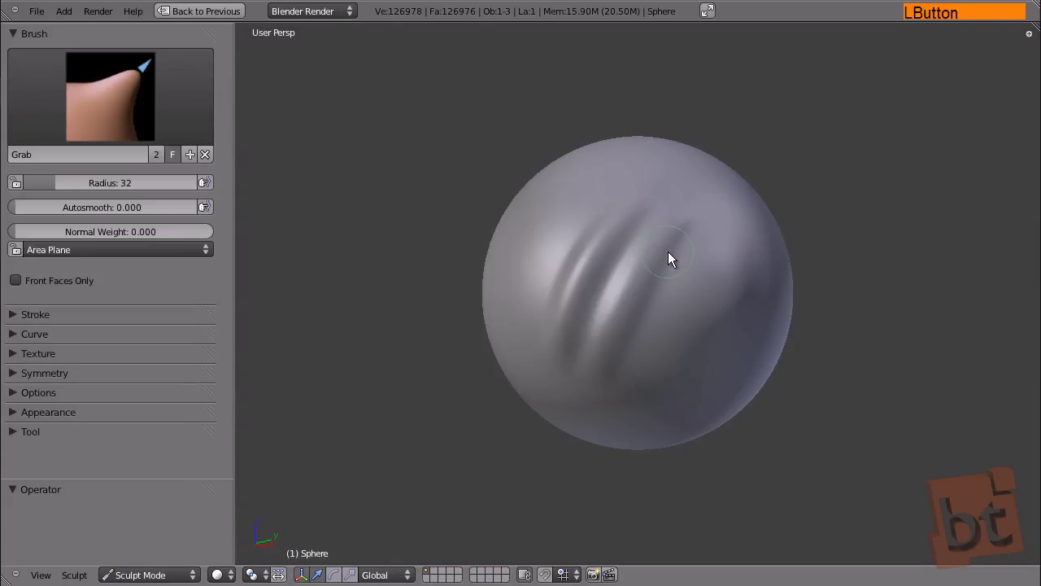
{"action": "key", "text": "f"}
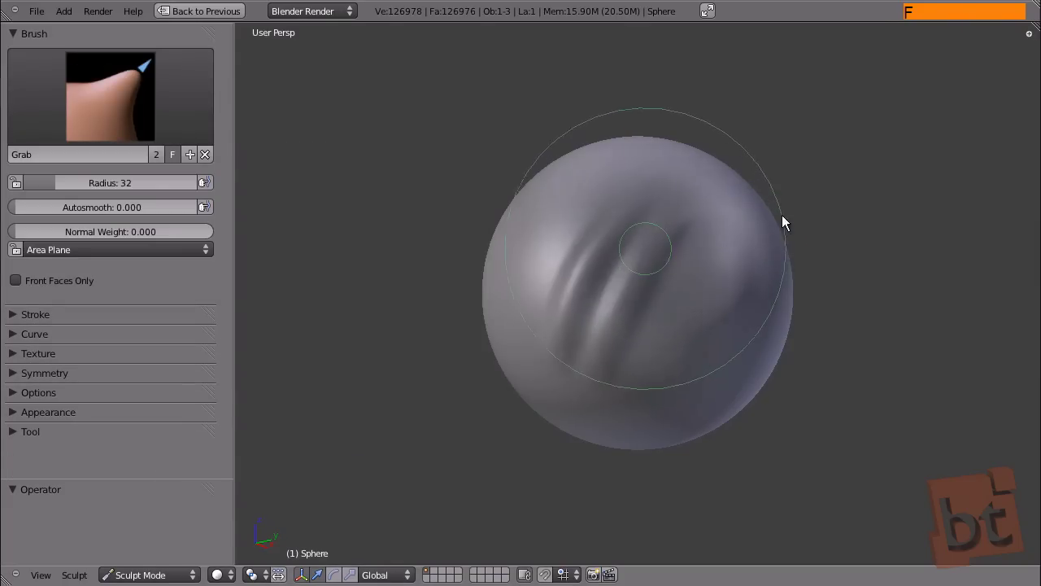
{"action": "left_click", "coordinate": [773, 225]}
{"action": "middle_click", "coordinate": [755, 252]}
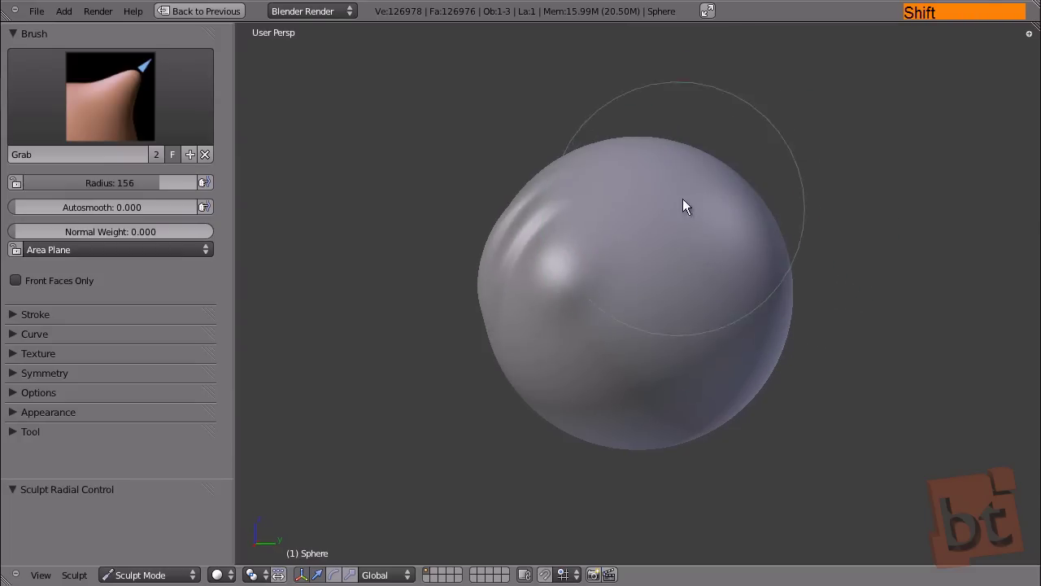
Step: Pull the sphere's top and bottom to stretch it into a tall, egg-like head shape
{"action": "left_click", "coordinate": [730, 176]}
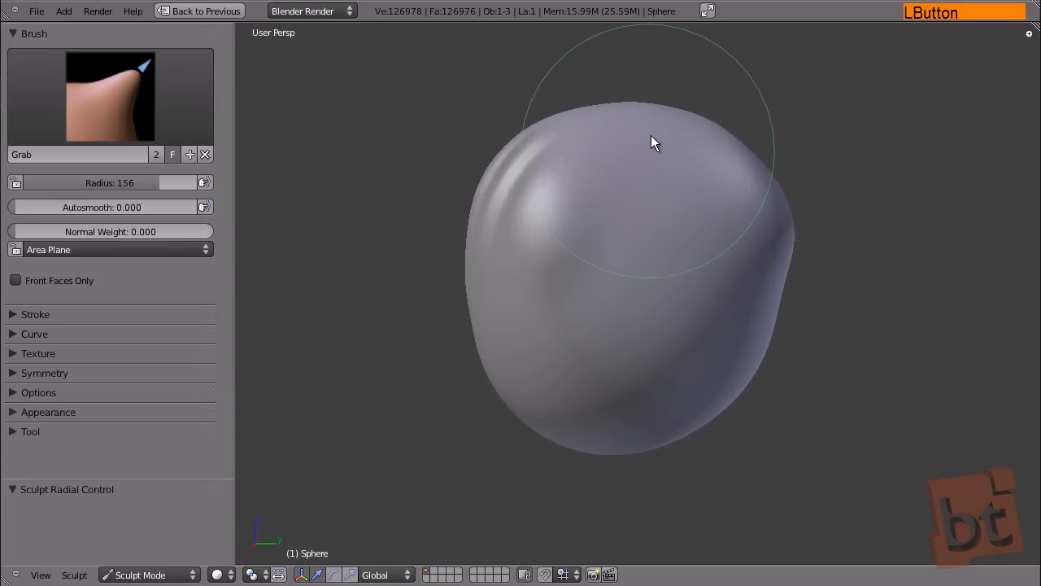
{"action": "middle_click", "coordinate": [622, 376]}
{"action": "left_click", "coordinate": [535, 423]}
{"action": "middle_click", "coordinate": [580, 365]}
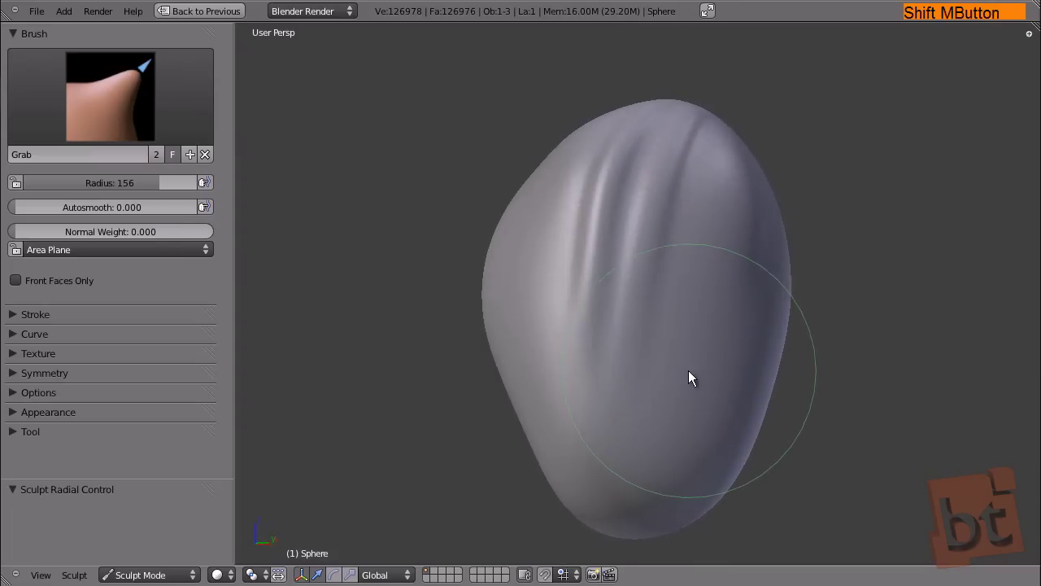
{"action": "left_click", "coordinate": [749, 398]}
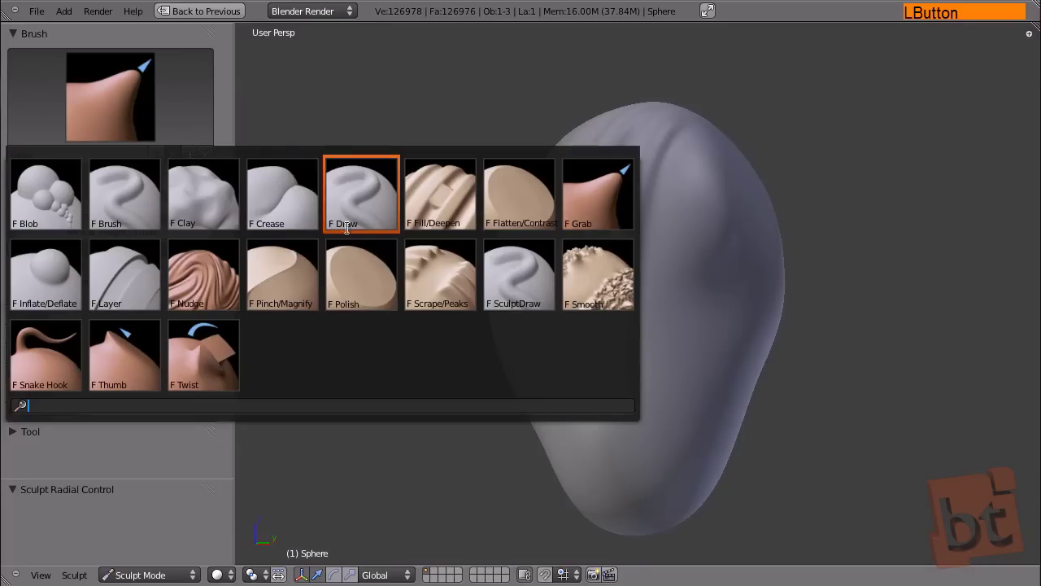
Step: Switch to the Clay brush at radius 39 and strength 0.799
{"action": "left_click", "coordinate": [207, 211]}
{"action": "key", "text": "d"}
{"action": "key", "text": "f"}
{"action": "left_click", "coordinate": [573, 336]}
Step: Build up clay forms across the face of the elongated head
{"action": "middle_click", "coordinate": [699, 313]}
{"action": "left_click", "coordinate": [623, 291]}
{"action": "key", "text": "f"}
{"action": "left_click", "coordinate": [633, 319]}
{"action": "key", "text": "shift+f"}
{"action": "left_click", "coordinate": [577, 309]}
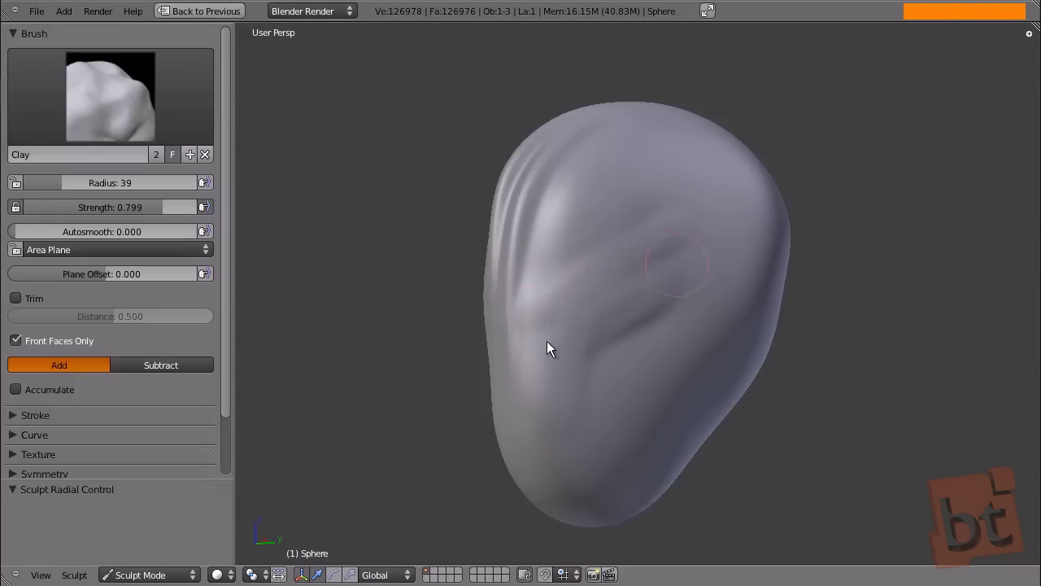
Step: Add clay around the brow, cheek and forehead areas to suggest facial shapes
{"action": "left_click", "coordinate": [649, 242]}
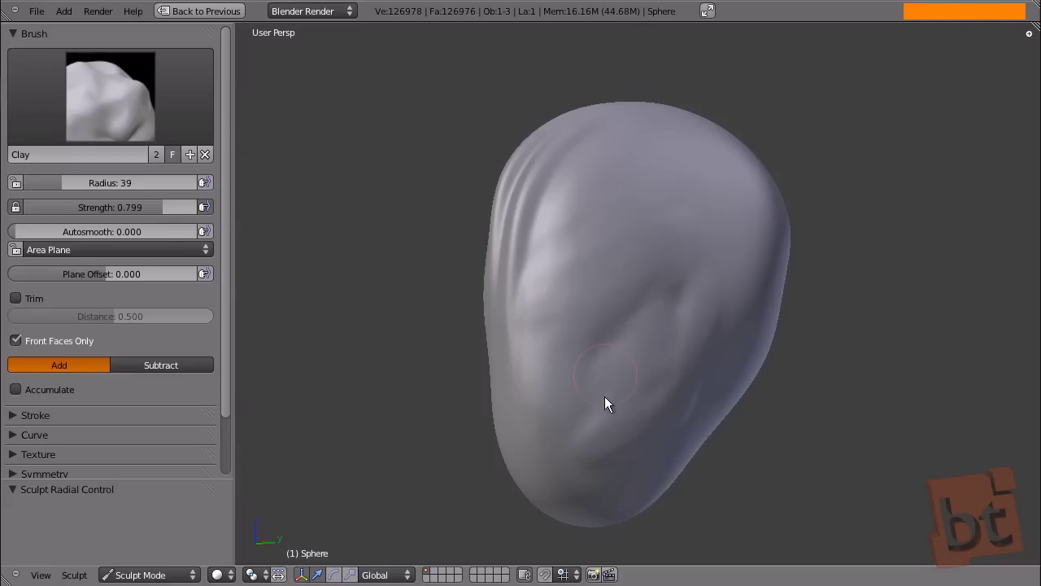
{"action": "middle_click", "coordinate": [723, 315]}
{"action": "left_click", "coordinate": [672, 408]}
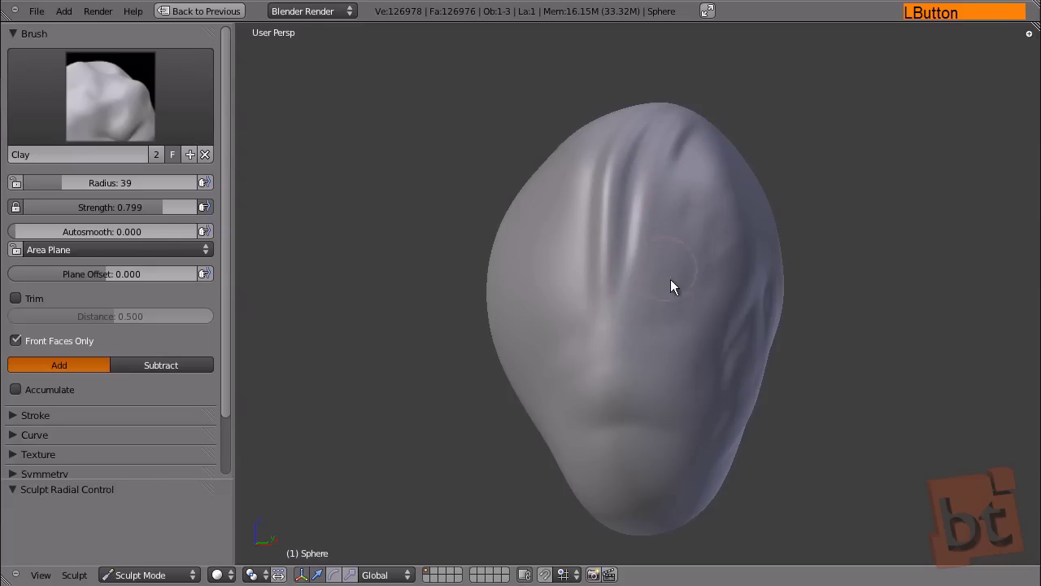
{"action": "left_click", "coordinate": [725, 320]}
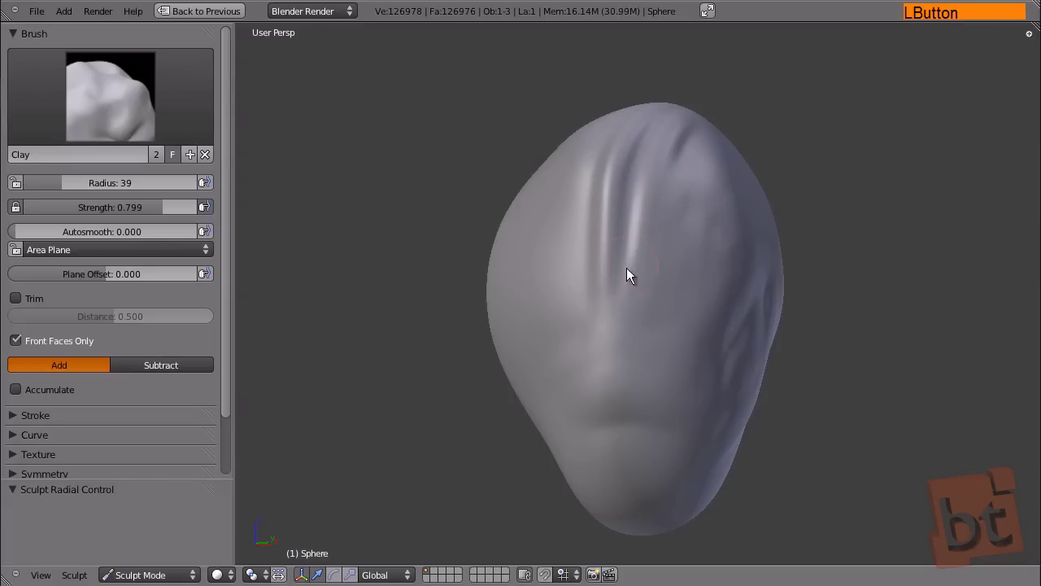
{"action": "middle_click", "coordinate": [752, 315]}
{"action": "left_click", "coordinate": [130, 110]}
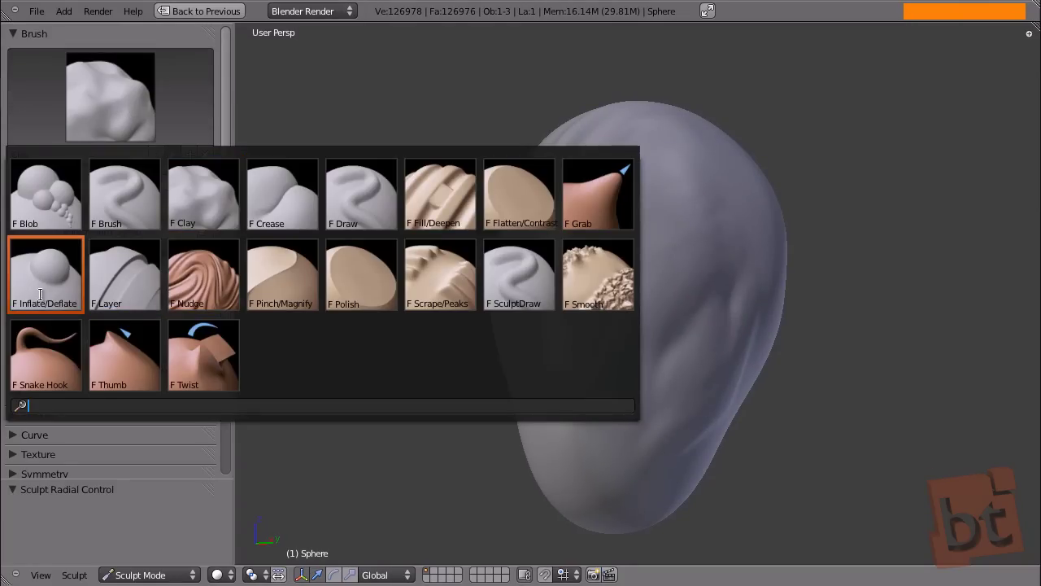
Step: Pull a long spike out of the head with Snake Hook, then undo it
{"action": "left_click", "coordinate": [45, 375]}
{"action": "key", "text": "f"}
{"action": "left_click", "coordinate": [578, 308]}
{"action": "key", "text": "f"}
{"action": "left_click", "coordinate": [713, 211]}
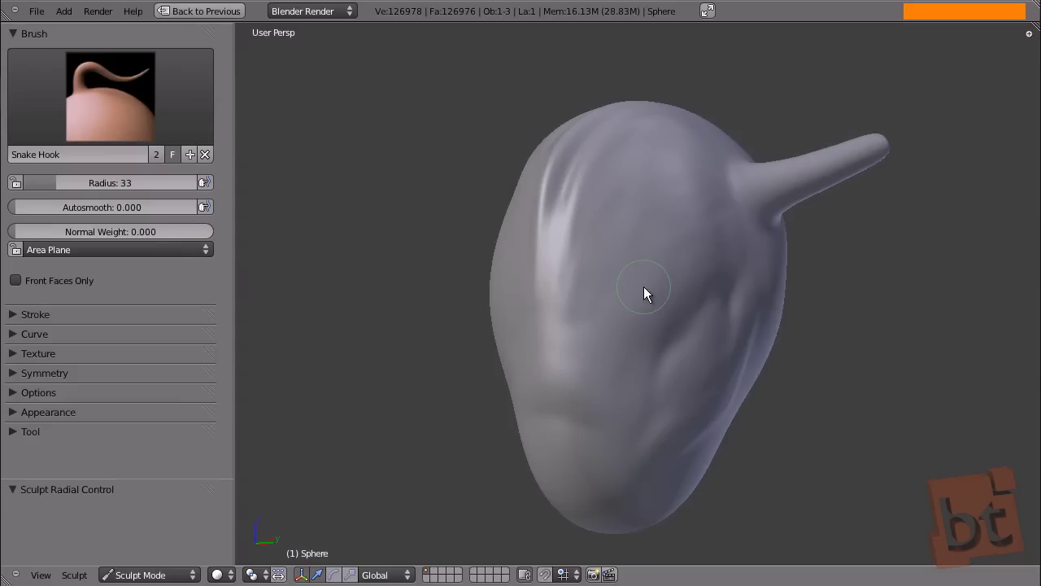
{"action": "key", "text": "ctrl+z"}
{"action": "left_click", "coordinate": [114, 94]}
Step: Try the Thumb brush at a larger size, then back out to the brush set
{"action": "left_click", "coordinate": [133, 363]}
{"action": "key", "text": "f"}
{"action": "left_click", "coordinate": [669, 331]}
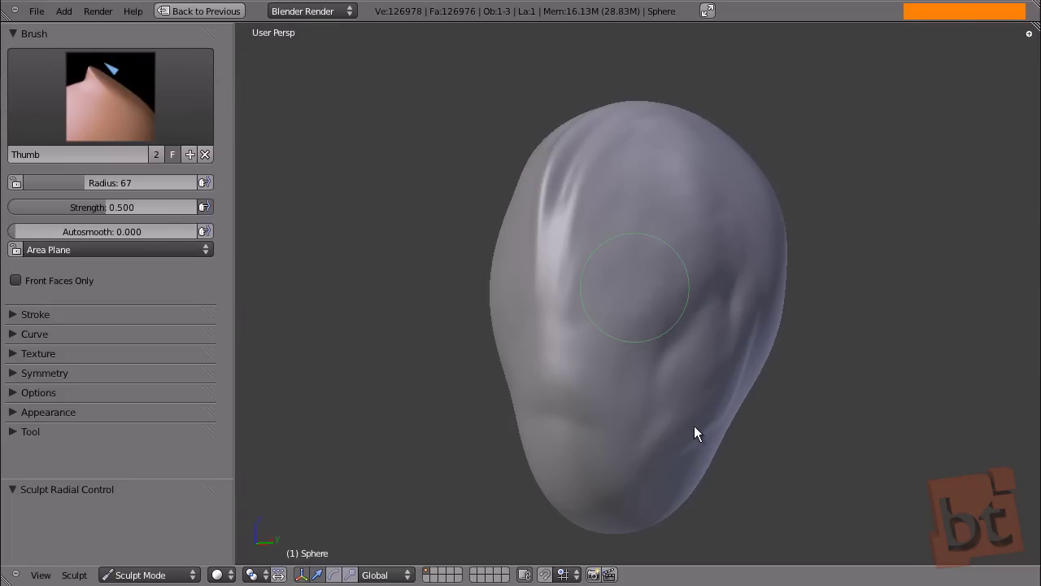
{"action": "key", "text": "ctrl+z"}
Step: Pinch the creases on top of the head tighter with Pinch/Magnify at radius 75
{"action": "left_click", "coordinate": [117, 112]}
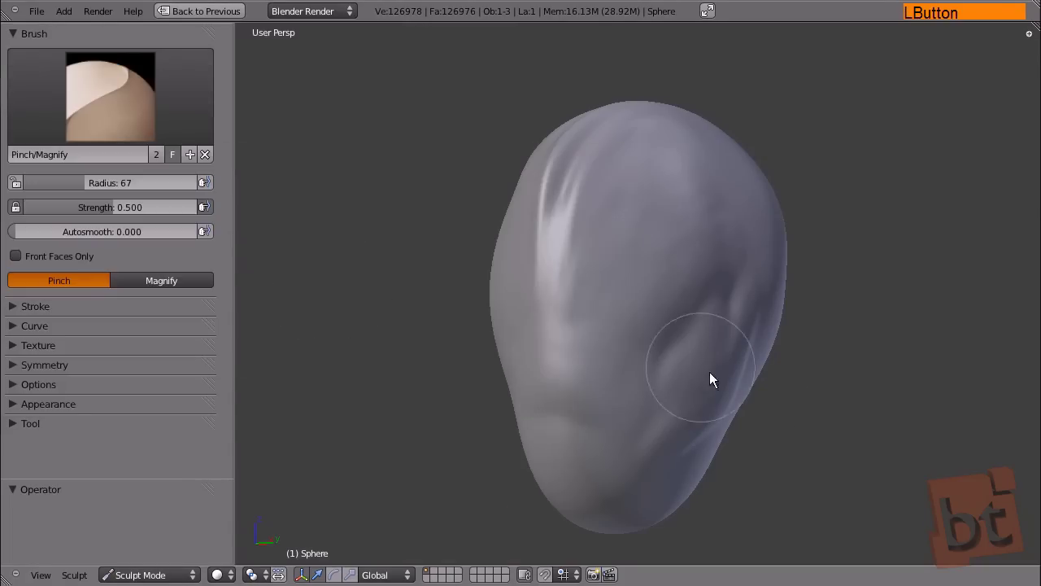
{"action": "middle_click", "coordinate": [761, 438]}
{"action": "middle_click", "coordinate": [568, 342]}
{"action": "middle_click", "coordinate": [676, 208]}
{"action": "middle_click", "coordinate": [672, 260]}
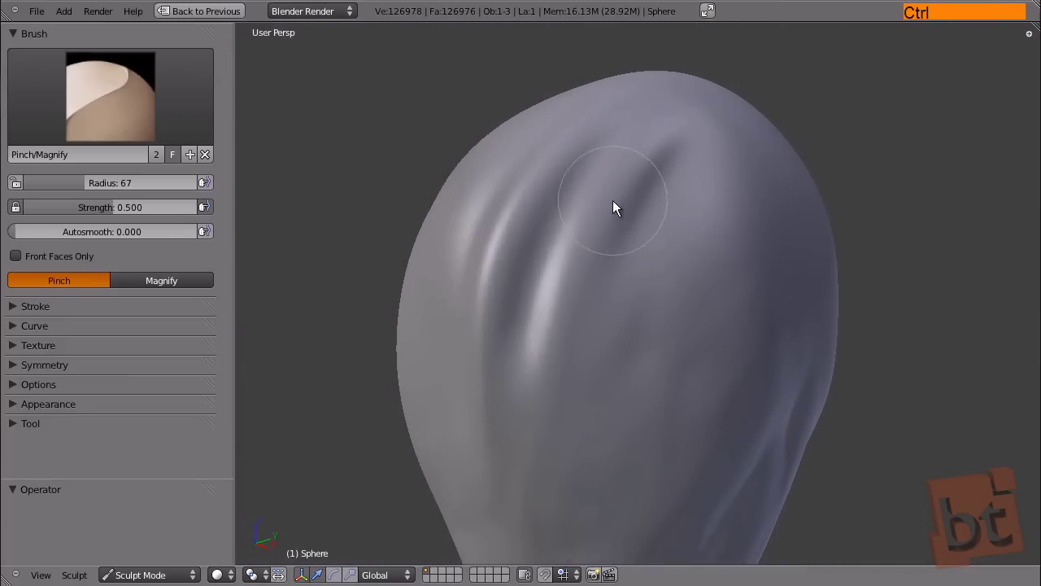
{"action": "key", "text": "f"}
{"action": "left_click", "coordinate": [587, 206]}
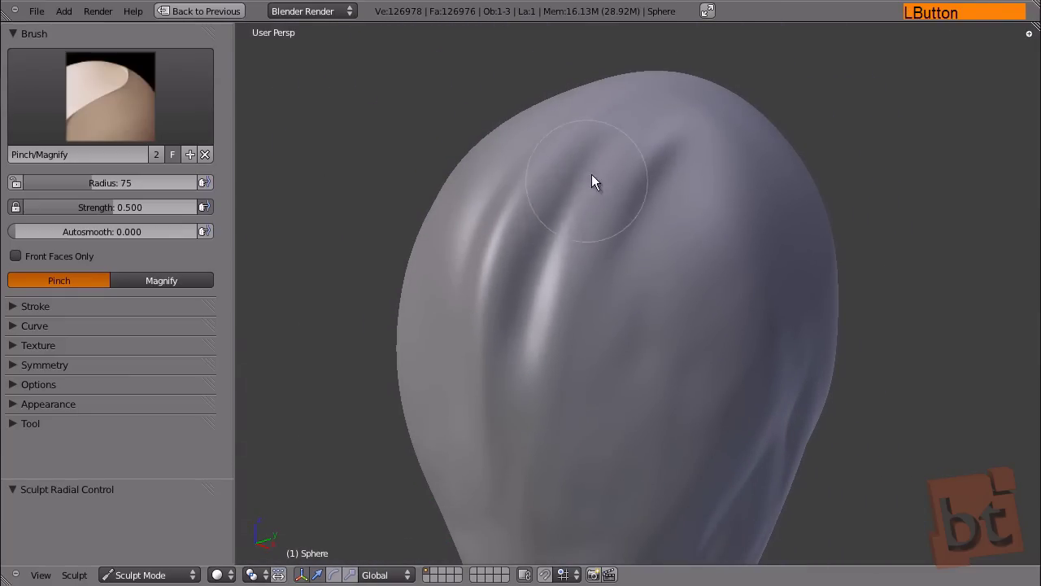
Step: Soften the head's creases with Polish and Smooth brush strokes
{"action": "middle_click", "coordinate": [679, 321]}
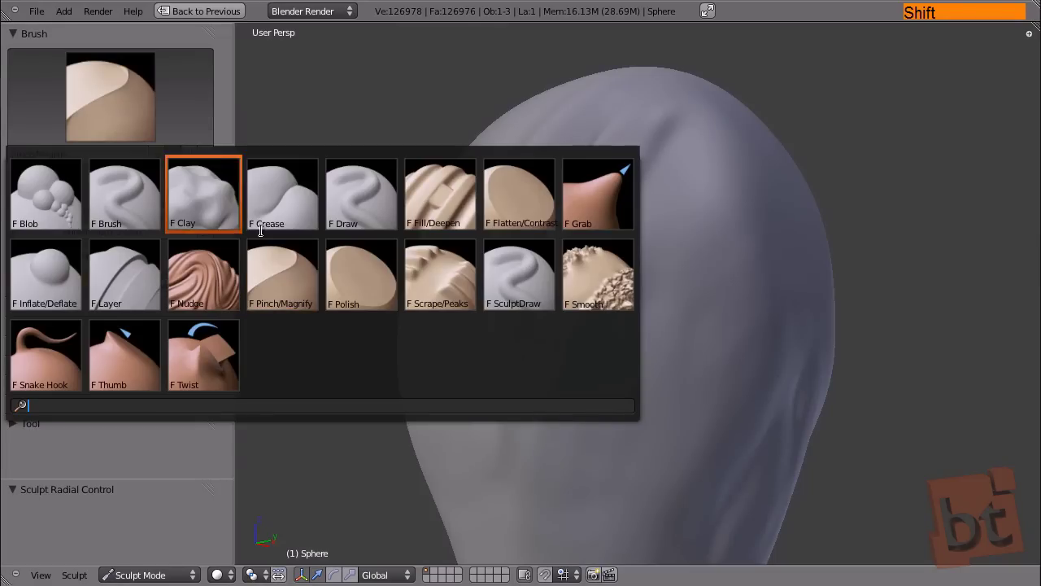
{"action": "left_click", "coordinate": [370, 293]}
{"action": "middle_click", "coordinate": [689, 332]}
{"action": "left_click", "coordinate": [636, 285]}
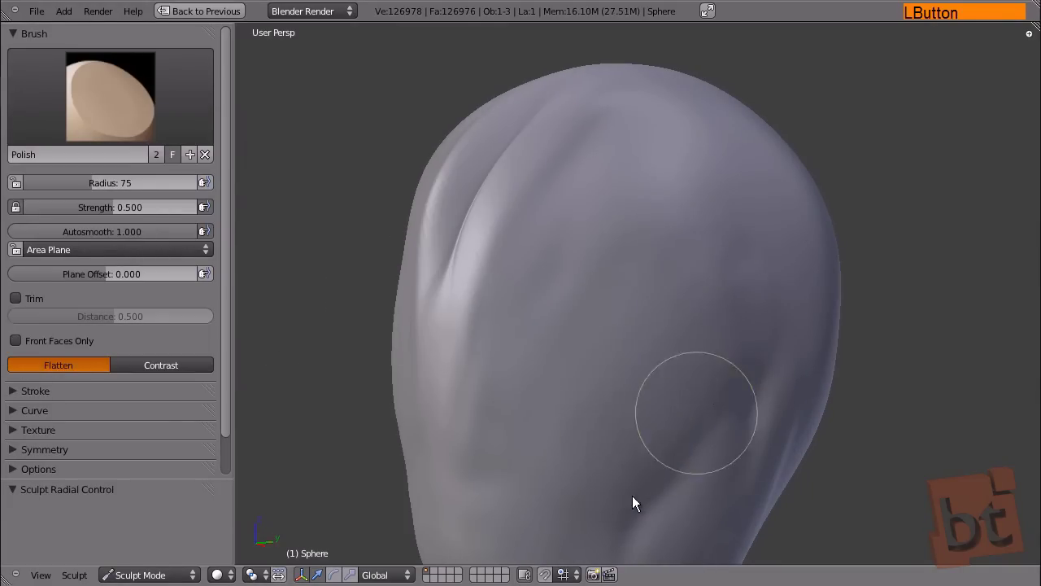
{"action": "middle_click", "coordinate": [645, 376]}
{"action": "left_click", "coordinate": [637, 172]}
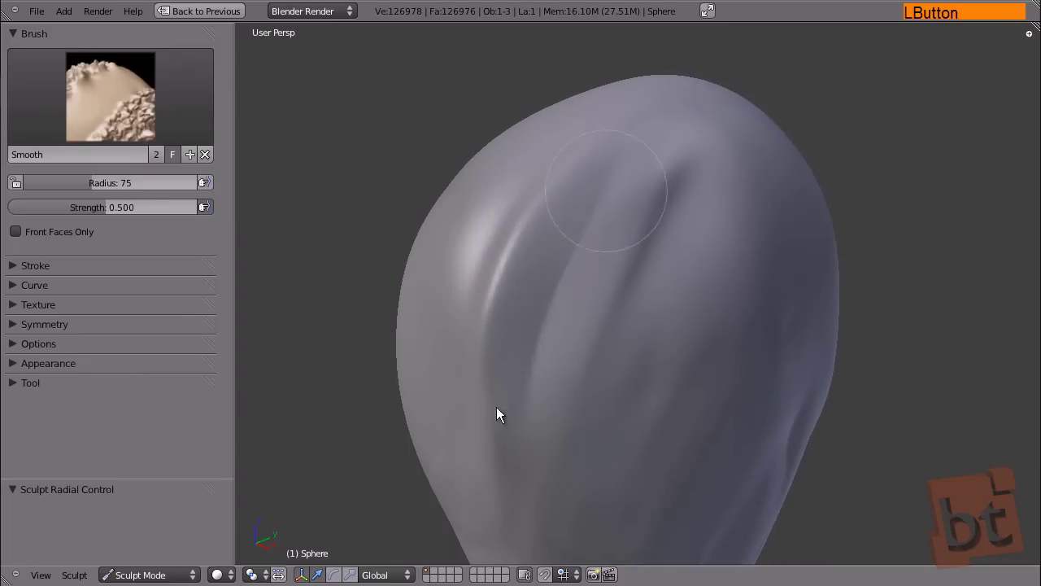
{"action": "left_click", "coordinate": [141, 81]}
Step: Flatten the top of the head into a broad plane at brush radius 123
{"action": "middle_click", "coordinate": [751, 287]}
{"action": "key", "text": "f"}
{"action": "left_click", "coordinate": [688, 275]}
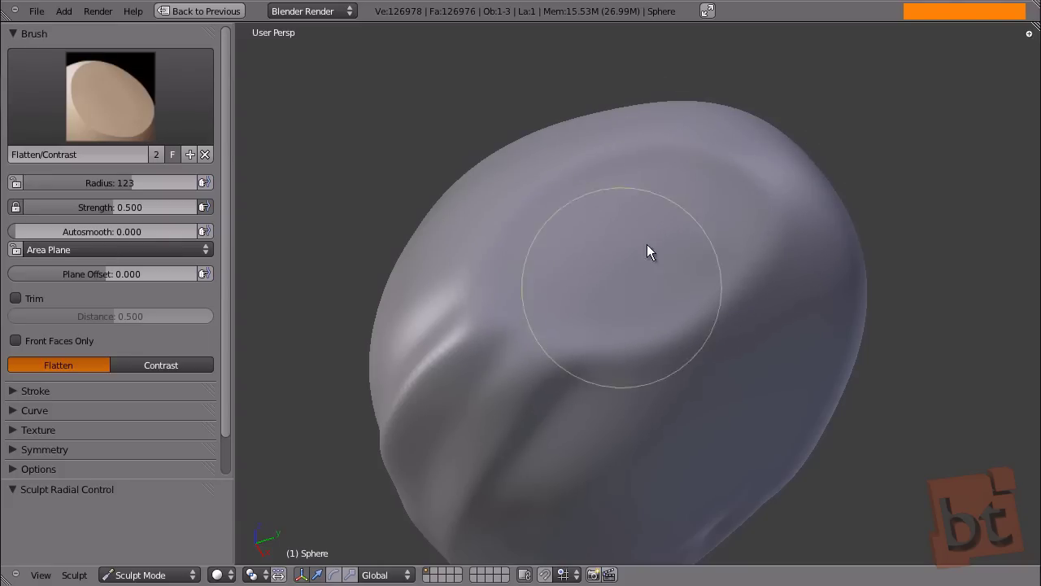
{"action": "middle_click", "coordinate": [780, 269]}
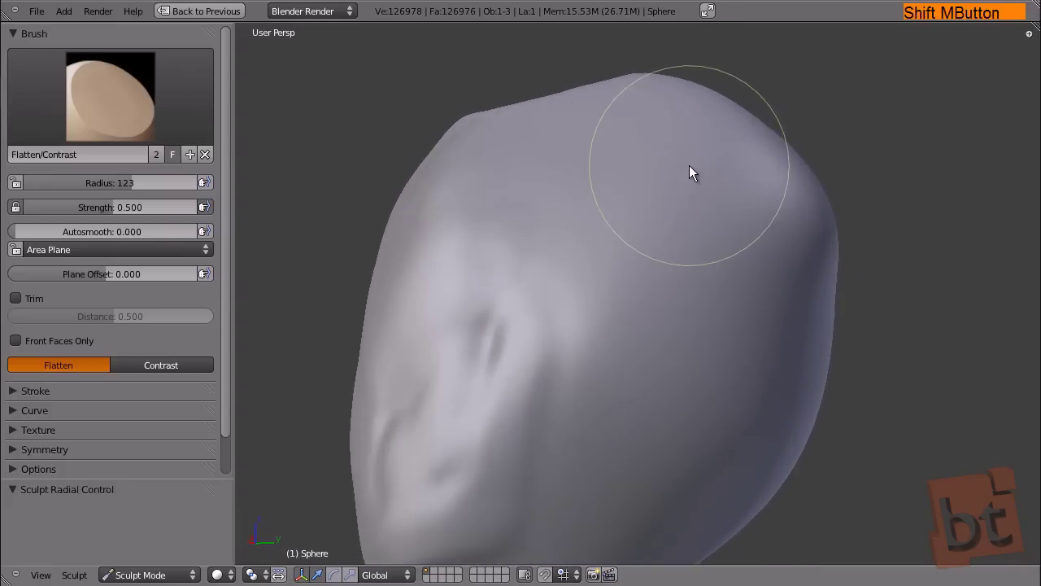
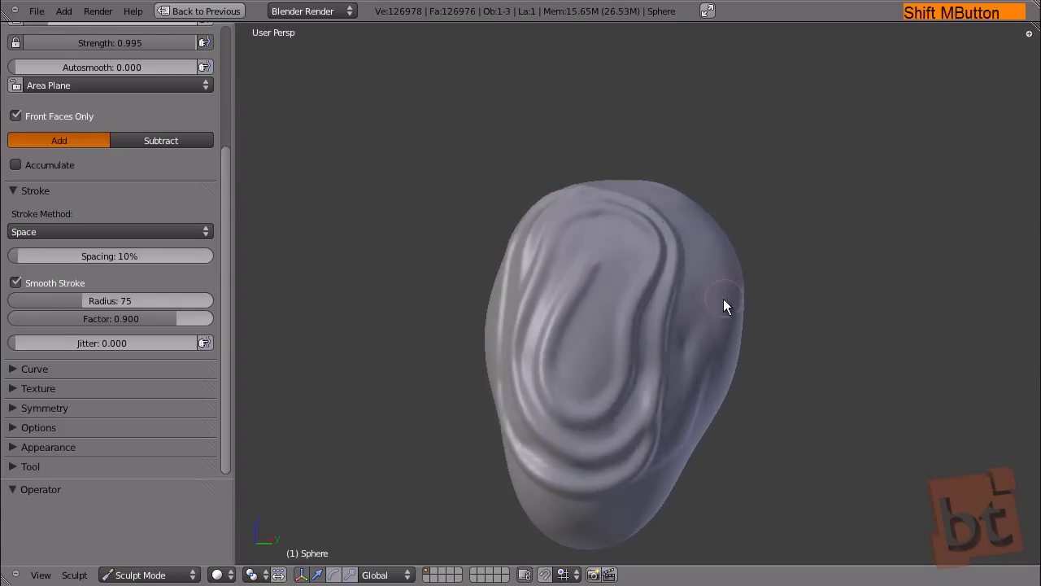
Step: Add vertical wrinkle ridges down the head, then switch off Smooth Stroke
{"action": "left_click", "coordinate": [634, 254]}
{"action": "left_click", "coordinate": [666, 262]}
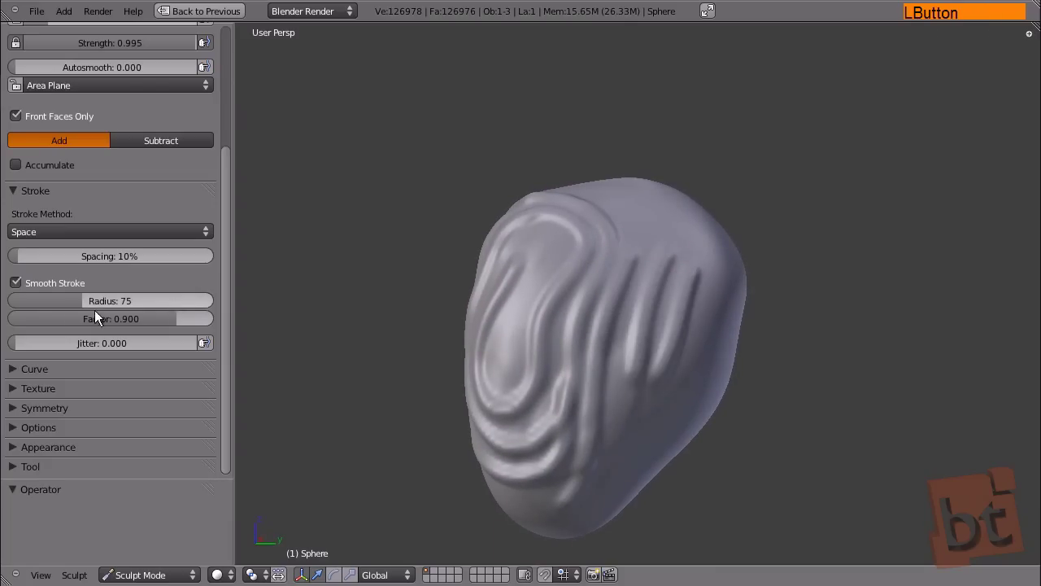
{"action": "left_click", "coordinate": [19, 288]}
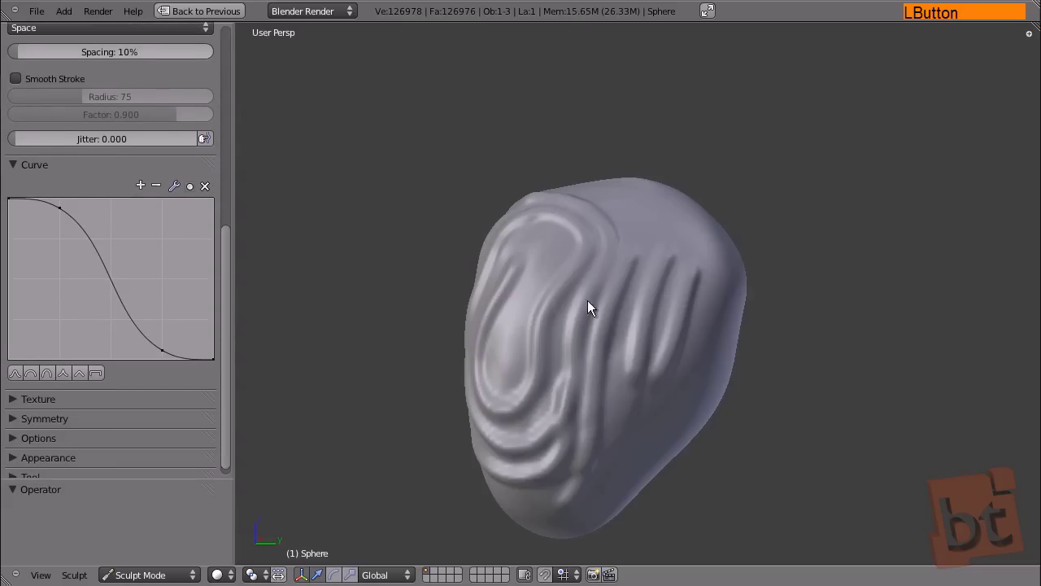
Step: Resize the brush and set its falloff to the flat full-strength Max preset
{"action": "middle_click", "coordinate": [687, 275]}
{"action": "key", "text": "f"}
{"action": "left_click", "coordinate": [658, 308]}
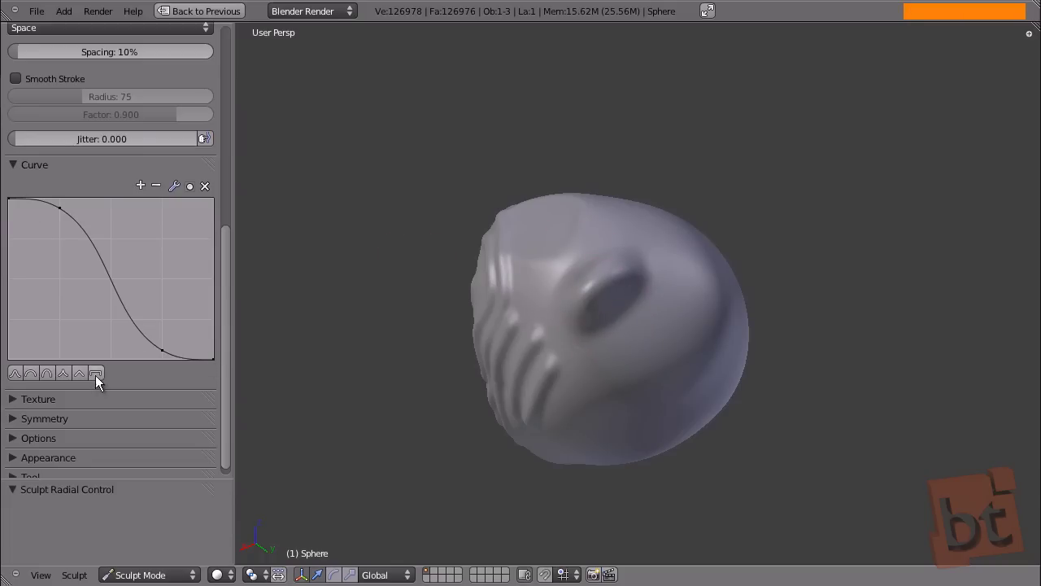
{"action": "left_click", "coordinate": [98, 380]}
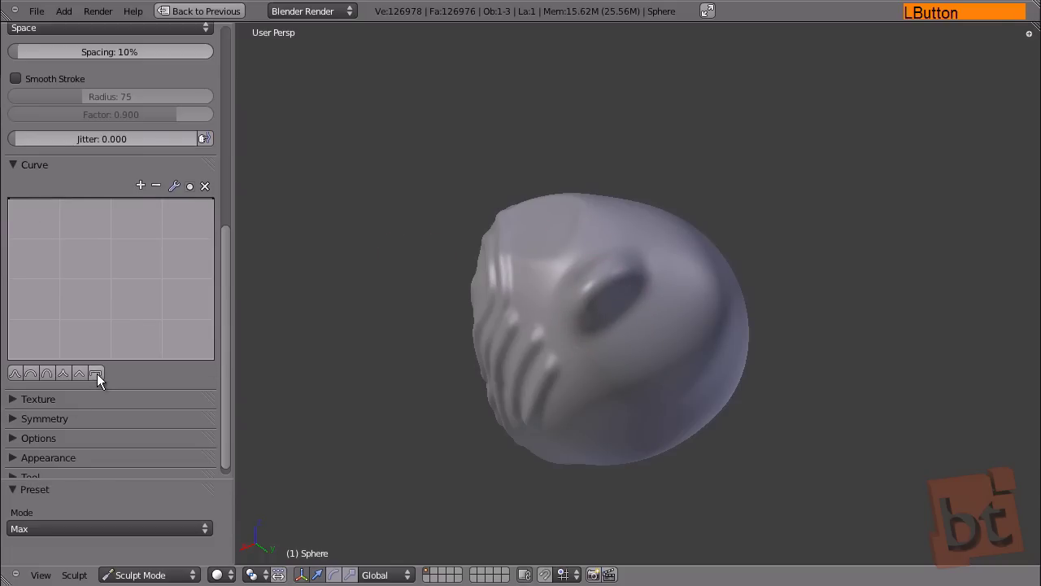
{"action": "middle_click", "coordinate": [670, 335]}
{"action": "key", "text": "f"}
{"action": "left_click", "coordinate": [633, 350]}
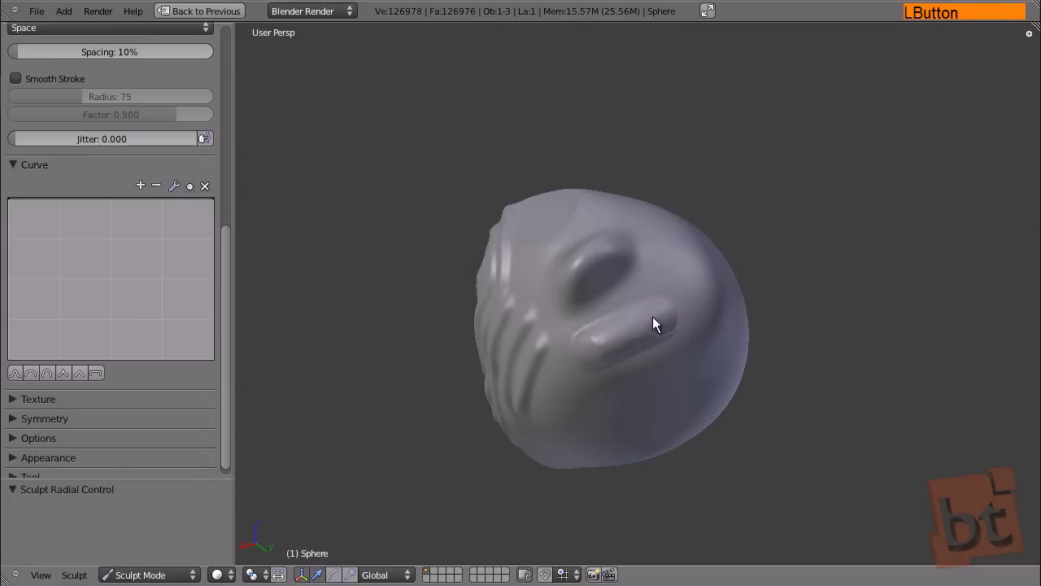
Step: Carve sharp streaks and wrinkled detail across the head
{"action": "middle_click", "coordinate": [698, 345]}
{"action": "left_click", "coordinate": [691, 320]}
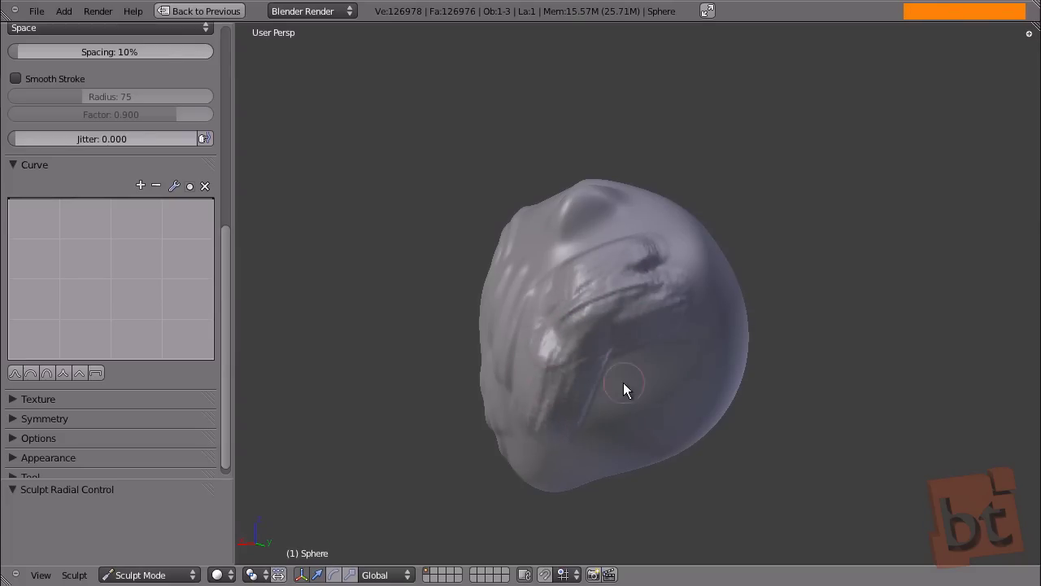
{"action": "middle_click", "coordinate": [643, 344]}
{"action": "left_click", "coordinate": [695, 311]}
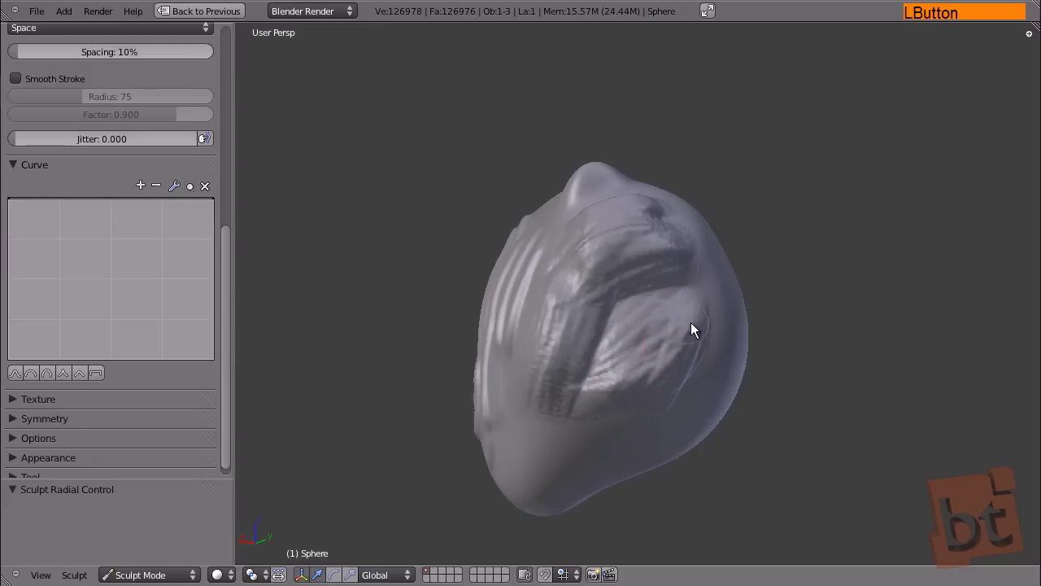
{"action": "middle_click", "coordinate": [694, 331]}
{"action": "left_click", "coordinate": [558, 371]}
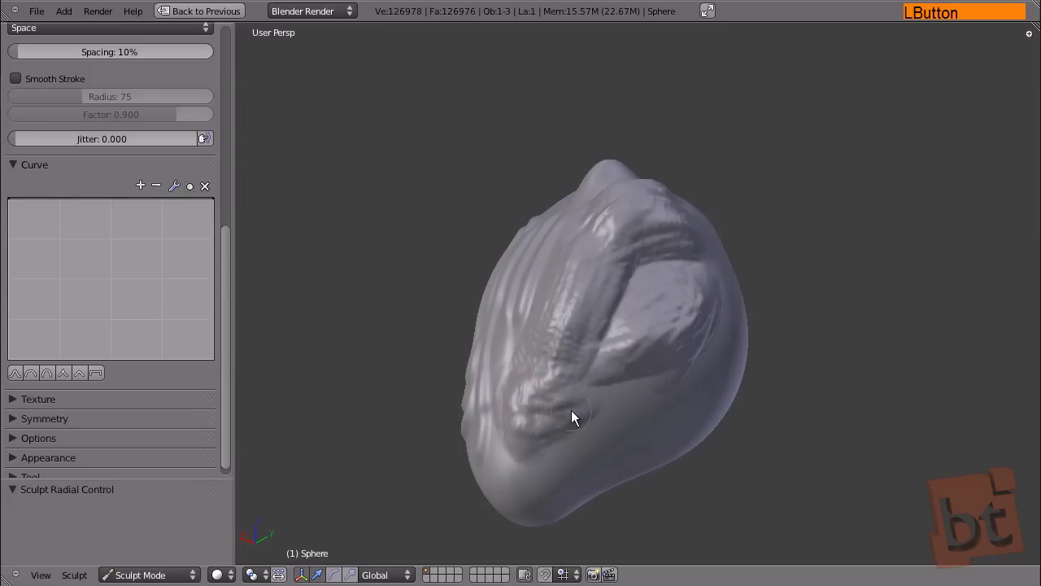
{"action": "left_click", "coordinate": [598, 415]}
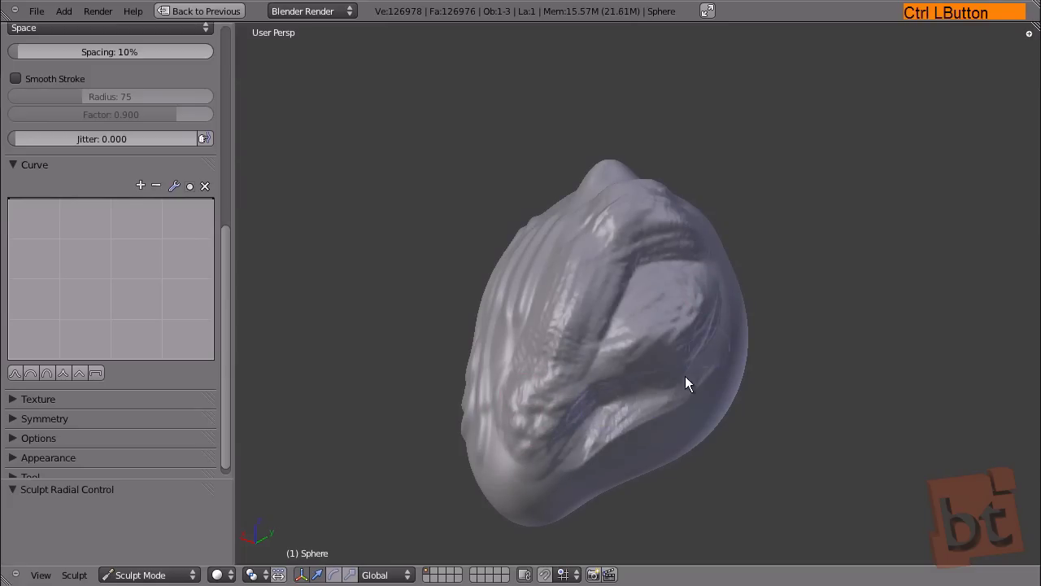
Step: Switch the falloff to the Root preset and reshape the curve
{"action": "left_click", "coordinate": [619, 440]}
{"action": "left_click", "coordinate": [687, 414]}
{"action": "middle_click", "coordinate": [565, 351]}
{"action": "left_click", "coordinate": [56, 381]}
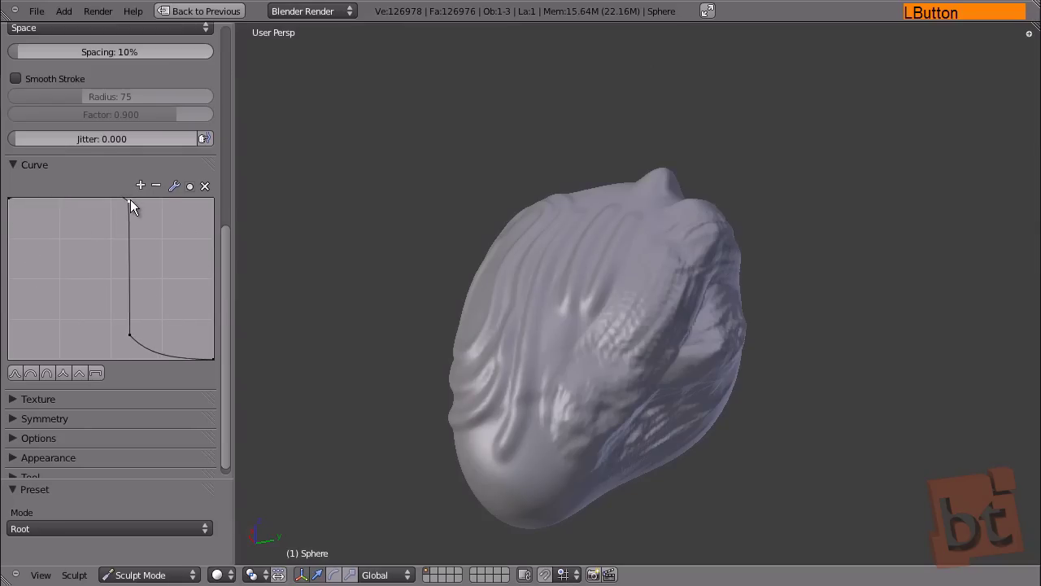
Step: Press a cluster of ring-shaped bumps into the lower front of the head
{"action": "middle_click", "coordinate": [596, 363]}
{"action": "left_click", "coordinate": [532, 388]}
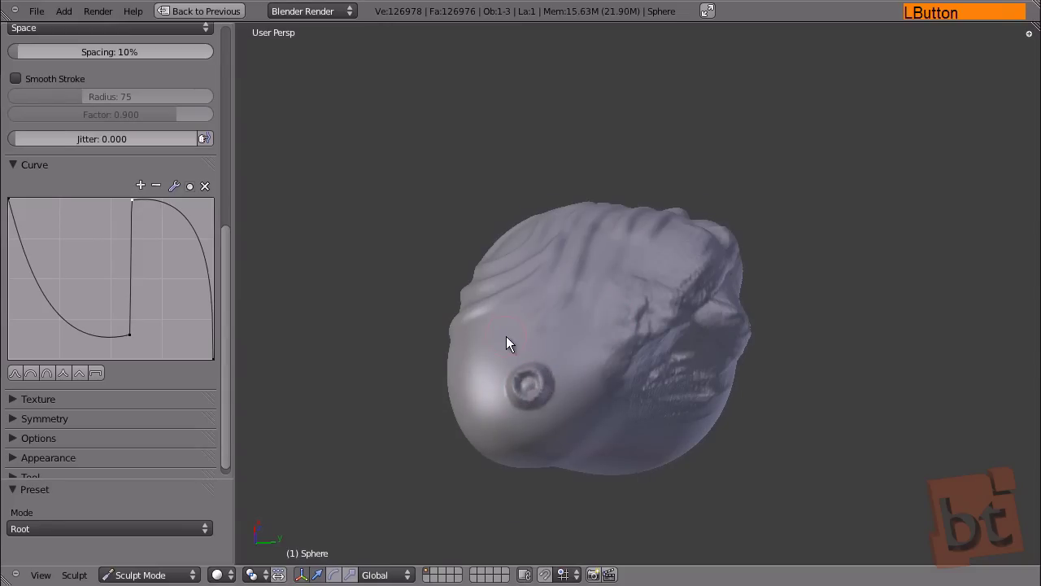
{"action": "middle_click", "coordinate": [625, 366]}
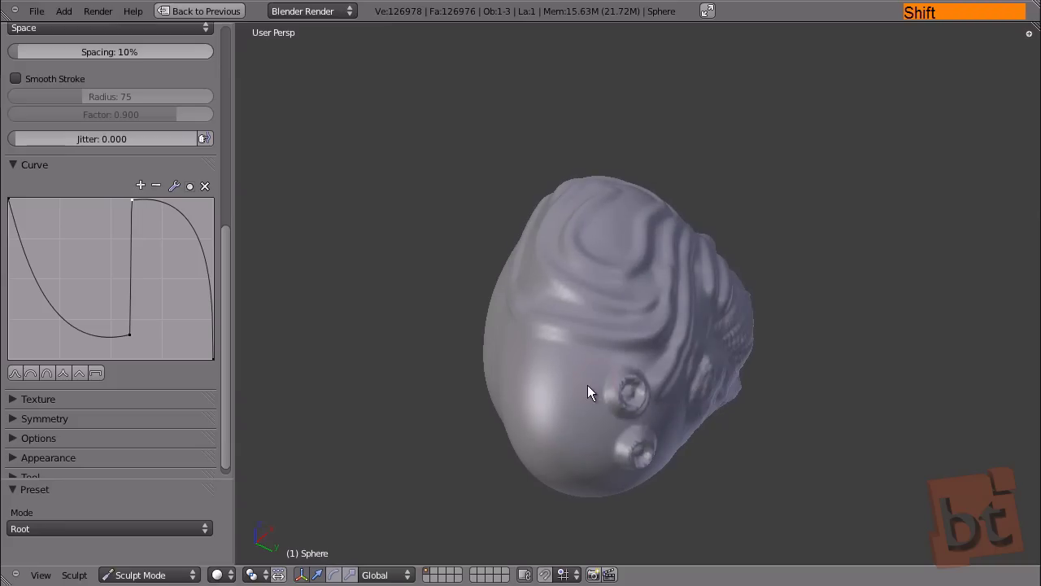
{"action": "left_click", "coordinate": [583, 385]}
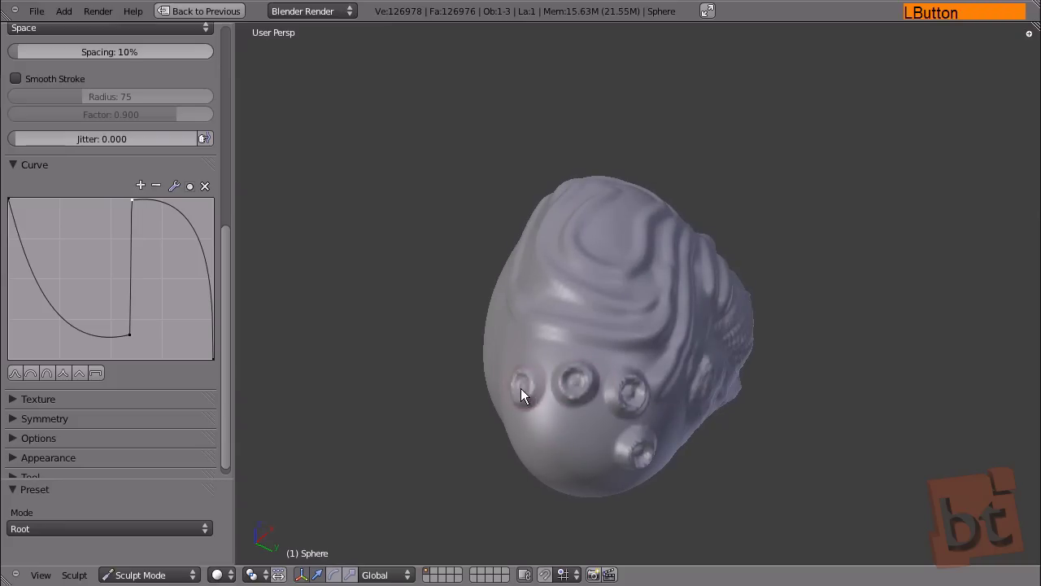
{"action": "middle_click", "coordinate": [606, 397]}
{"action": "left_click", "coordinate": [587, 411]}
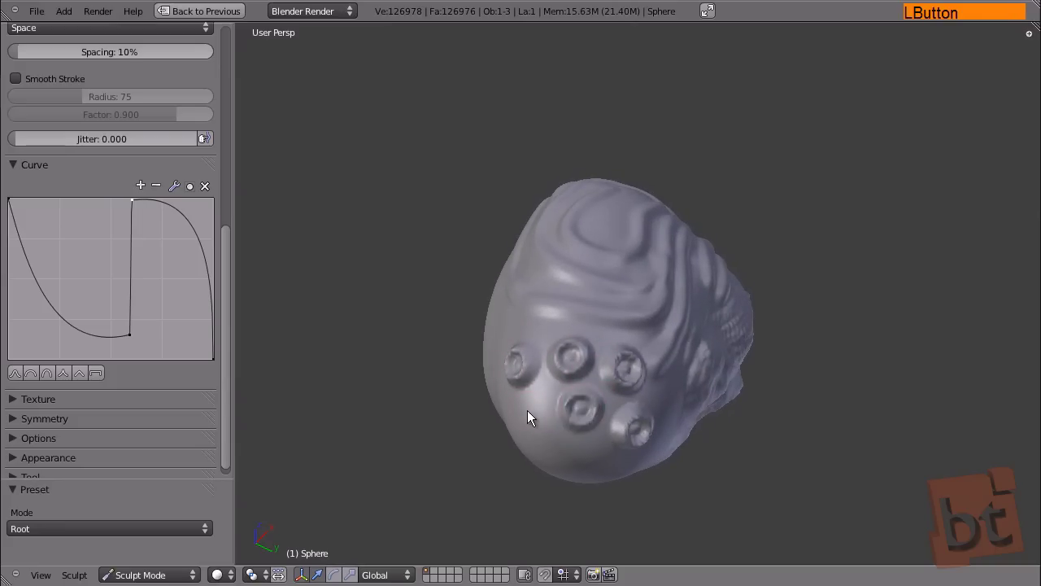
{"action": "middle_click", "coordinate": [804, 337]}
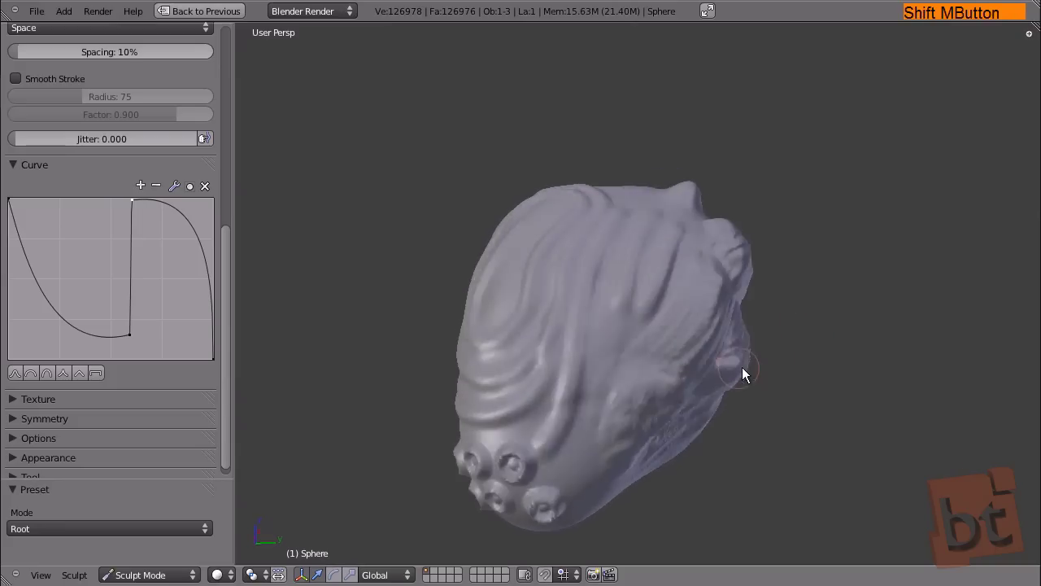
Step: Add a new texture to the brush and show its texture properties in the restored full layout
{"action": "left_click", "coordinate": [232, 296]}
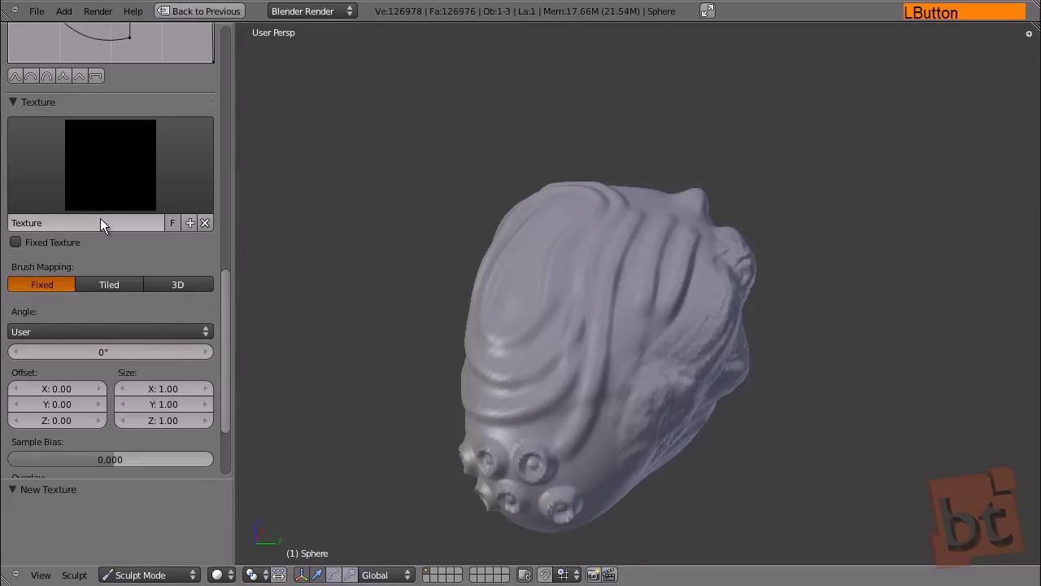
{"action": "left_click", "coordinate": [232, 289]}
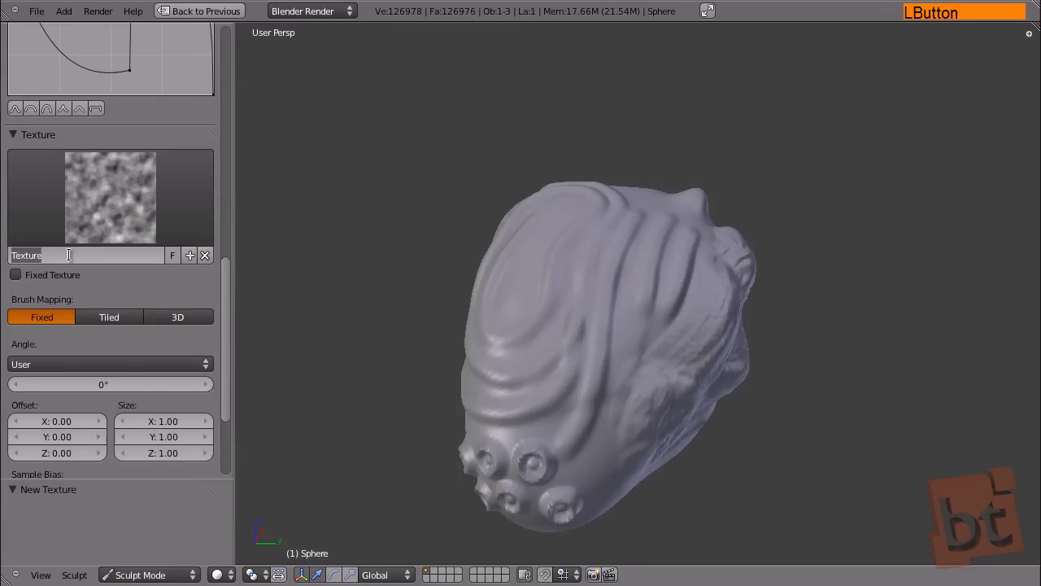
{"action": "key", "text": "shift+space"}
{"action": "left_click", "coordinate": [323, 352]}
{"action": "left_click", "coordinate": [991, 130]}
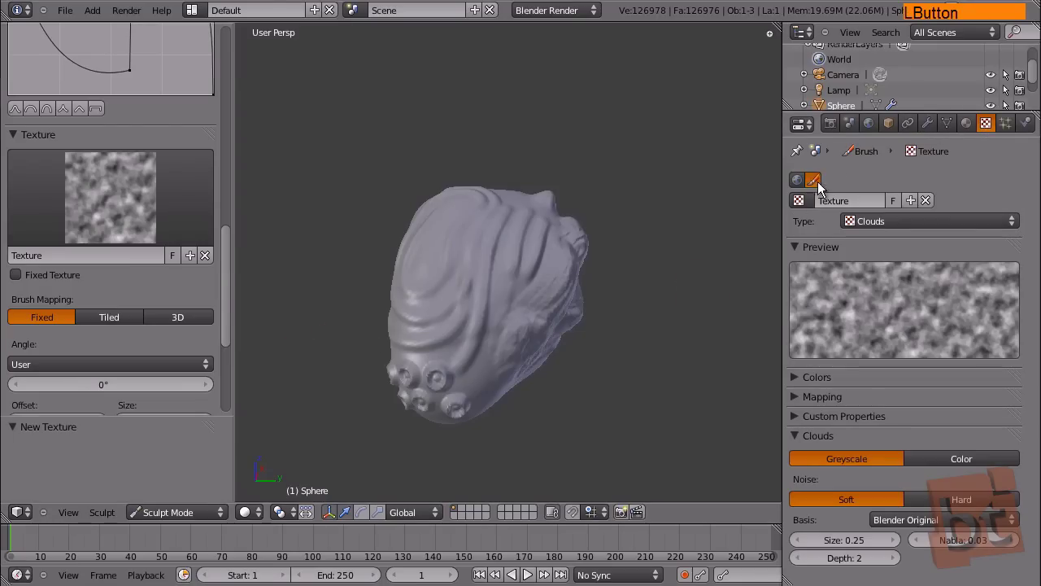
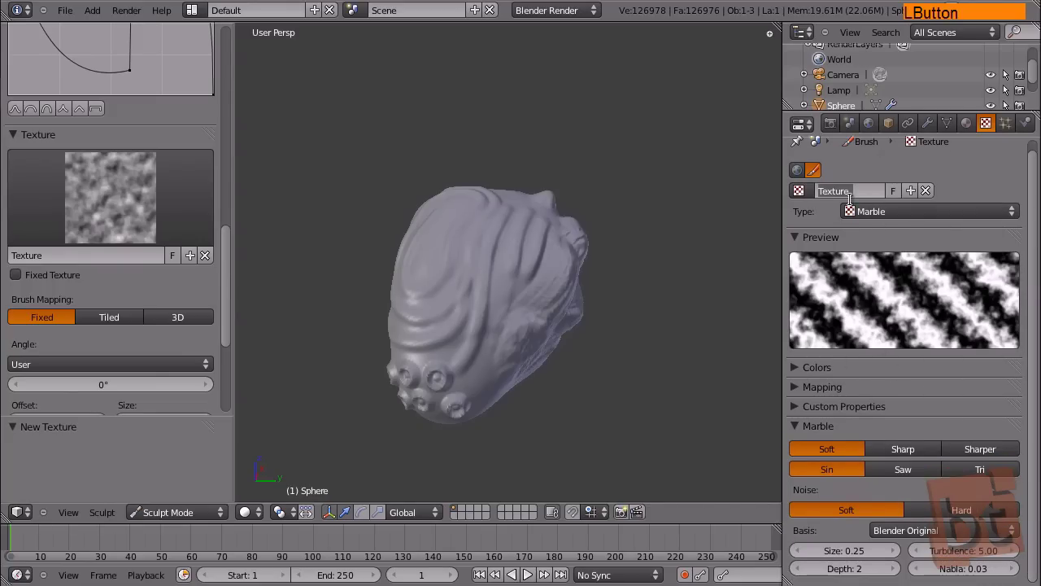
Step: Rename the brush's marble texture to 'Brush Texture'
{"action": "key", "text": "BackSpace"}
{"action": "key", "text": "space"}
{"action": "type", "text": "t u"}
{"action": "key", "text": "Return"}
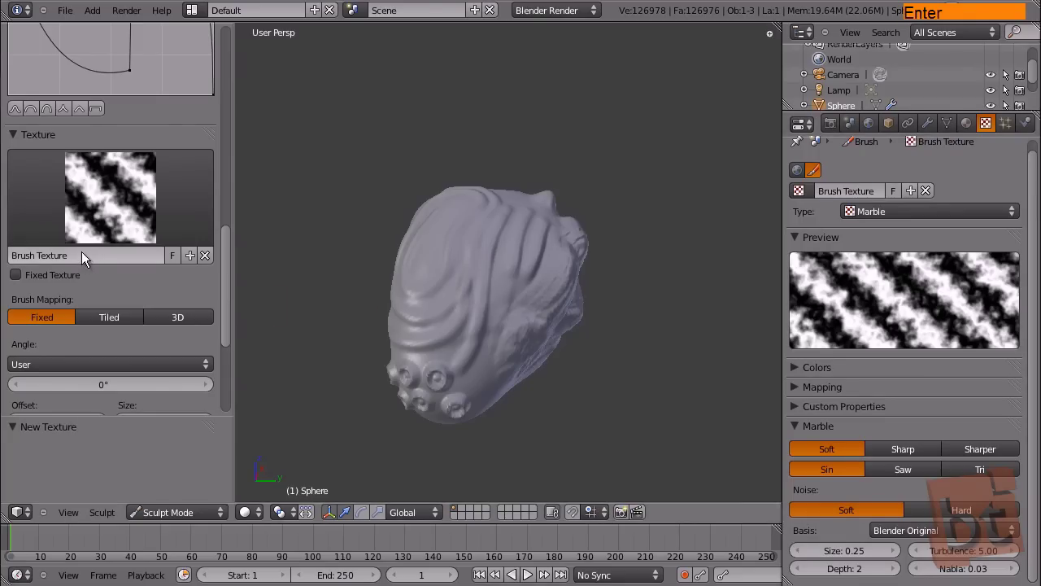
Step: Stamp marble-textured strokes onto the side of the head, zoom in on the patch and reveal the brush Options
{"action": "left_click", "coordinate": [451, 266]}
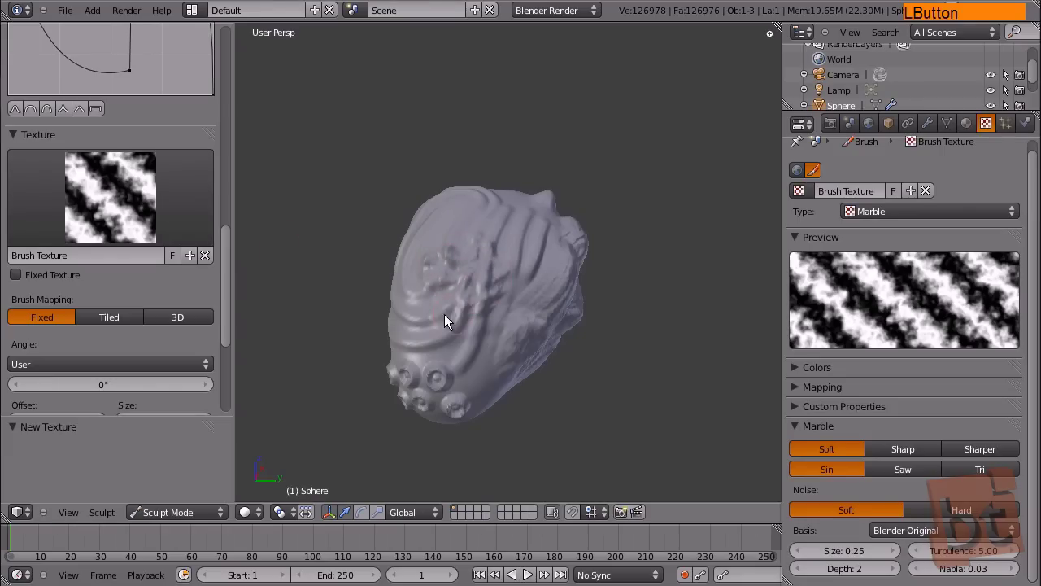
{"action": "middle_click", "coordinate": [628, 325]}
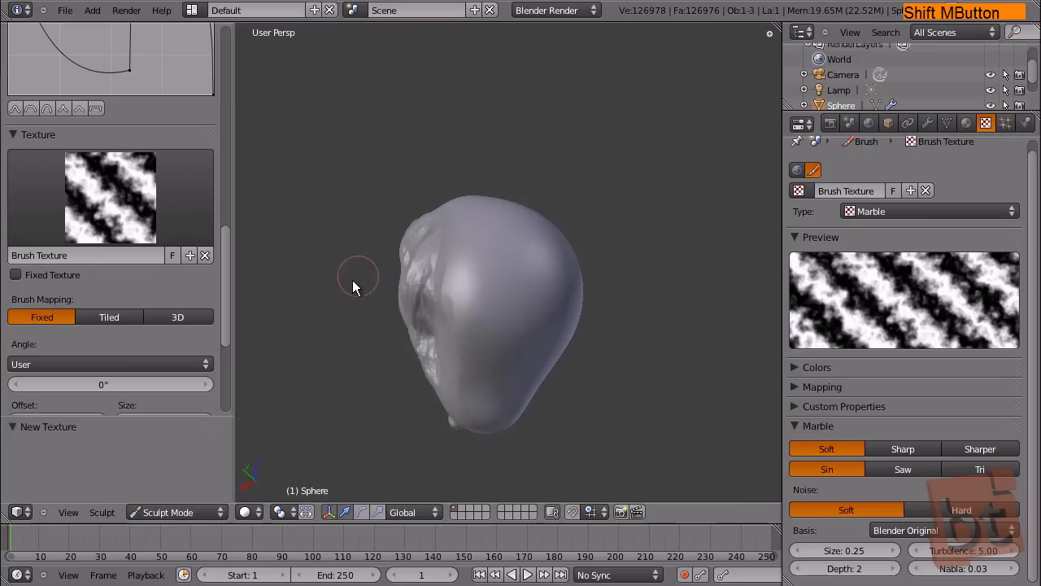
{"action": "left_click", "coordinate": [472, 263]}
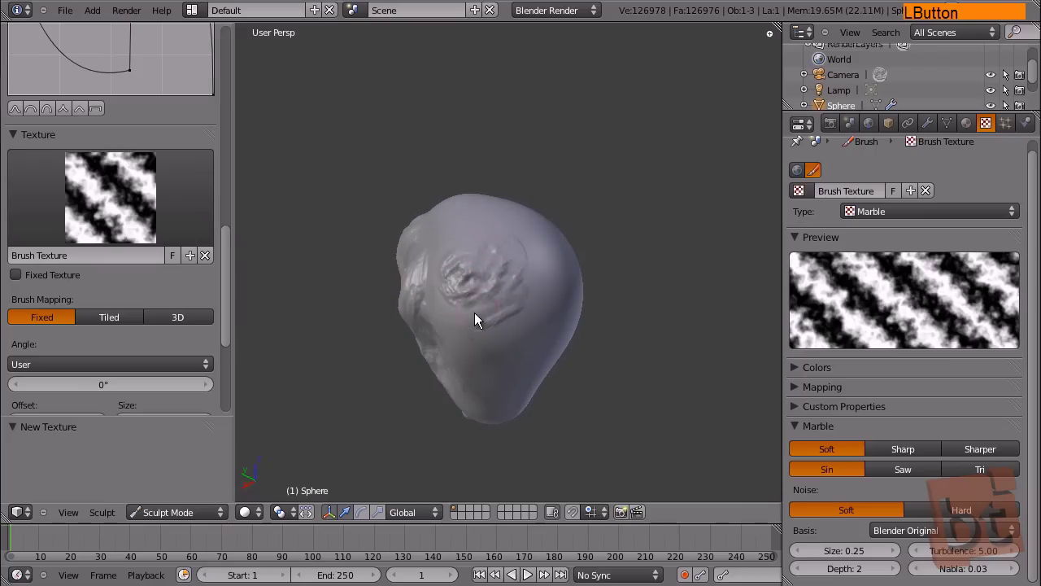
{"action": "middle_click", "coordinate": [571, 256]}
{"action": "middle_click", "coordinate": [526, 258]}
{"action": "middle_click", "coordinate": [558, 318]}
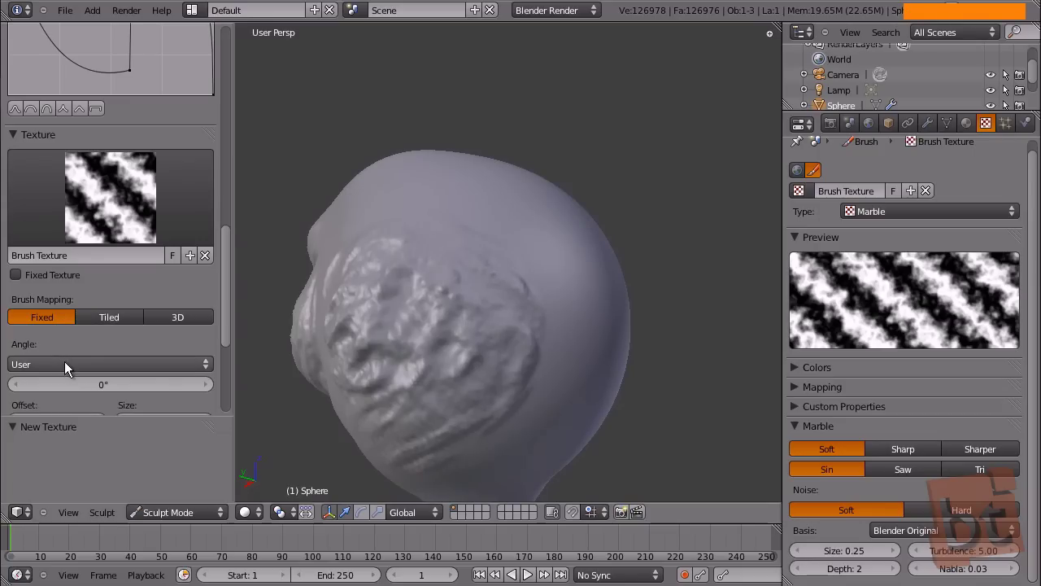
{"action": "left_click", "coordinate": [233, 320]}
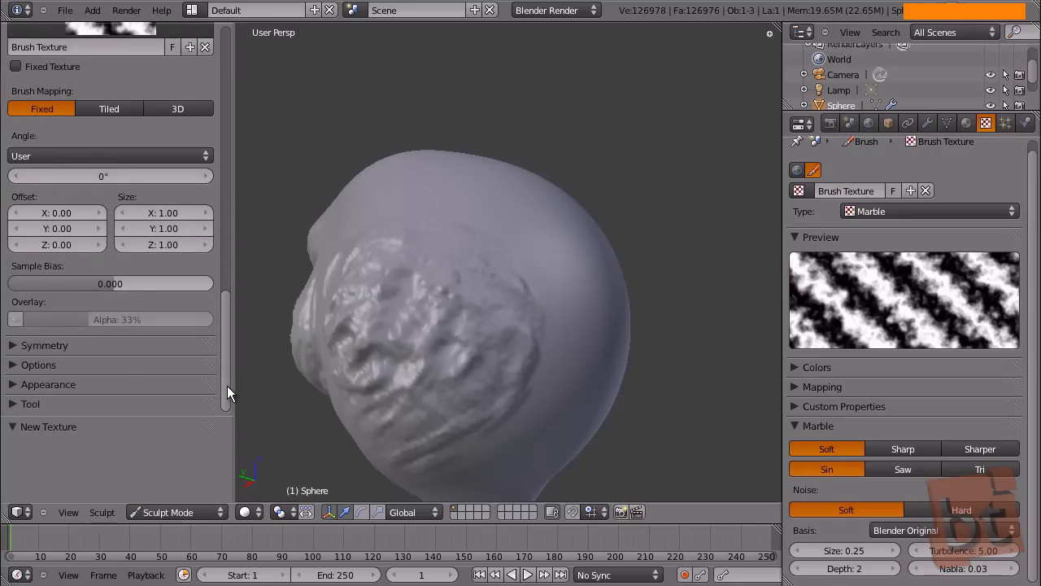
{"action": "left_click", "coordinate": [14, 371]}
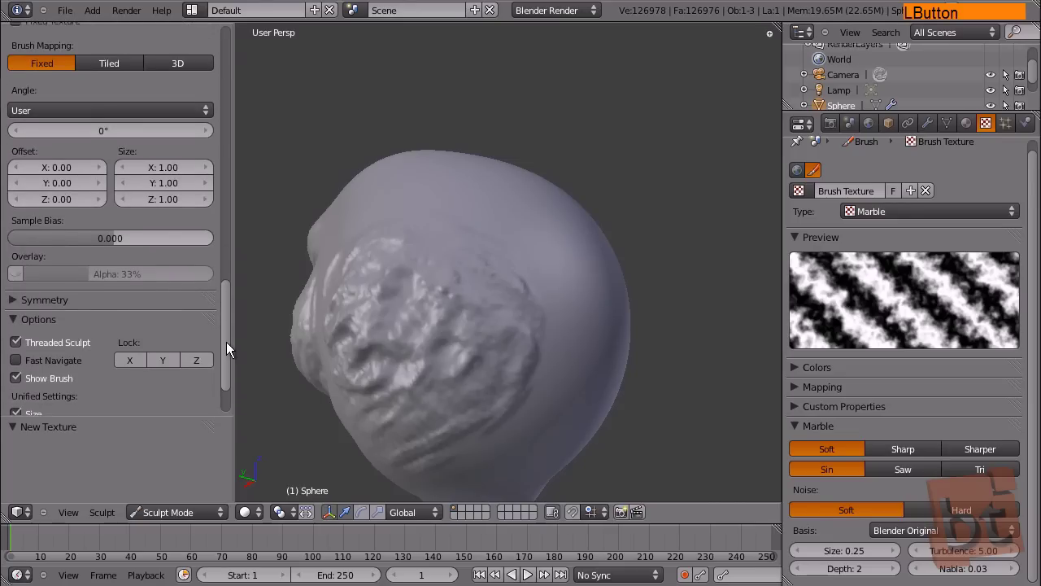
Step: Set the texture angle to follow the stroke and rake marble ridges onto the head
{"action": "left_click", "coordinate": [16, 366]}
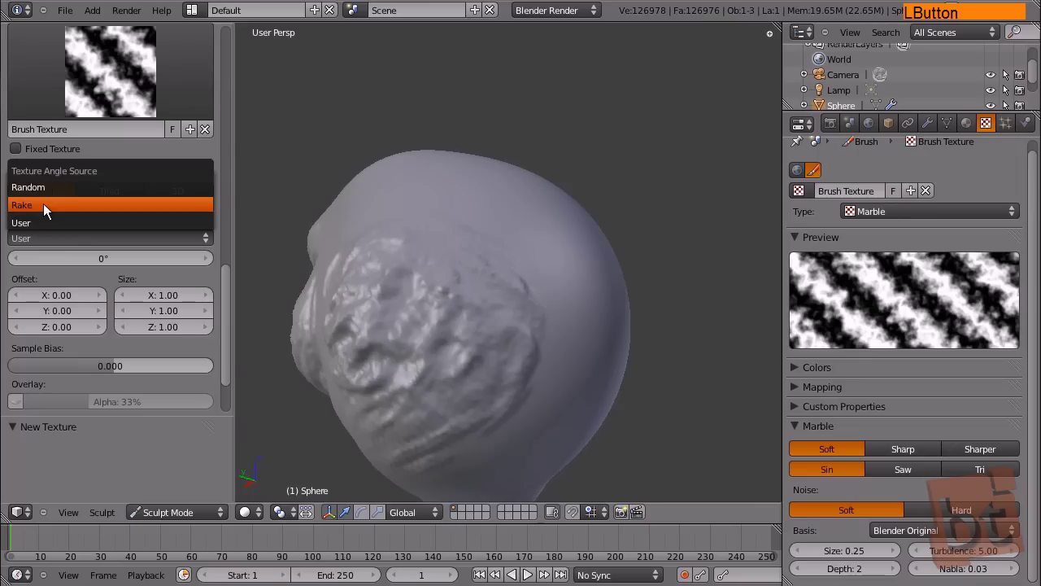
{"action": "left_click", "coordinate": [40, 210]}
{"action": "middle_click", "coordinate": [514, 304]}
{"action": "left_click", "coordinate": [449, 246]}
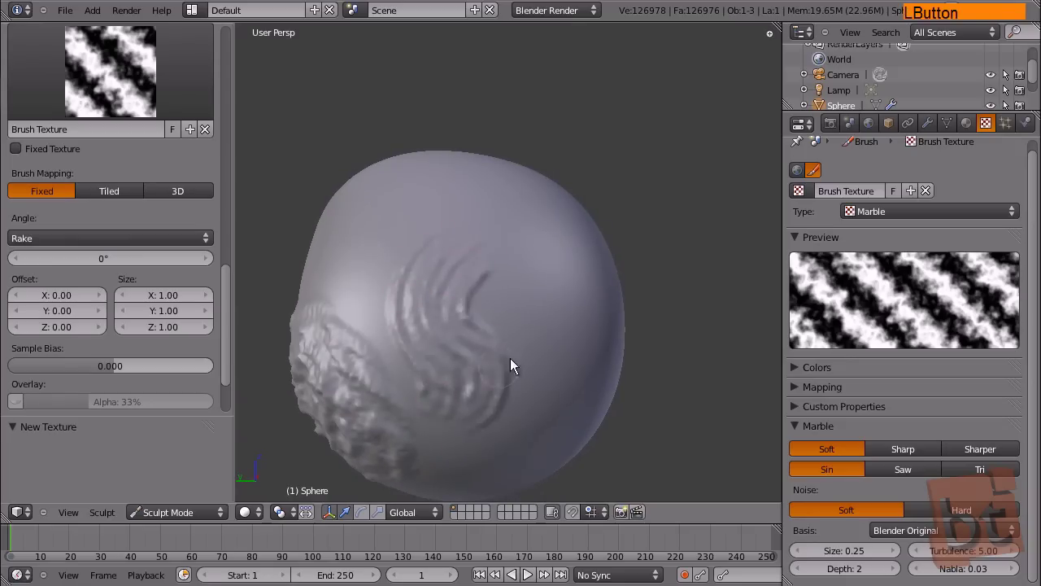
{"action": "middle_click", "coordinate": [515, 343]}
{"action": "left_click", "coordinate": [469, 261]}
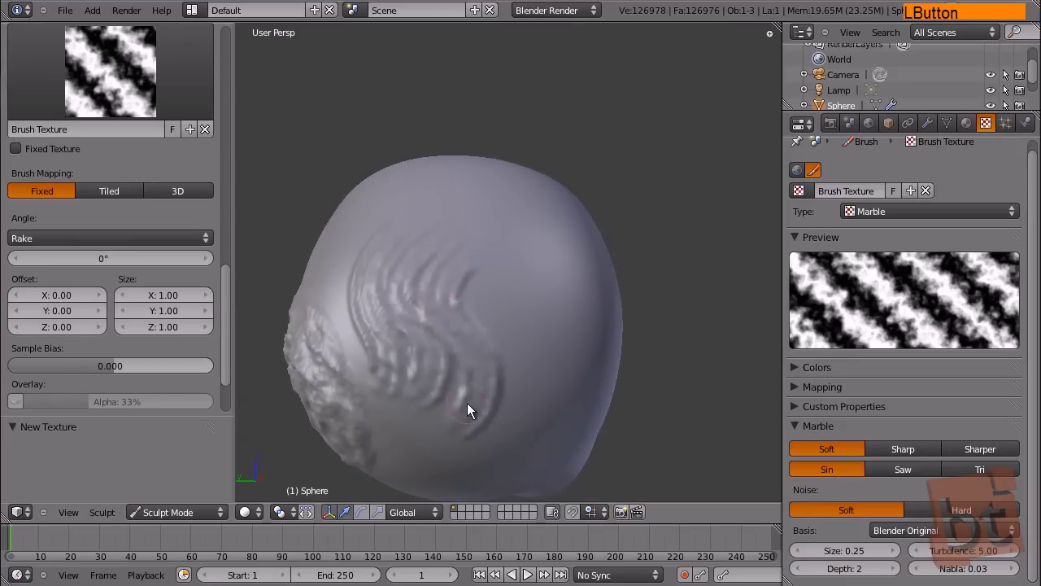
{"action": "middle_click", "coordinate": [564, 324]}
{"action": "left_click", "coordinate": [419, 246]}
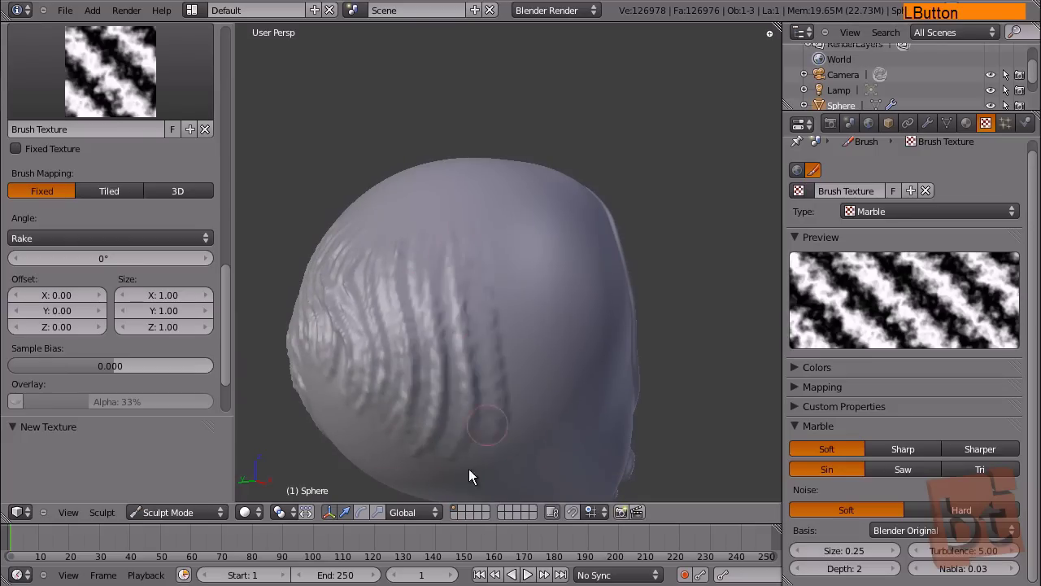
Step: Shrink the texture scale along X and sculpt wrinkles onto the back of the head
{"action": "middle_click", "coordinate": [528, 351]}
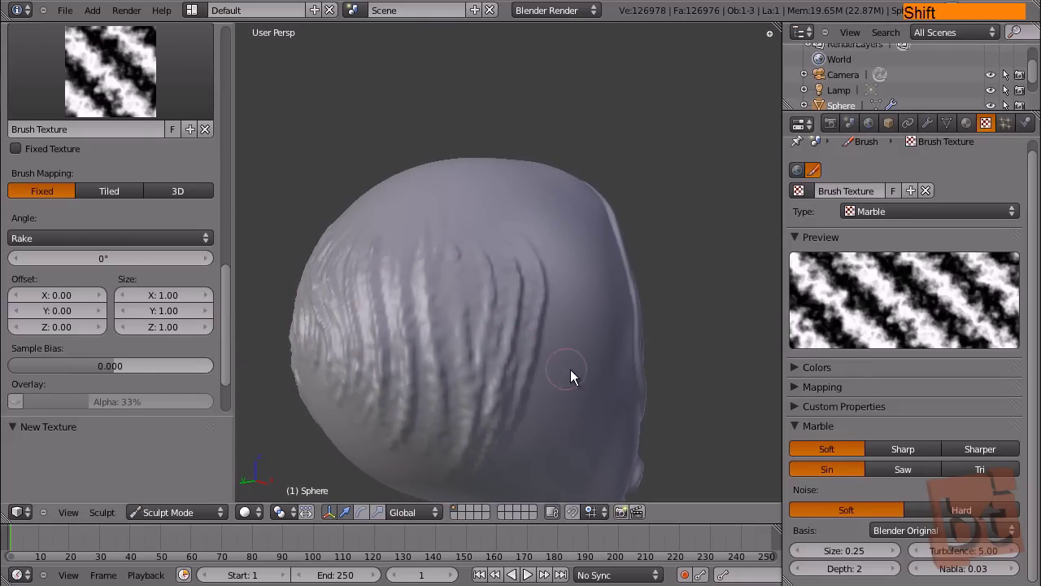
{"action": "middle_click", "coordinate": [541, 345]}
{"action": "left_click", "coordinate": [172, 299]}
{"action": "left_click", "coordinate": [209, 303]}
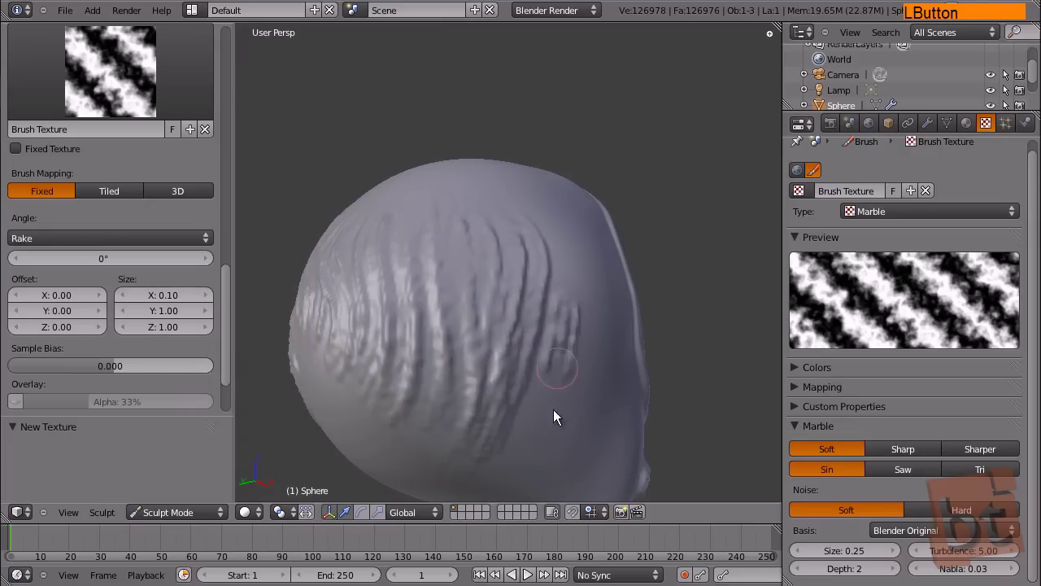
{"action": "middle_click", "coordinate": [596, 335]}
{"action": "left_click", "coordinate": [541, 270]}
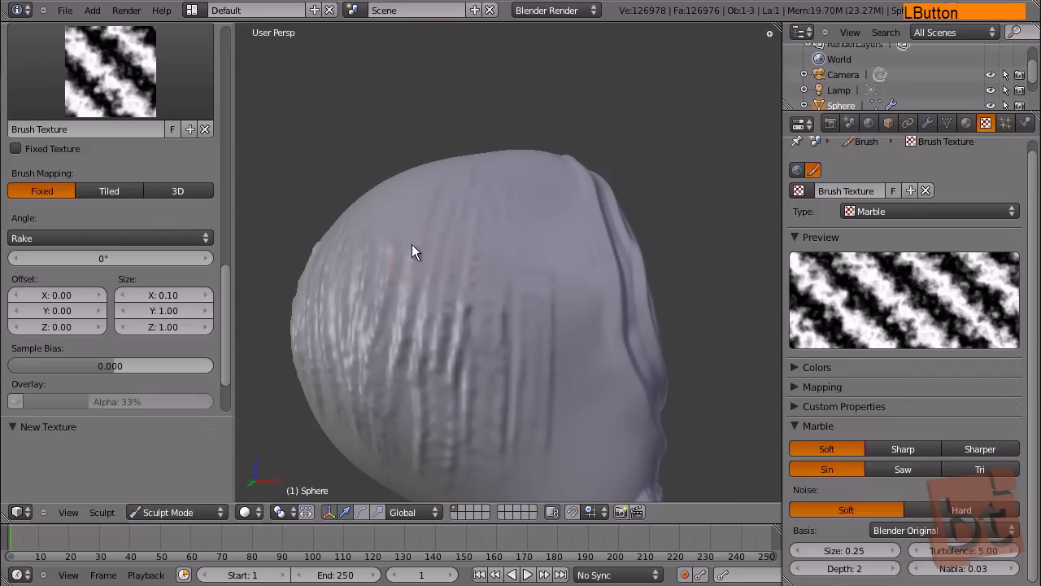
{"action": "middle_click", "coordinate": [482, 243]}
{"action": "left_click", "coordinate": [515, 220]}
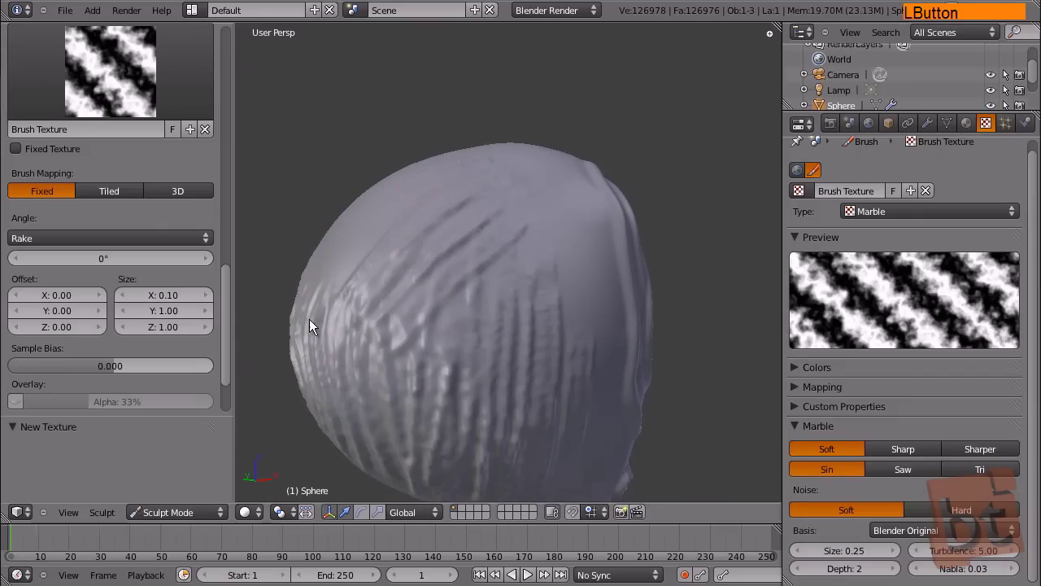
Step: Stop the texture rotating with the stroke and add more textured ridges
{"action": "middle_click", "coordinate": [529, 253]}
{"action": "left_click", "coordinate": [511, 232]}
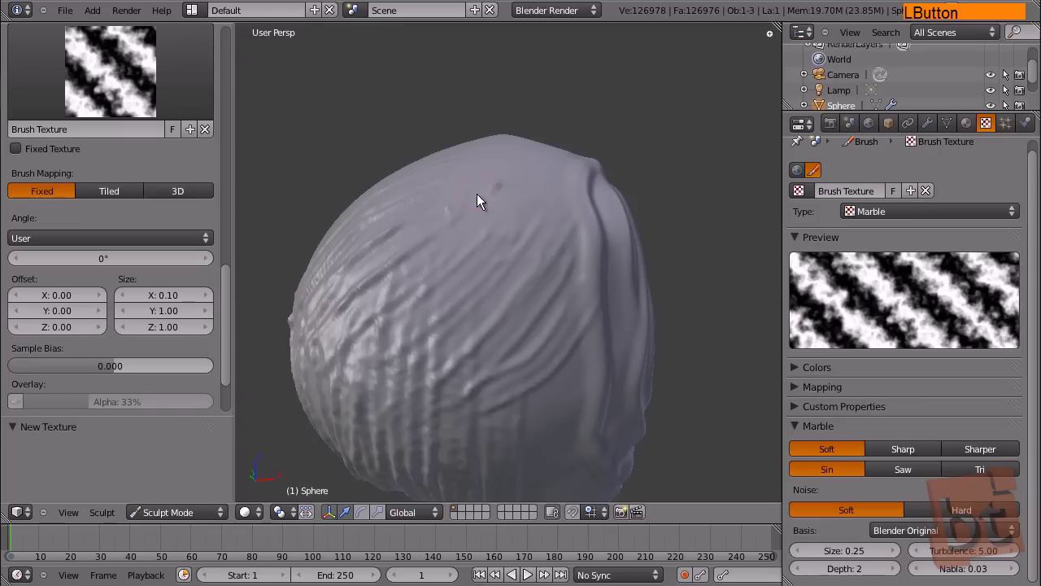
{"action": "middle_click", "coordinate": [539, 250]}
{"action": "left_click", "coordinate": [526, 215]}
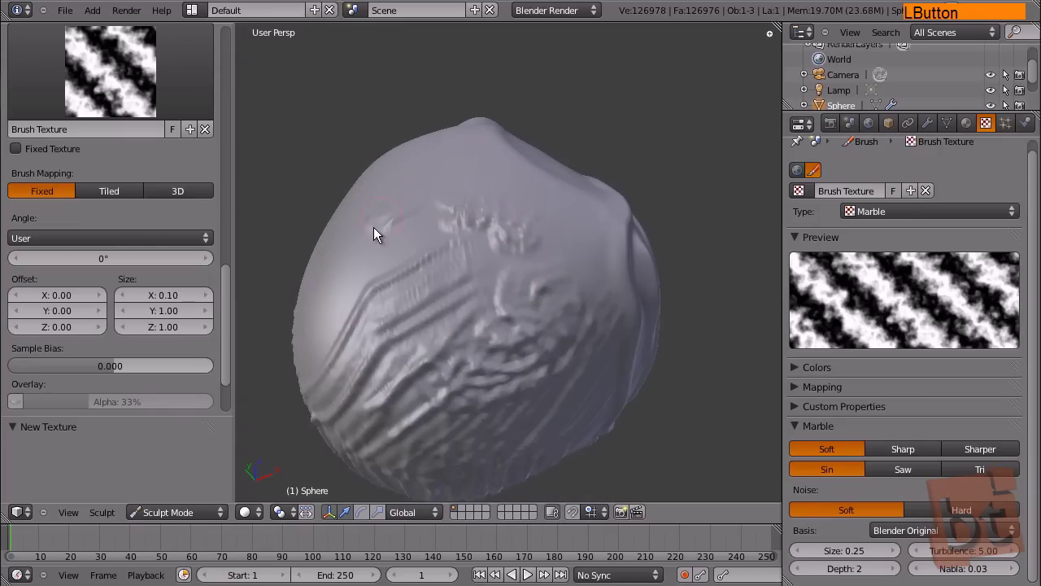
{"action": "middle_click", "coordinate": [523, 265]}
{"action": "left_click", "coordinate": [486, 327]}
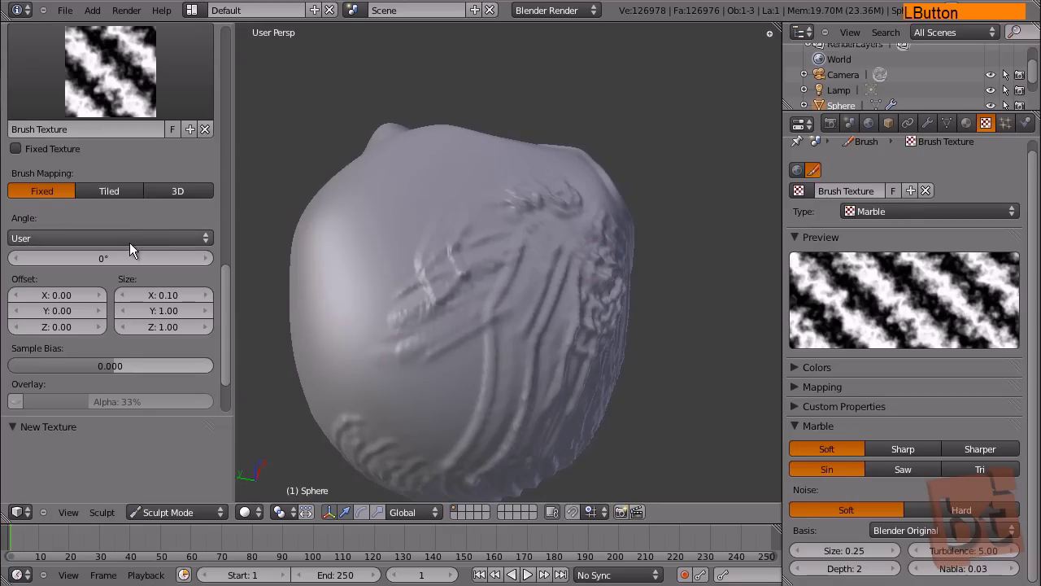
Step: Set texture Size X to 0.10, sculpt further ridges and enable Fixed Texture
{"action": "left_click", "coordinate": [168, 300]}
{"action": "key", "text": "0"}
{"action": "key", "text": "Return"}
{"action": "left_click", "coordinate": [395, 225]}
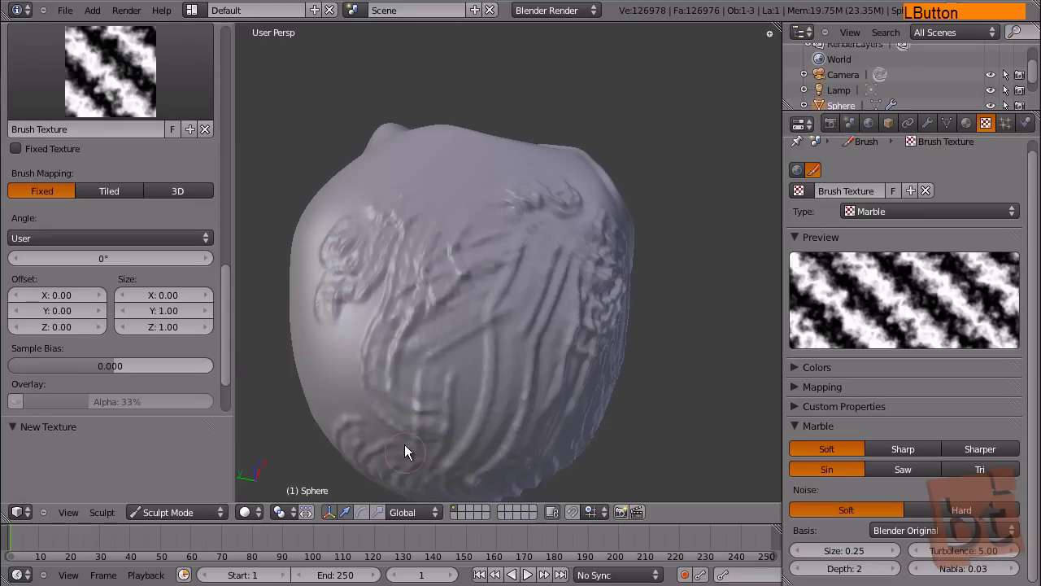
{"action": "middle_click", "coordinate": [315, 325]}
{"action": "left_click", "coordinate": [512, 311]}
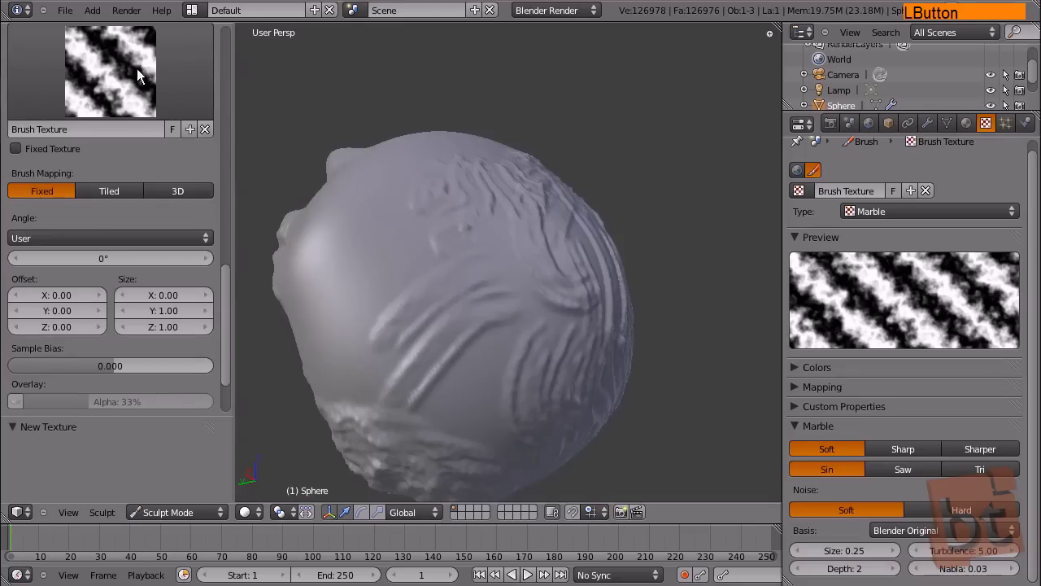
{"action": "left_click", "coordinate": [69, 153]}
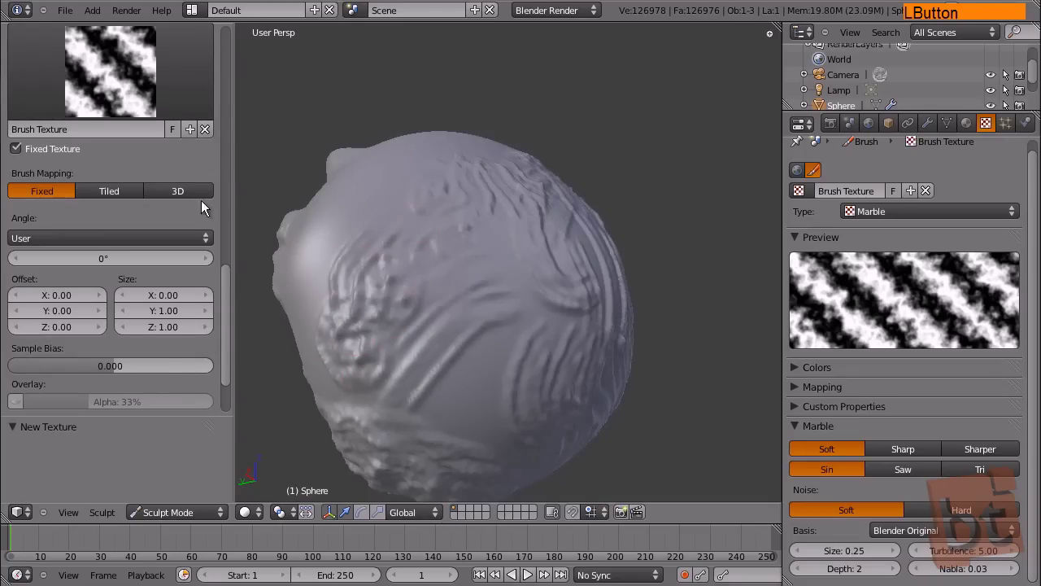
Step: Reshape the brush falloff curve in the Curve panel
{"action": "left_click", "coordinate": [43, 197]}
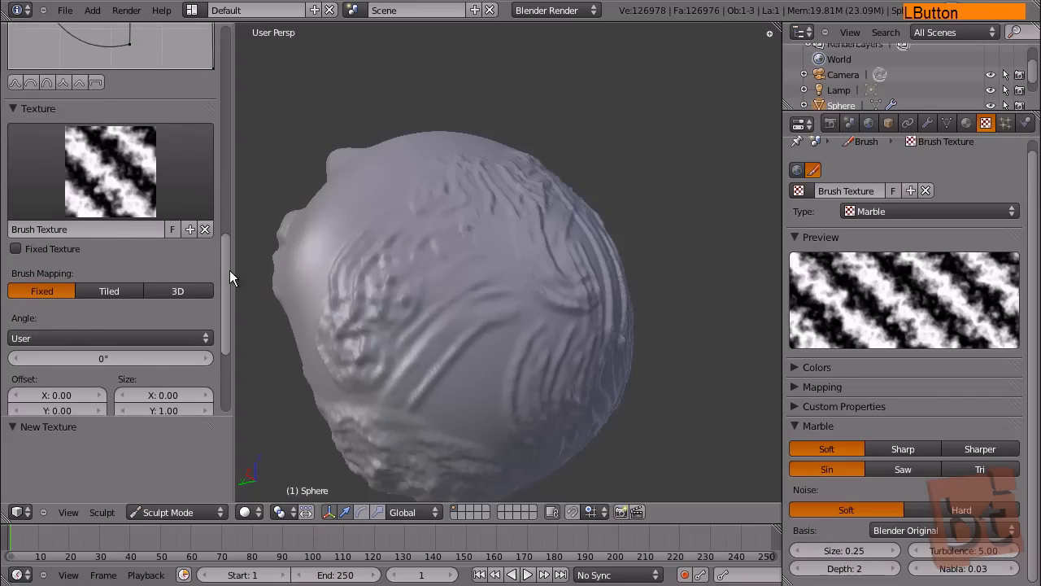
{"action": "left_click", "coordinate": [230, 307]}
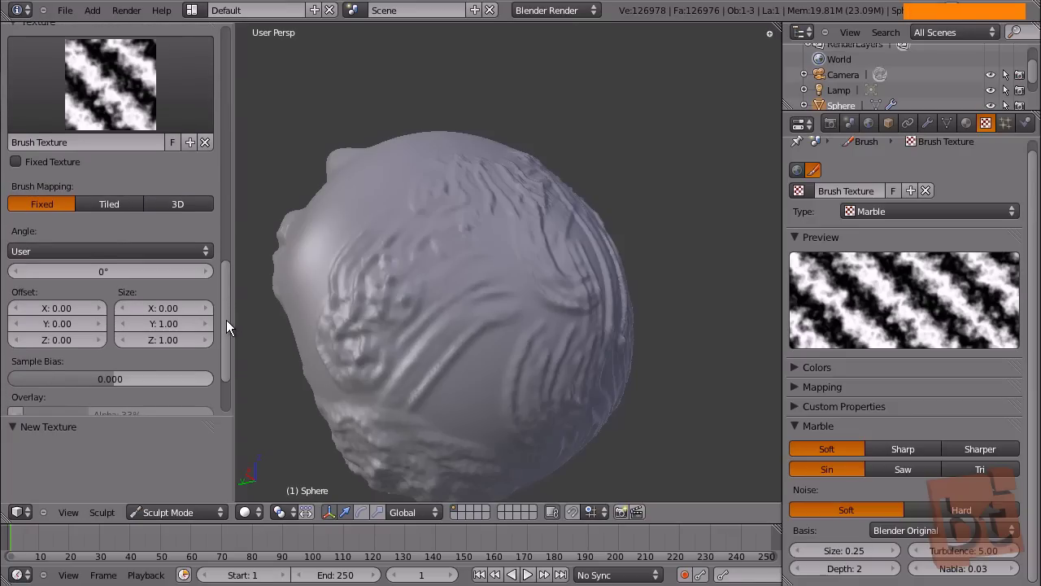
{"action": "left_click", "coordinate": [229, 328]}
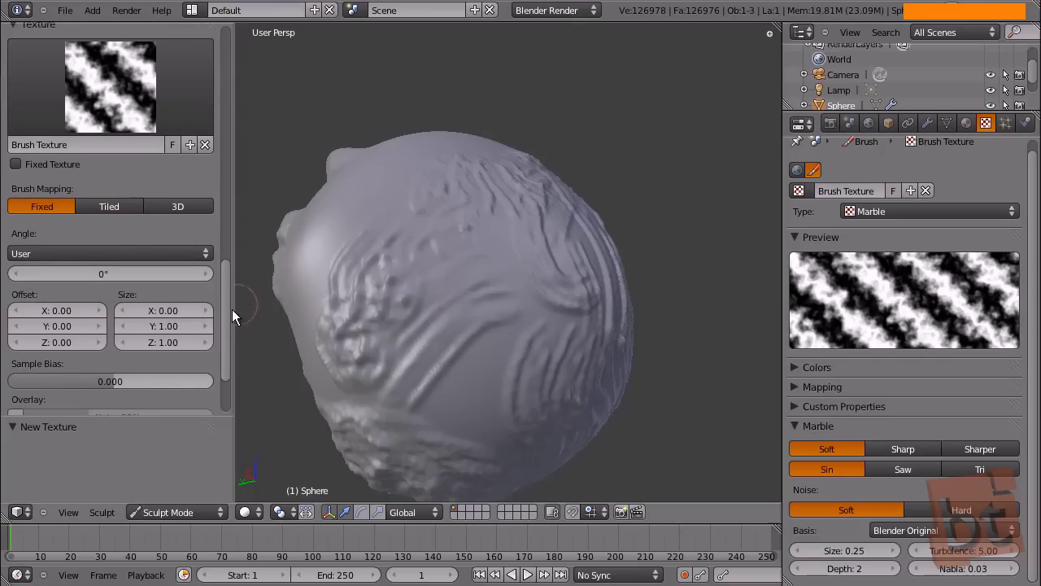
{"action": "left_click", "coordinate": [230, 317]}
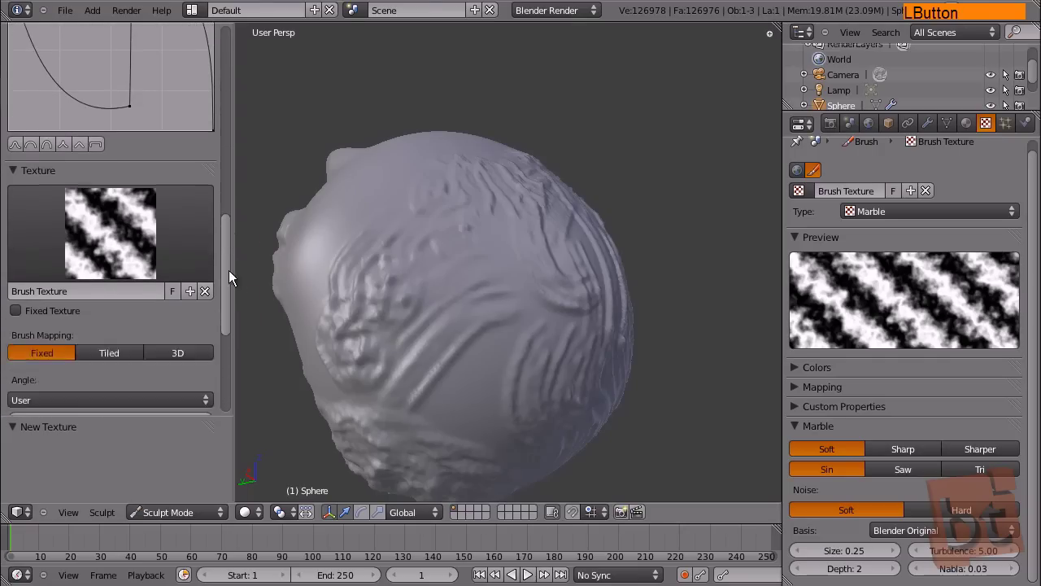
{"action": "left_click", "coordinate": [231, 288]}
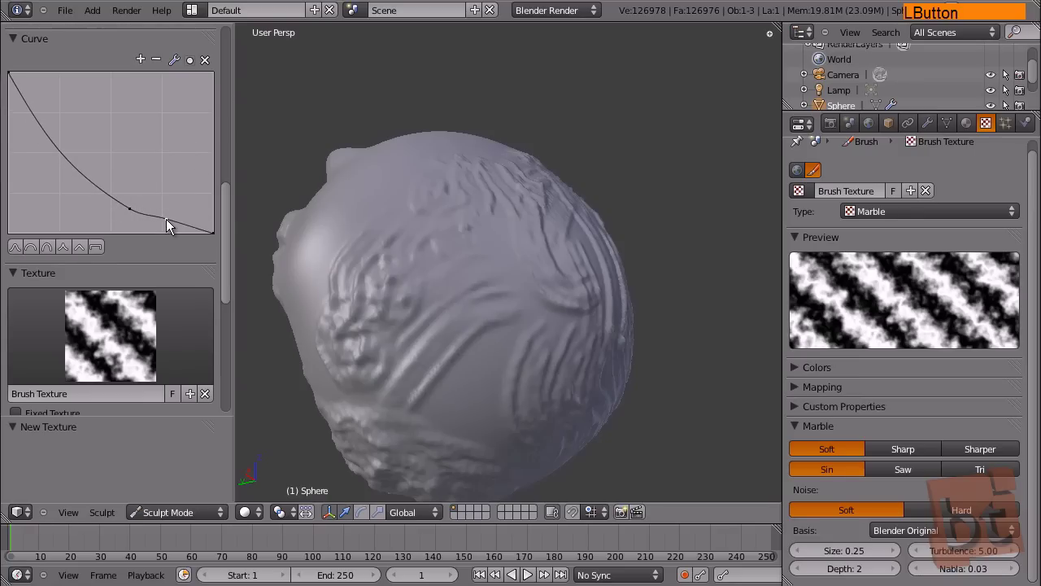
Step: Unlink the marble texture from the brush and show the Mirror X symmetry settings
{"action": "left_click", "coordinate": [136, 214]}
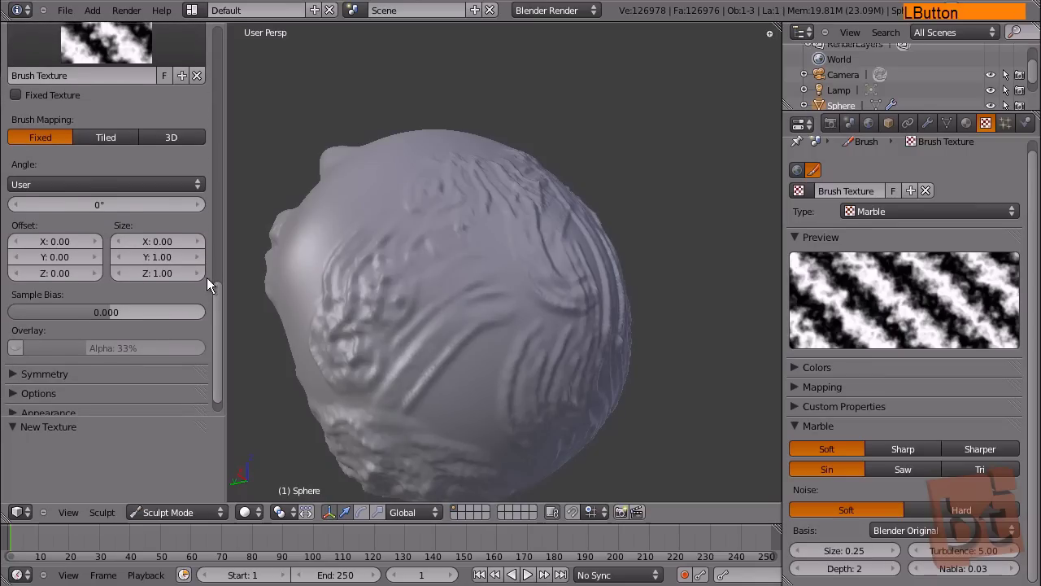
{"action": "left_click", "coordinate": [219, 317]}
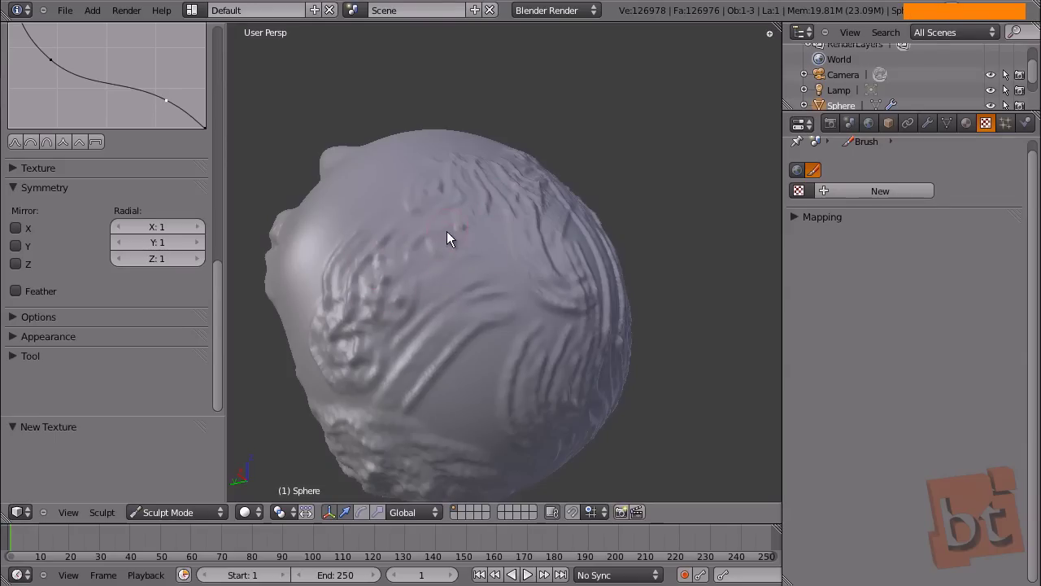
{"action": "middle_click", "coordinate": [452, 293]}
{"action": "middle_click", "coordinate": [544, 319]}
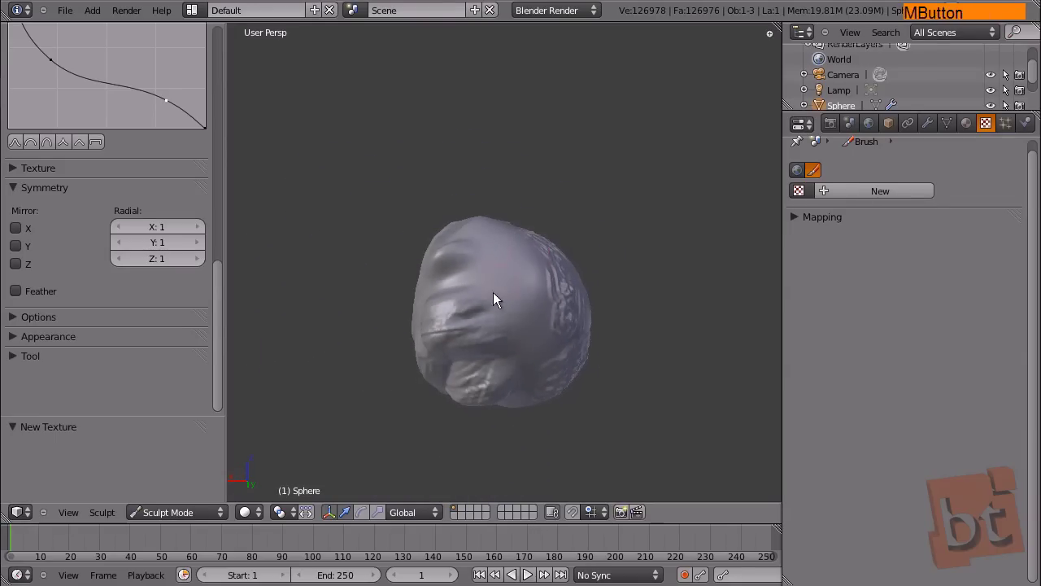
{"action": "middle_click", "coordinate": [523, 310]}
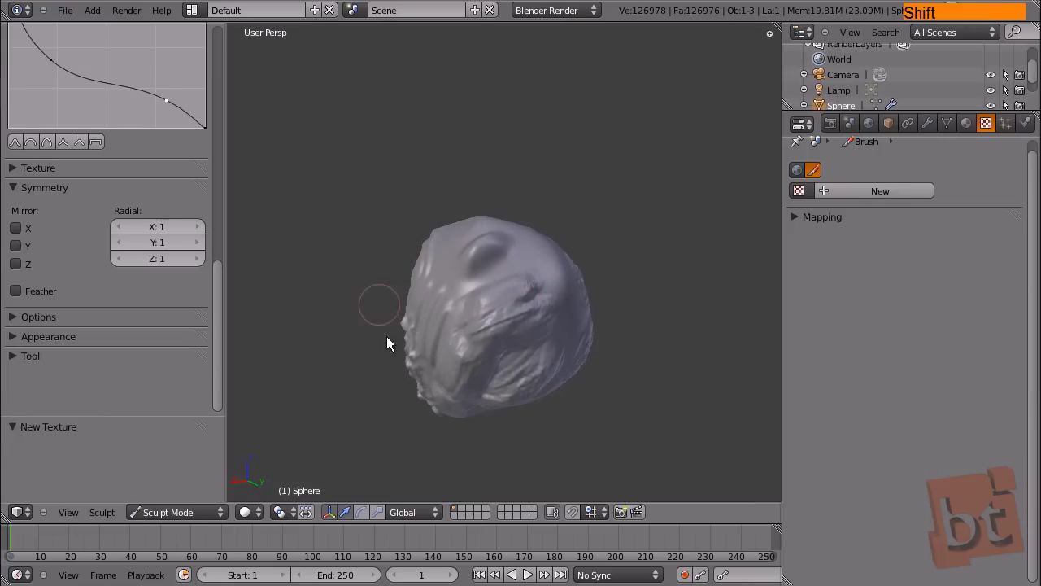
Step: Turn on X-axis symmetry and flatten the brush falloff curve preset
{"action": "left_click", "coordinate": [21, 238]}
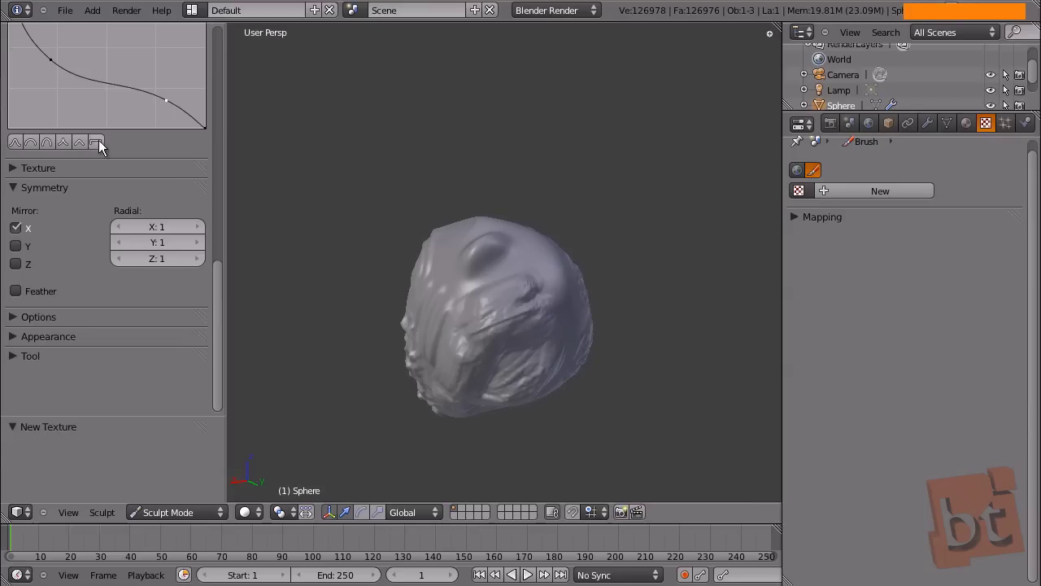
{"action": "key", "text": "f"}
{"action": "left_click", "coordinate": [476, 337]}
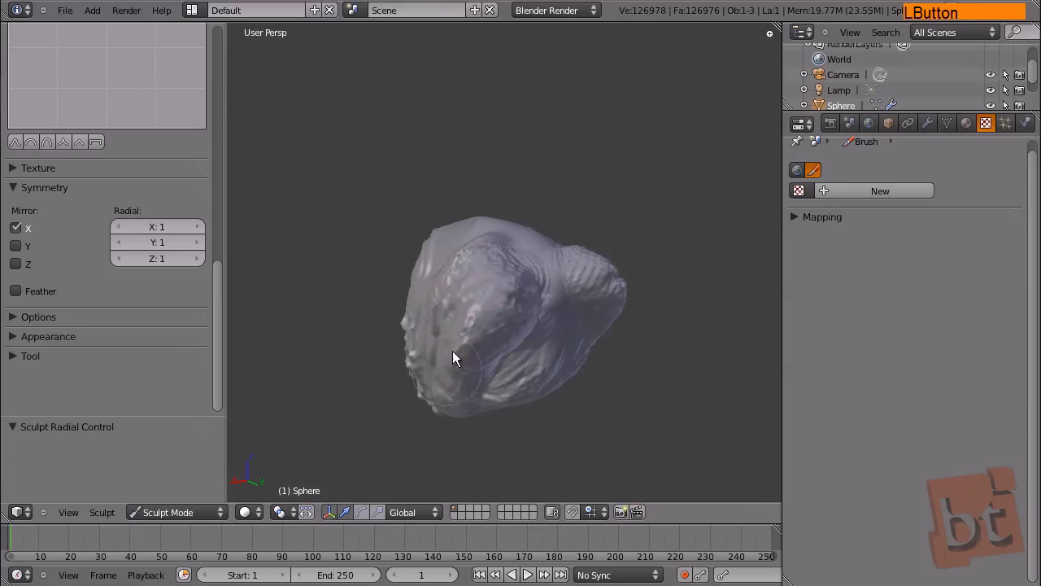
Step: Sculpt mirrored brow ridges onto the front of the head, building up both bulges
{"action": "middle_click", "coordinate": [519, 338]}
{"action": "left_click", "coordinate": [457, 320]}
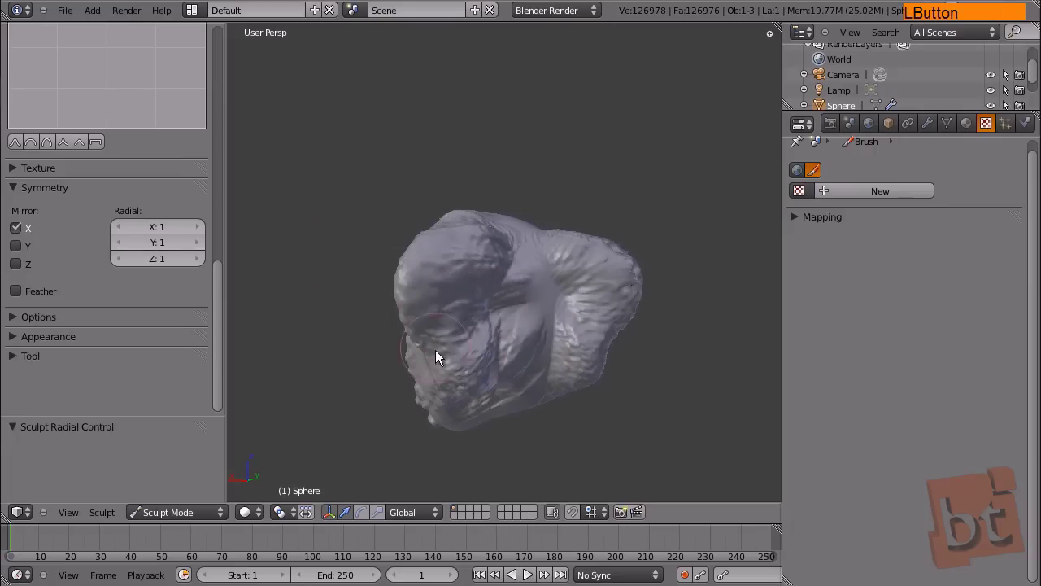
{"action": "left_click", "coordinate": [461, 307]}
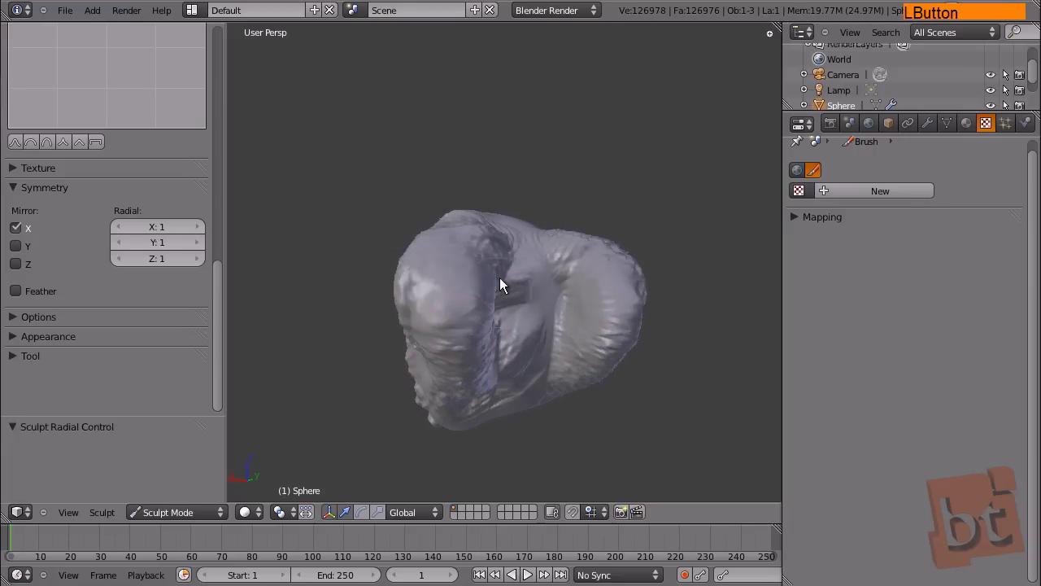
{"action": "middle_click", "coordinate": [596, 282]}
{"action": "left_click", "coordinate": [504, 275]}
{"action": "middle_click", "coordinate": [519, 297]}
{"action": "left_click", "coordinate": [529, 269]}
{"action": "middle_click", "coordinate": [632, 308]}
{"action": "left_click", "coordinate": [471, 256]}
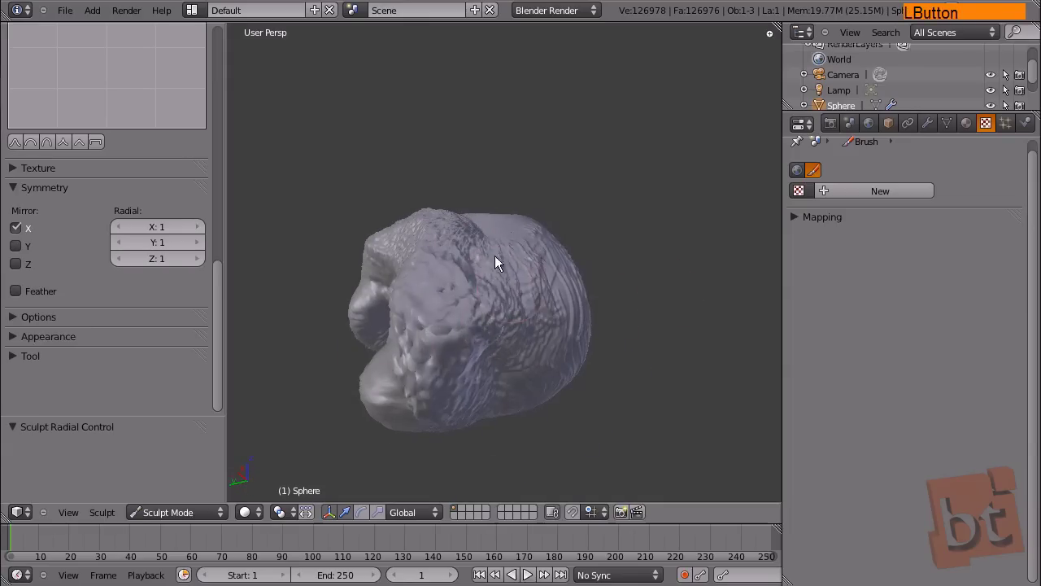
Step: Enlarge the mirrored bulges and carve the furrow between the brow ridges
{"action": "middle_click", "coordinate": [535, 283]}
{"action": "left_click", "coordinate": [509, 278]}
{"action": "middle_click", "coordinate": [585, 298]}
{"action": "left_click", "coordinate": [535, 264]}
{"action": "middle_click", "coordinate": [576, 299]}
{"action": "left_click", "coordinate": [540, 320]}
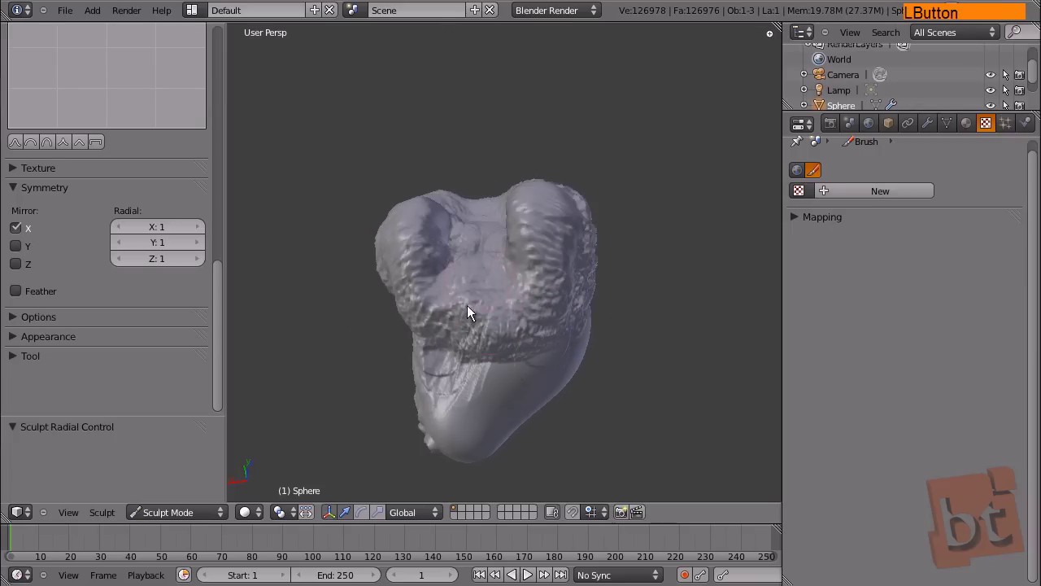
{"action": "middle_click", "coordinate": [572, 279]}
{"action": "left_click", "coordinate": [465, 261]}
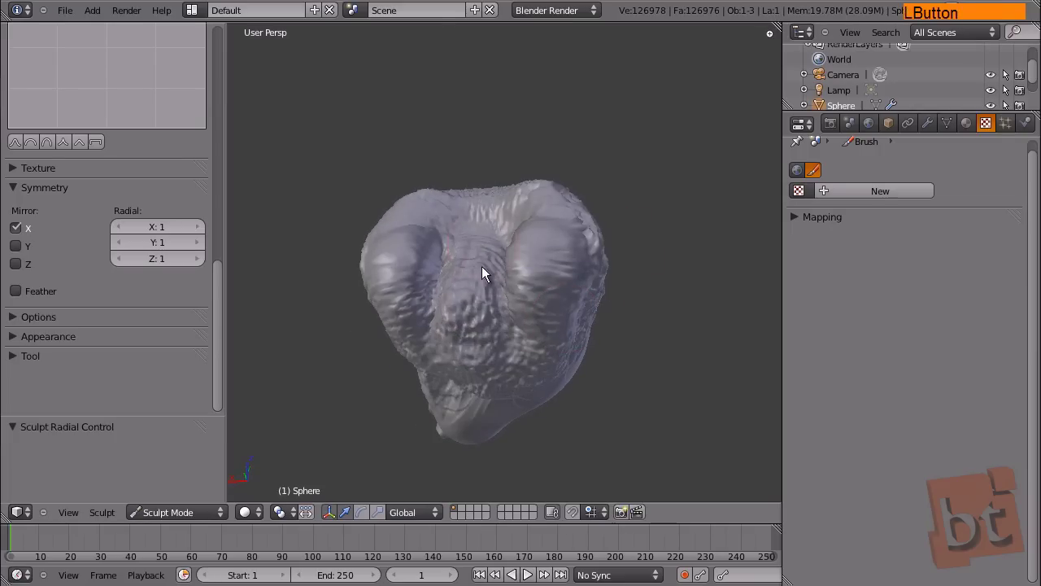
{"action": "middle_click", "coordinate": [481, 293]}
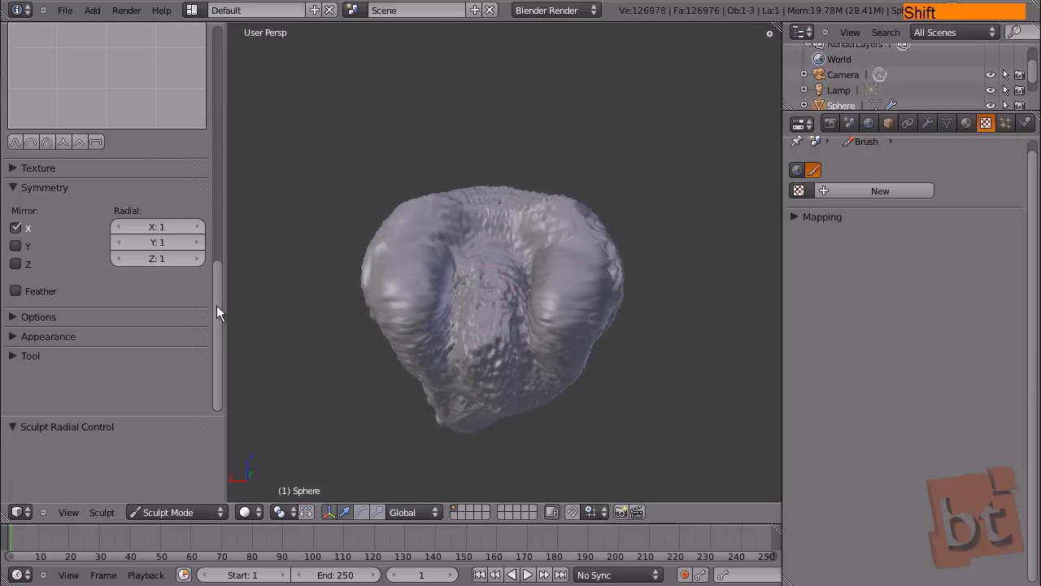
Step: Try Fast Navigate on in the sculpt Options and orbit the head to see the lower detail
{"action": "left_click", "coordinate": [222, 308]}
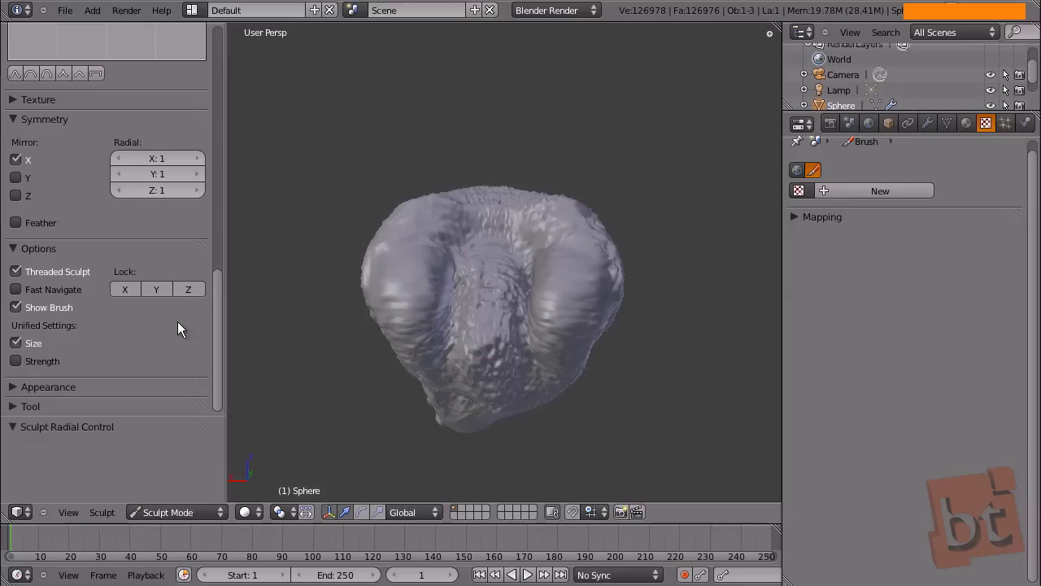
{"action": "left_click", "coordinate": [27, 295]}
{"action": "middle_click", "coordinate": [660, 311]}
{"action": "middle_click", "coordinate": [481, 335]}
{"action": "middle_click", "coordinate": [700, 338]}
{"action": "middle_click", "coordinate": [436, 337]}
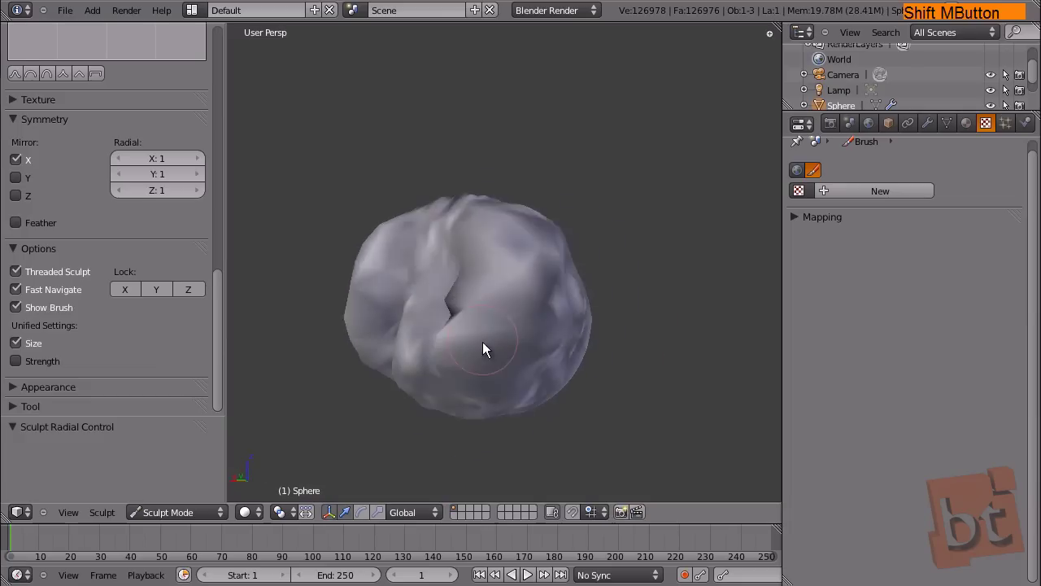
{"action": "middle_click", "coordinate": [496, 335]}
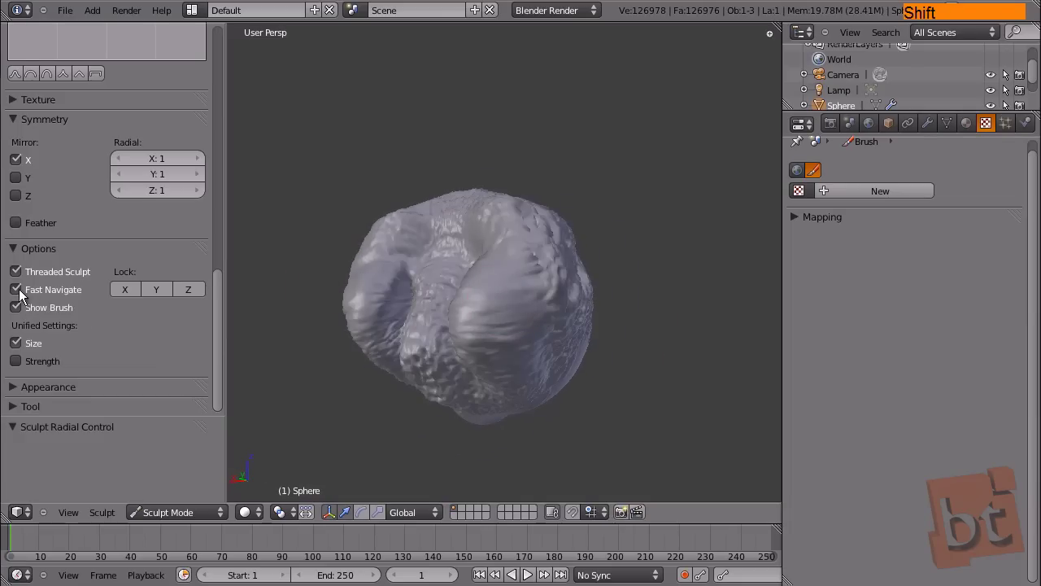
Step: Switch Fast Navigate back off so full detail stays during view moves
{"action": "left_click", "coordinate": [22, 294]}
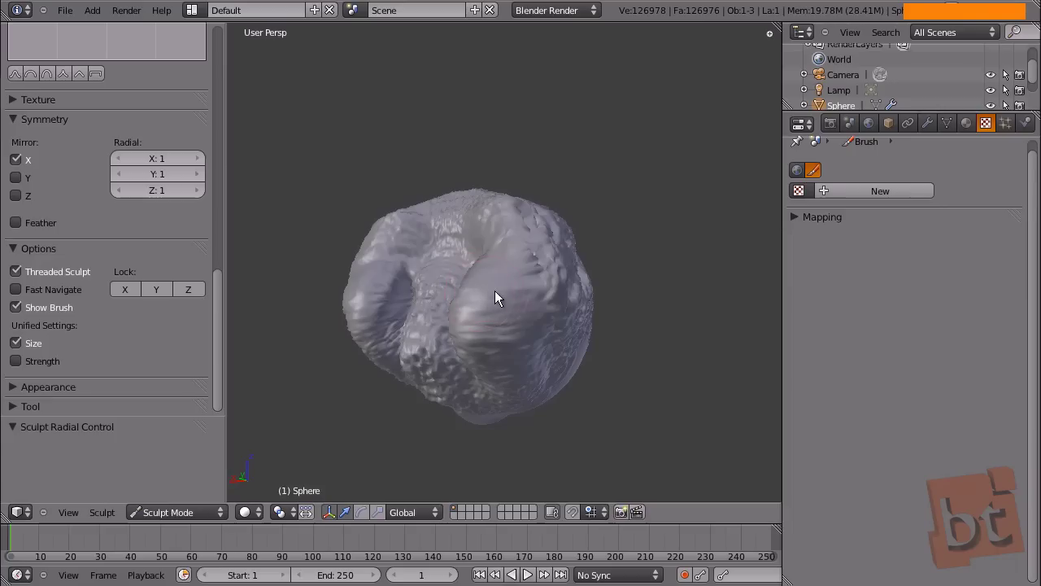
{"action": "left_click", "coordinate": [19, 314]}
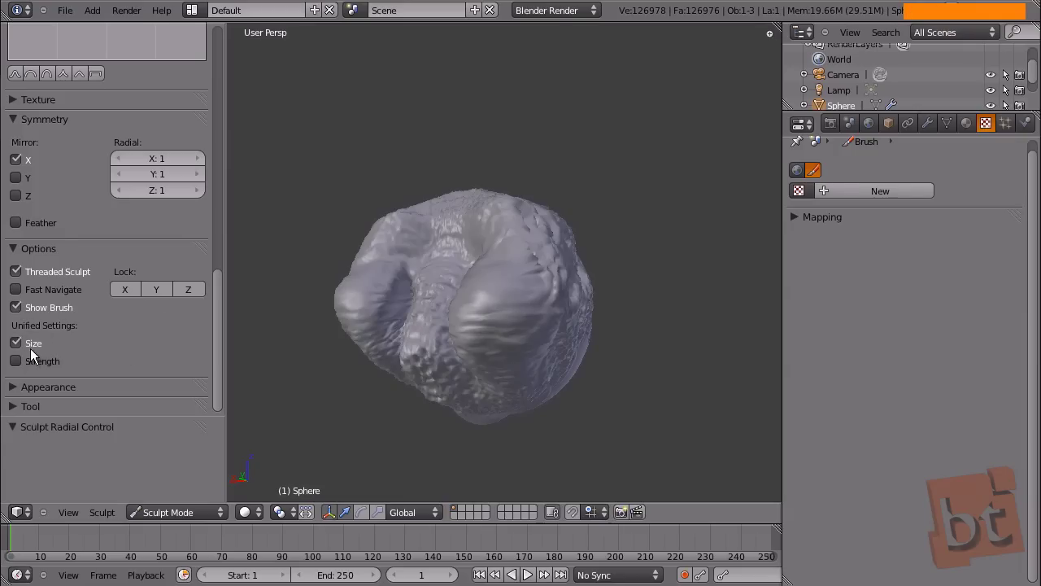
Step: Pick the Clay then Draw brush and enable unified Strength (0.5) across all brushes
{"action": "left_click", "coordinate": [224, 340]}
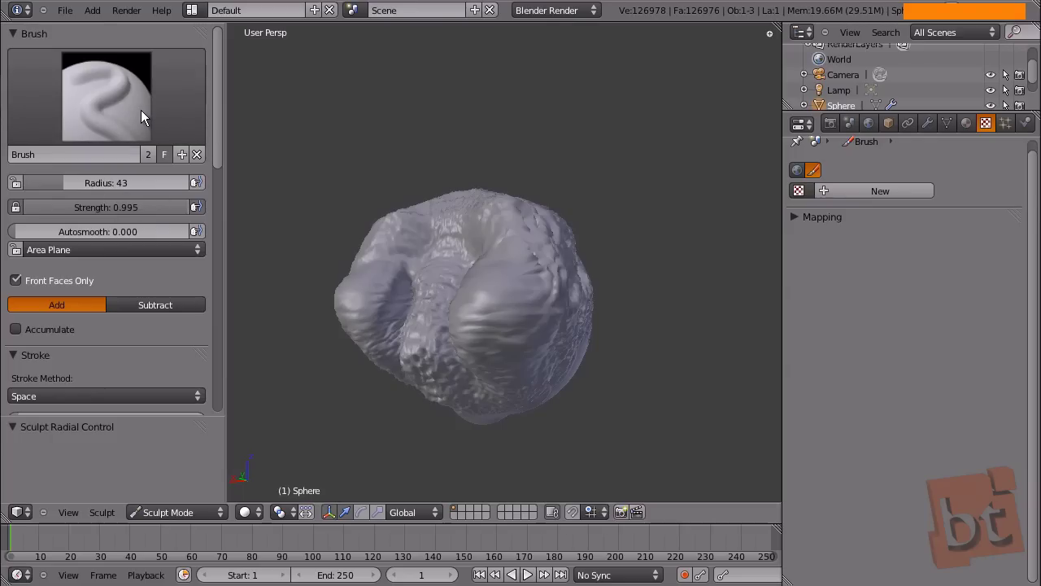
{"action": "left_click", "coordinate": [134, 108]}
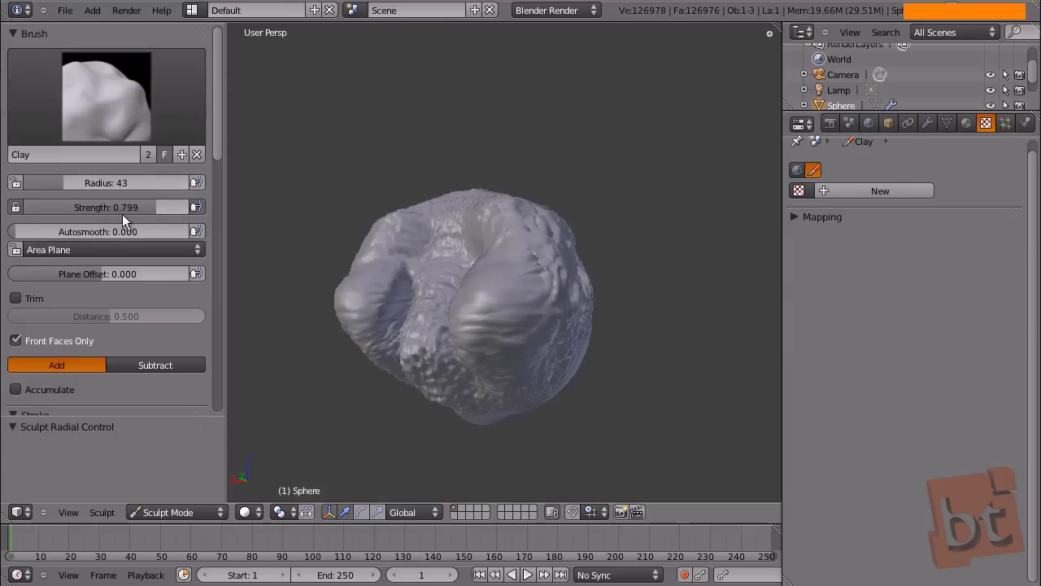
{"action": "left_click", "coordinate": [220, 134]}
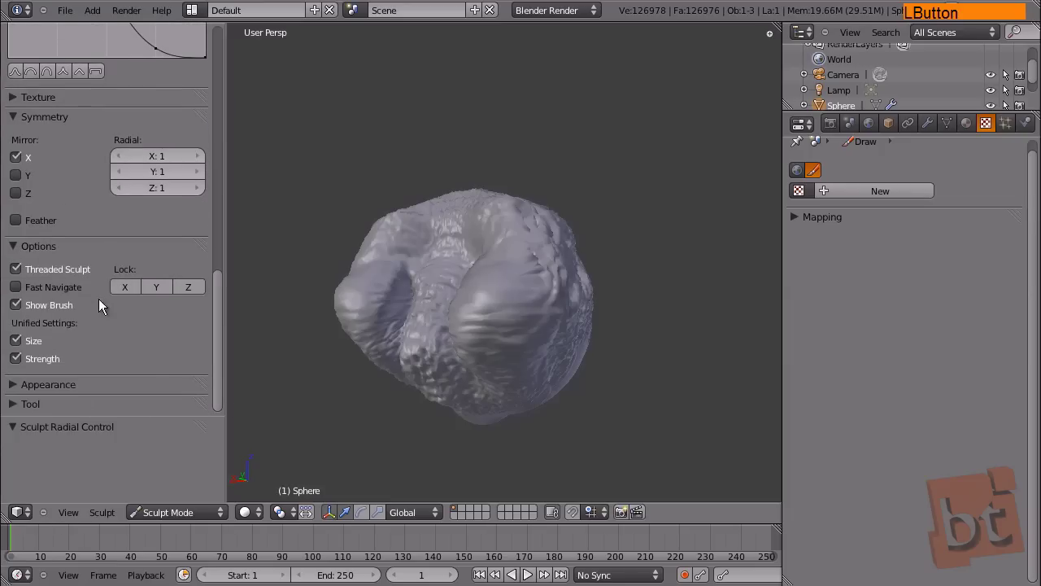
Step: Set the brush Subtract Color to green in the Appearance panel
{"action": "left_click", "coordinate": [15, 389]}
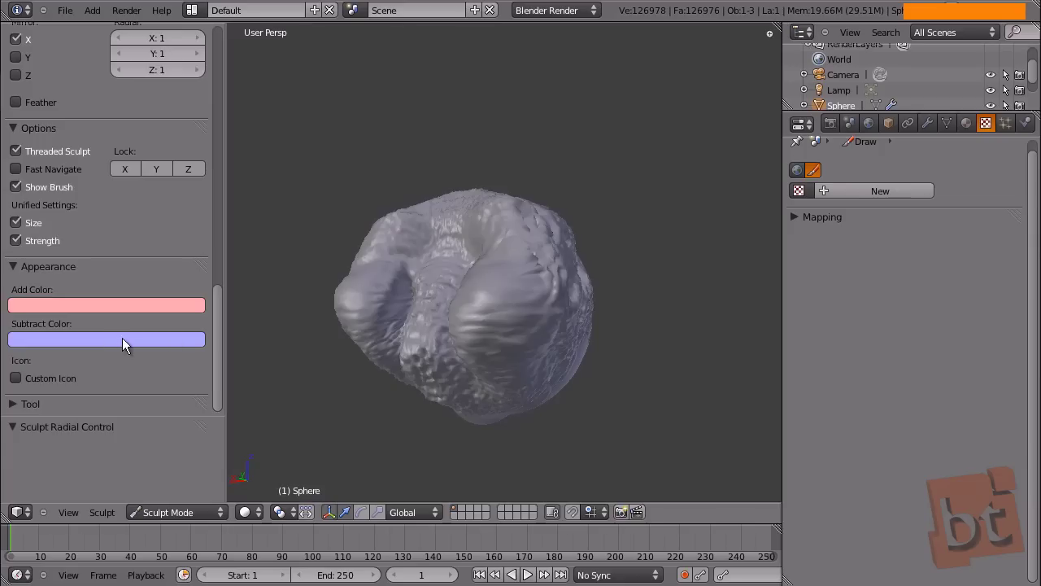
{"action": "left_click", "coordinate": [505, 292]}
{"action": "left_click", "coordinate": [507, 309]}
{"action": "left_click", "coordinate": [524, 315]}
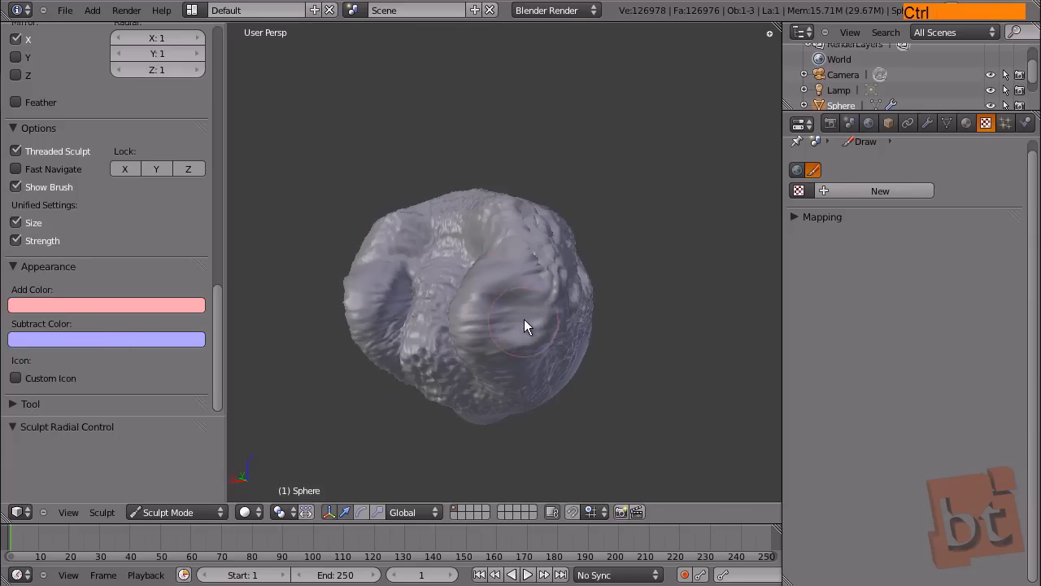
{"action": "left_click", "coordinate": [526, 309]}
{"action": "left_click", "coordinate": [541, 324]}
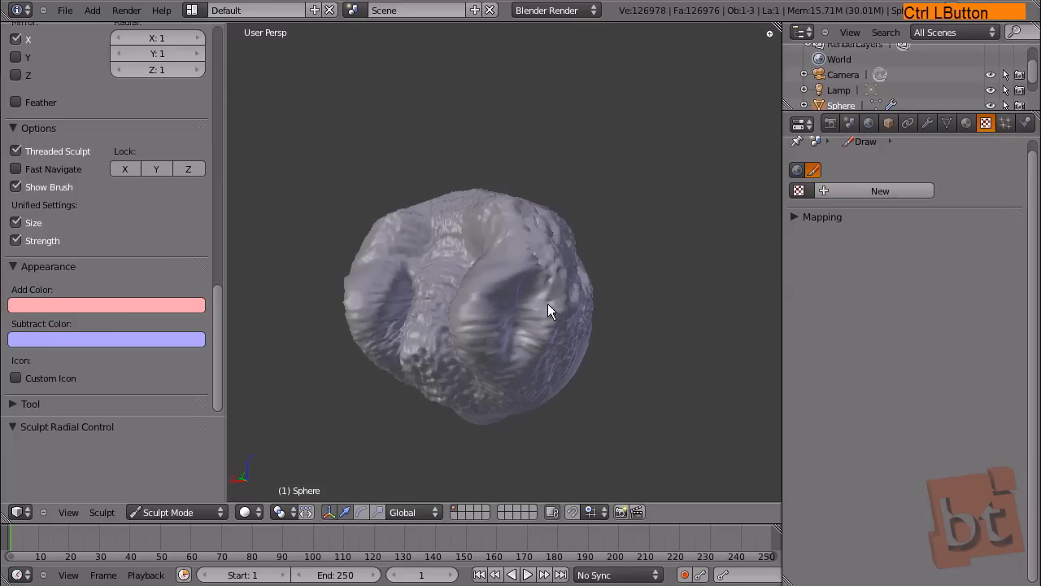
{"action": "left_click", "coordinate": [119, 349]}
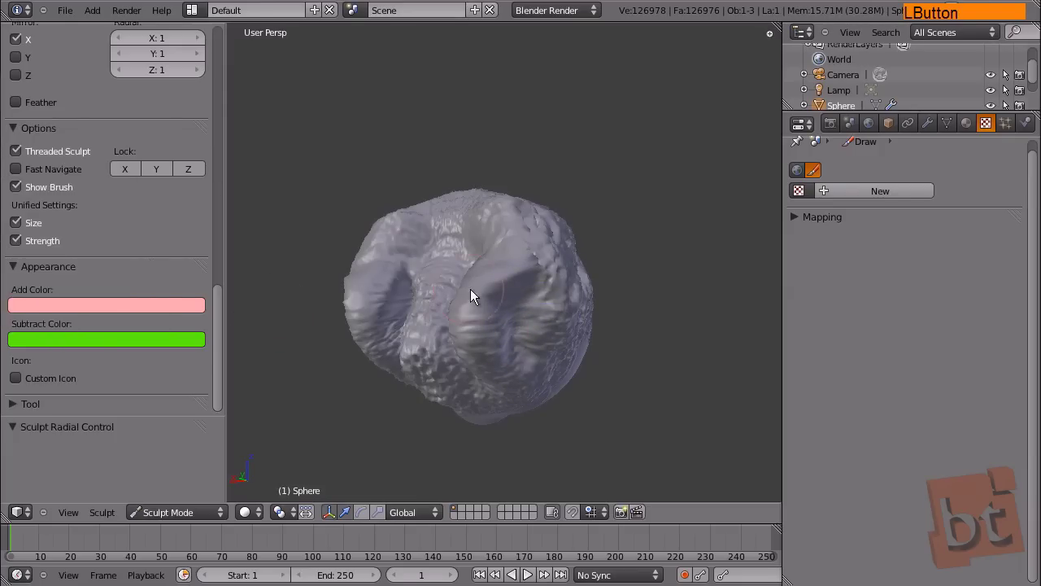
Step: Set the brush Add Color to red
{"action": "left_click", "coordinate": [511, 277]}
{"action": "left_click", "coordinate": [496, 332]}
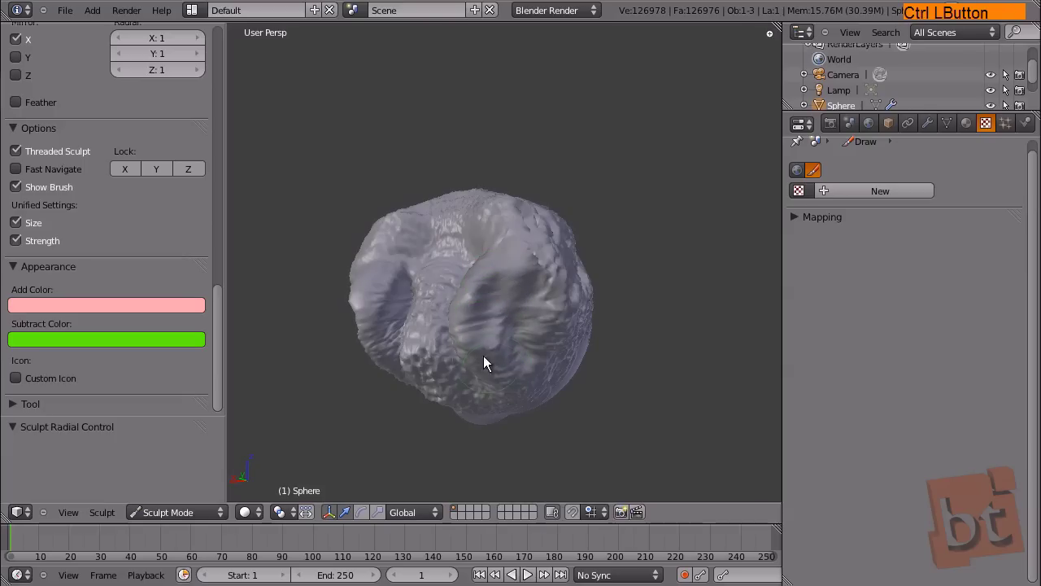
{"action": "left_click", "coordinate": [162, 308]}
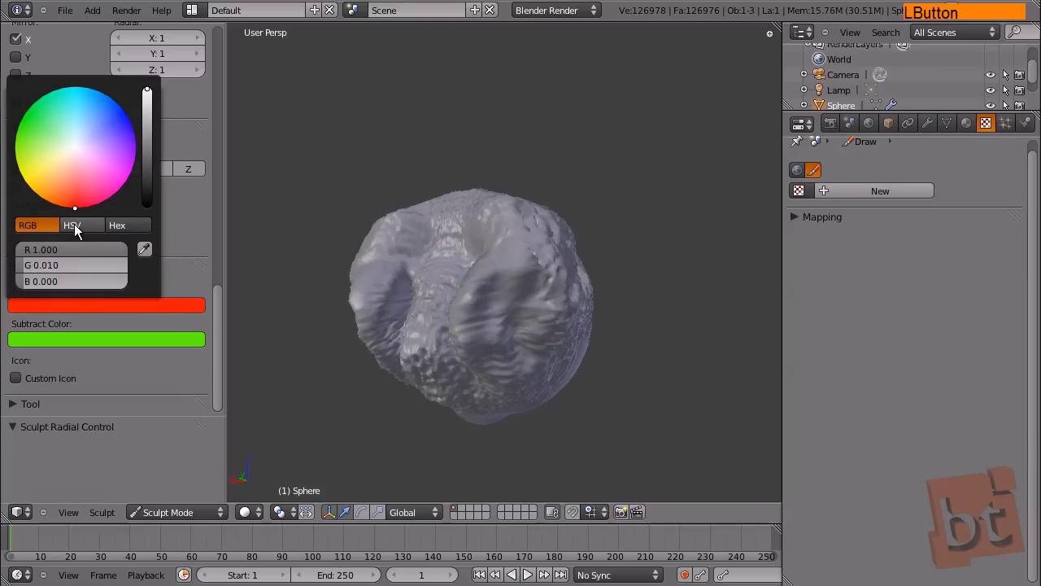
{"action": "left_click", "coordinate": [476, 287]}
{"action": "left_click", "coordinate": [517, 274]}
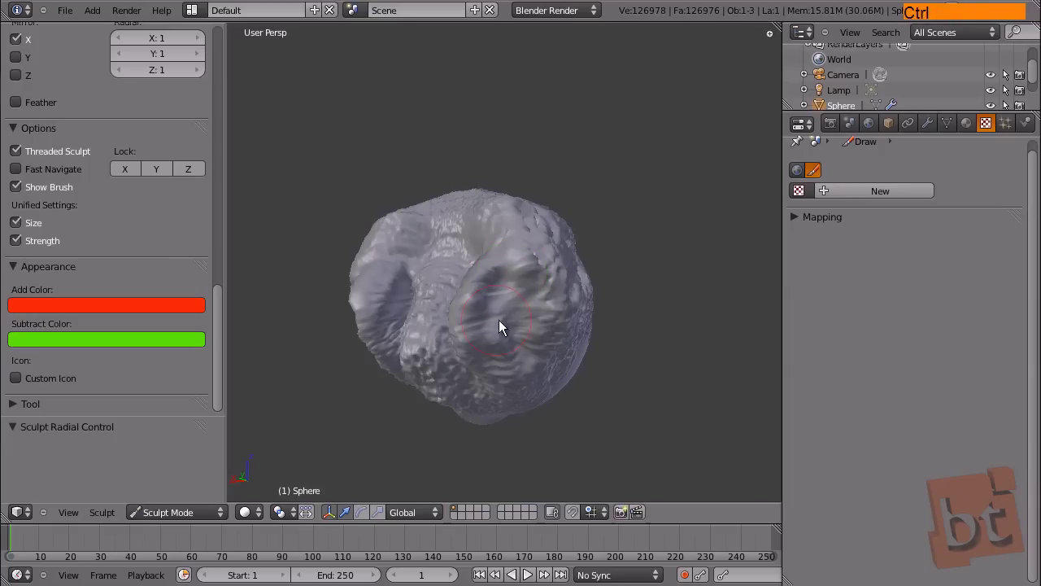
Step: Show the Tool panel for the Draw brush again
{"action": "left_click", "coordinate": [531, 309]}
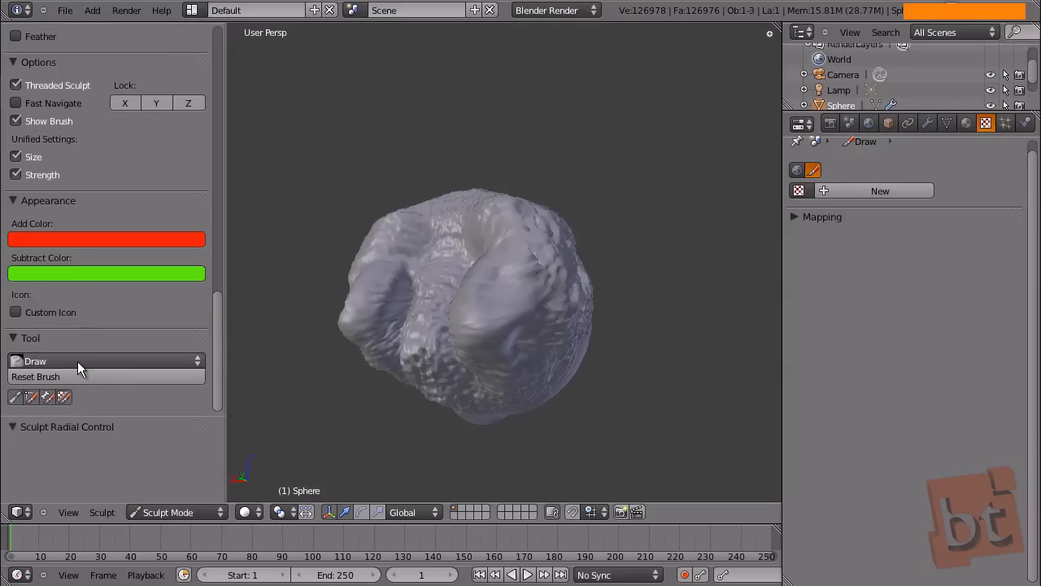
{"action": "left_click", "coordinate": [84, 367]}
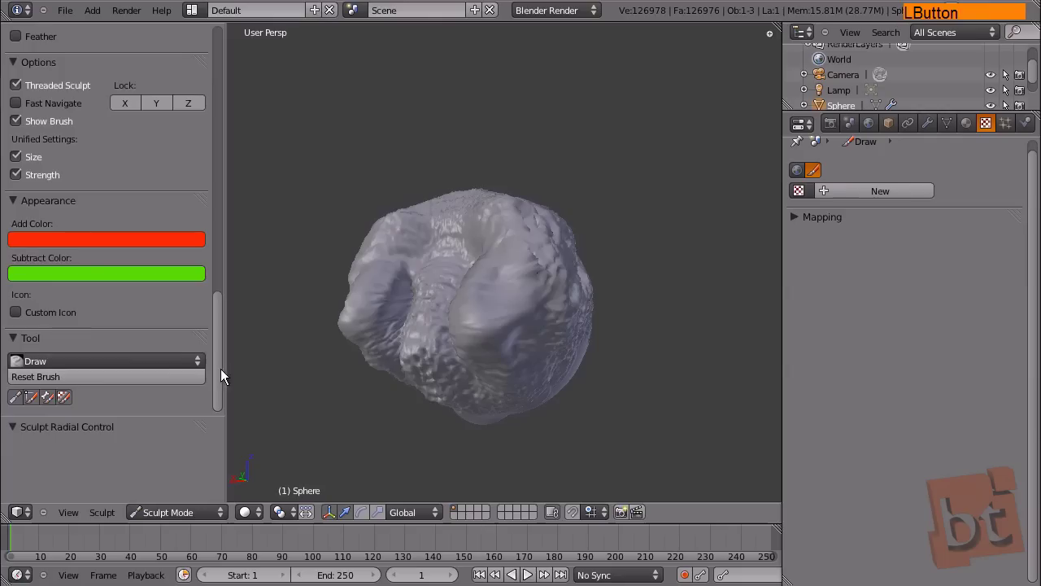
{"action": "key", "text": "F9"}
Step: Choose the Draw brush, set radius 34, strength 0.786, autosmooth 0.319 and stroke the bulges
{"action": "left_click", "coordinate": [218, 327]}
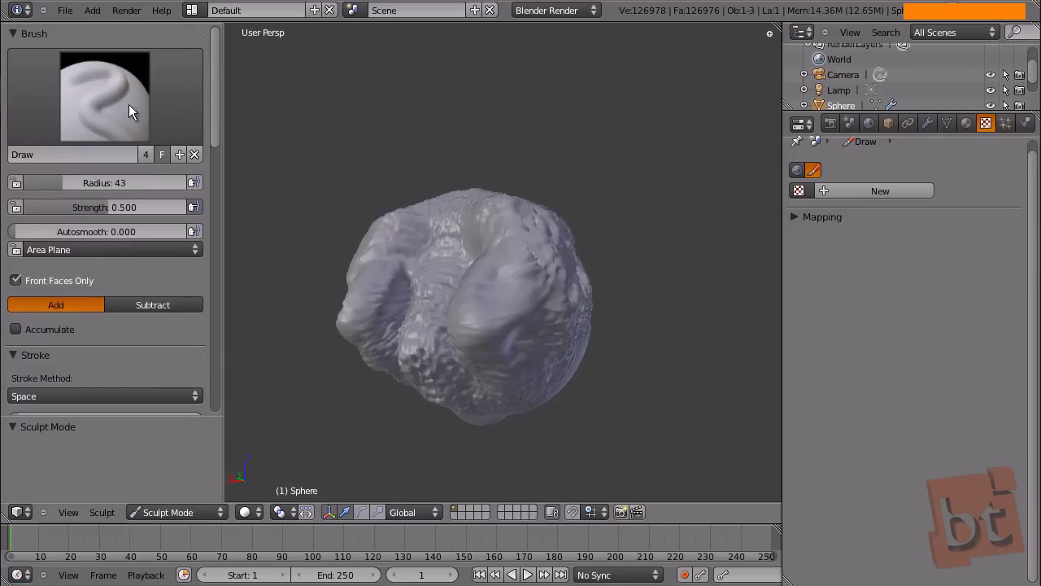
{"action": "left_click", "coordinate": [139, 96]}
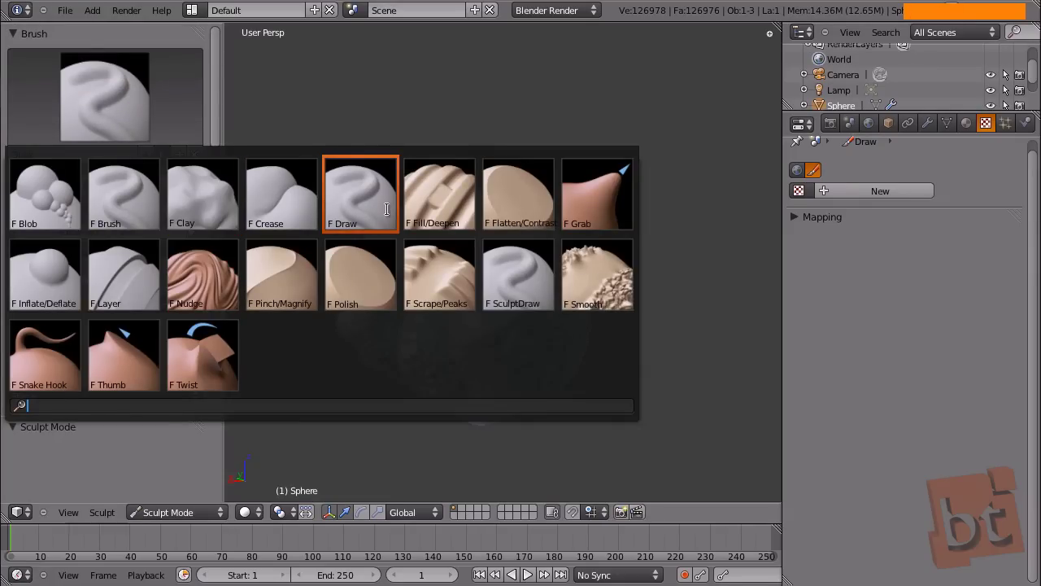
{"action": "left_click", "coordinate": [362, 208]}
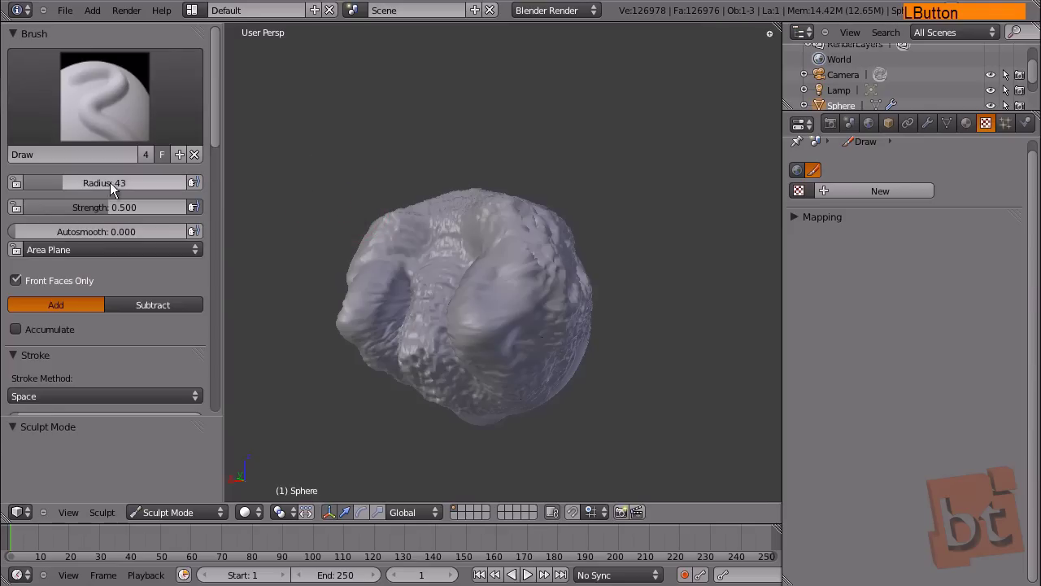
{"action": "left_click", "coordinate": [114, 211]}
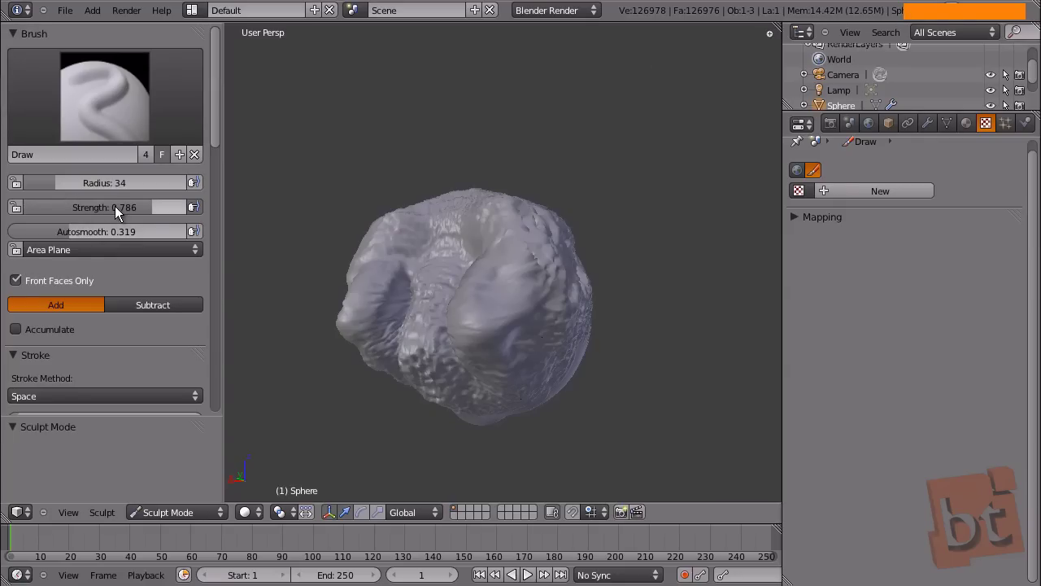
{"action": "left_click", "coordinate": [514, 292]}
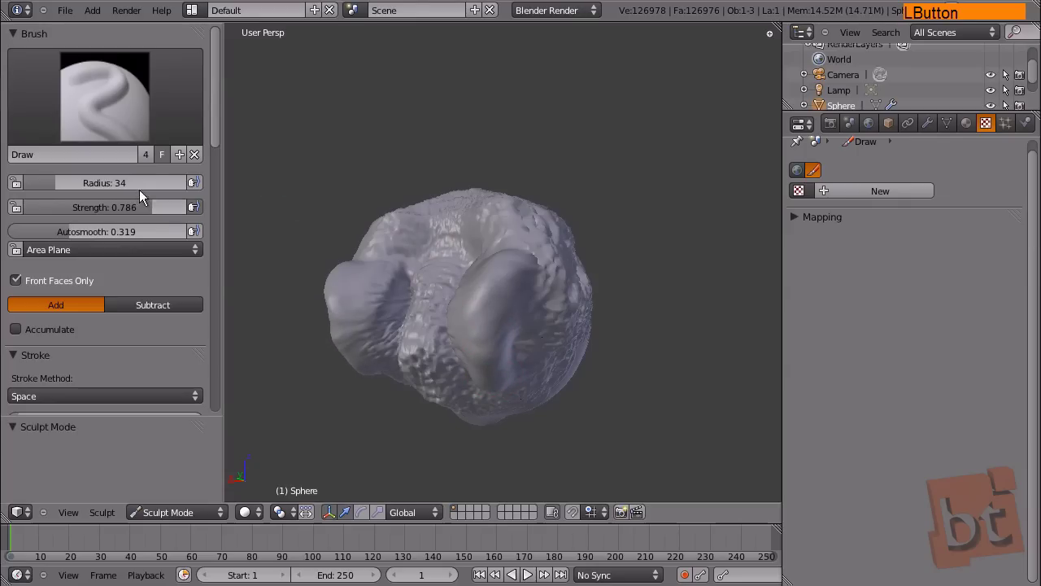
Step: Duplicate the brush, rename the copy 'My Own Tool' and show it in the brush list
{"action": "left_click", "coordinate": [183, 157]}
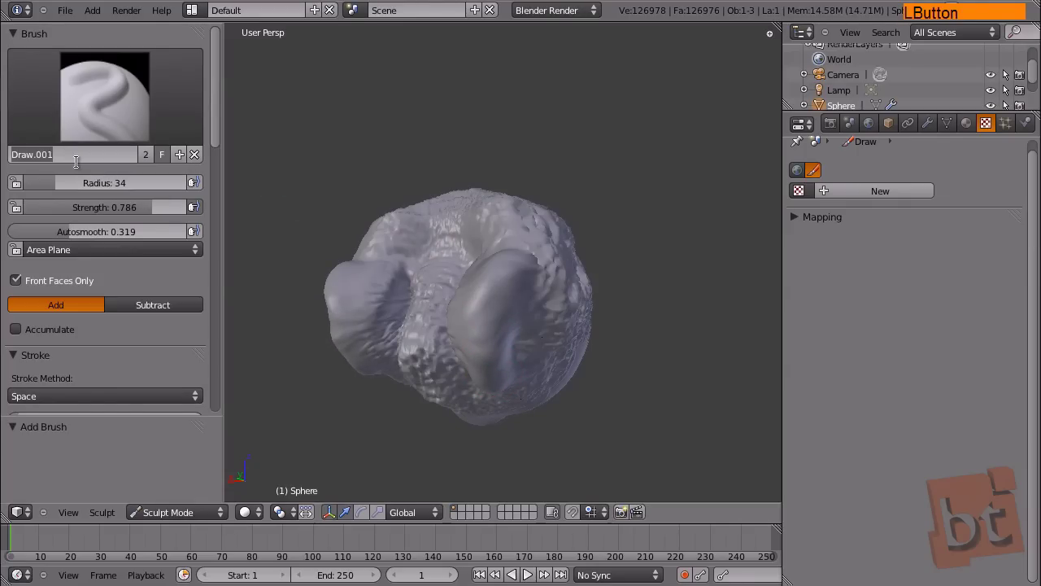
{"action": "key", "text": "shift+m"}
{"action": "key", "text": "y"}
{"action": "key", "text": "space"}
{"action": "key", "text": "shift+o"}
{"action": "key", "text": "w"}
{"action": "key", "text": "space"}
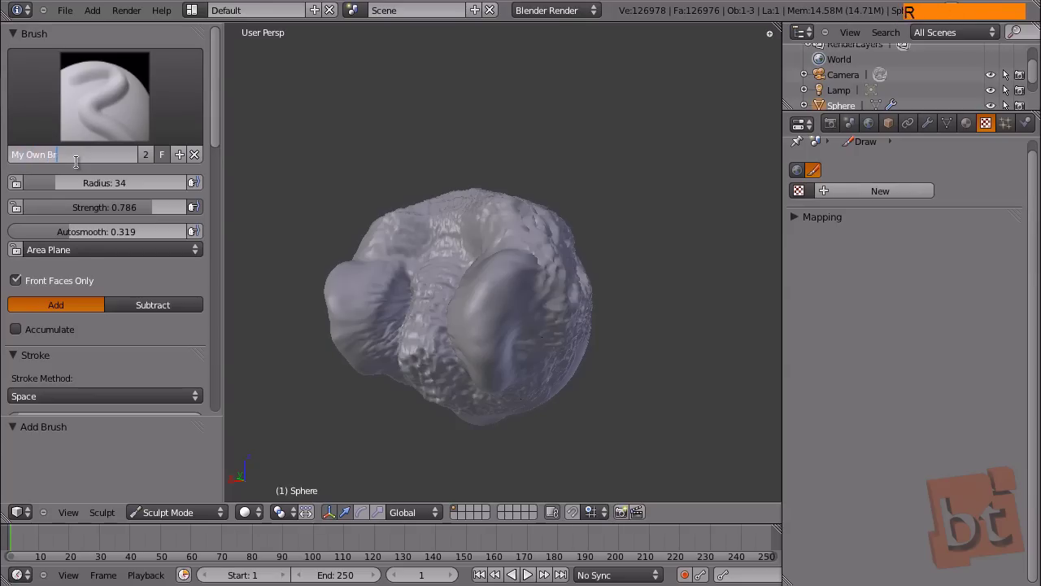
{"action": "key", "text": "BackSpace"}
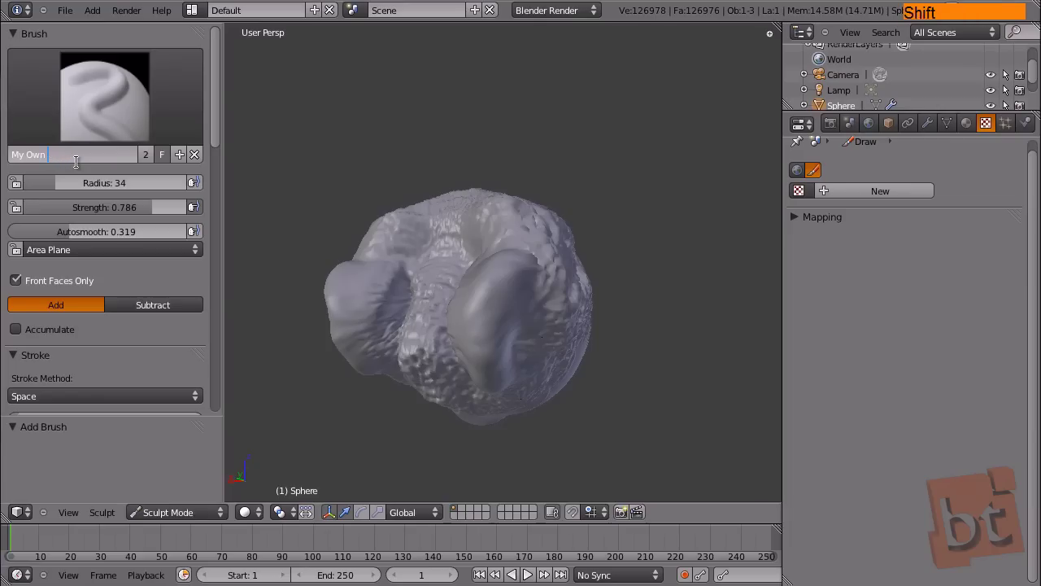
{"action": "key", "text": "o"}
{"action": "key", "text": "l"}
{"action": "key", "text": "Return"}
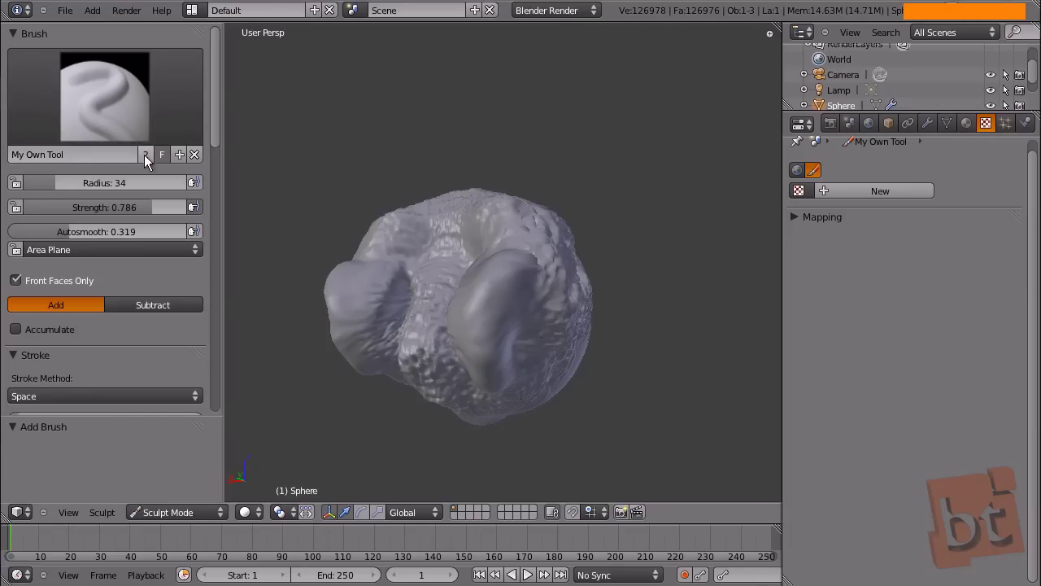
{"action": "left_click", "coordinate": [139, 120]}
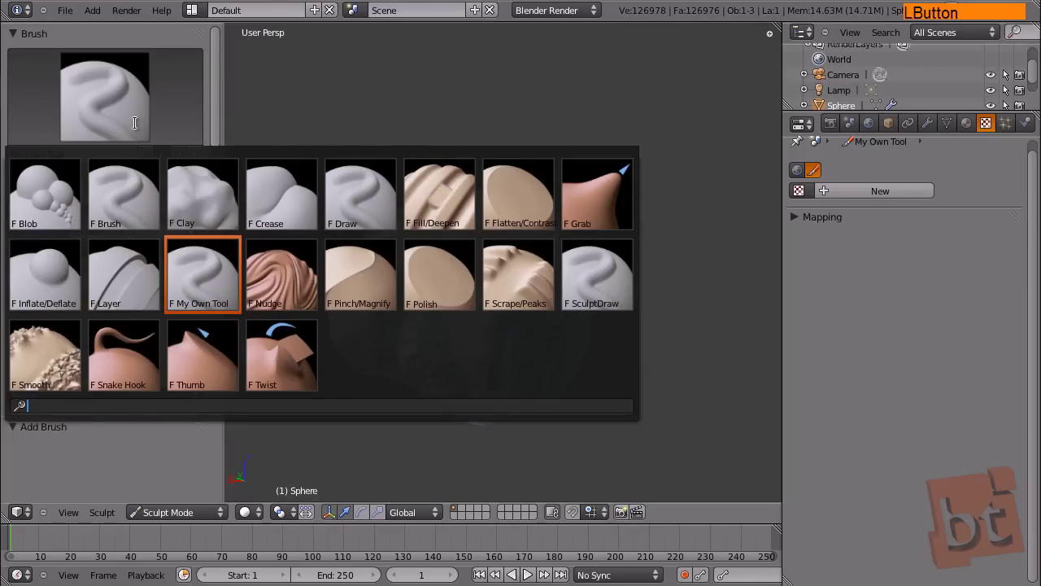
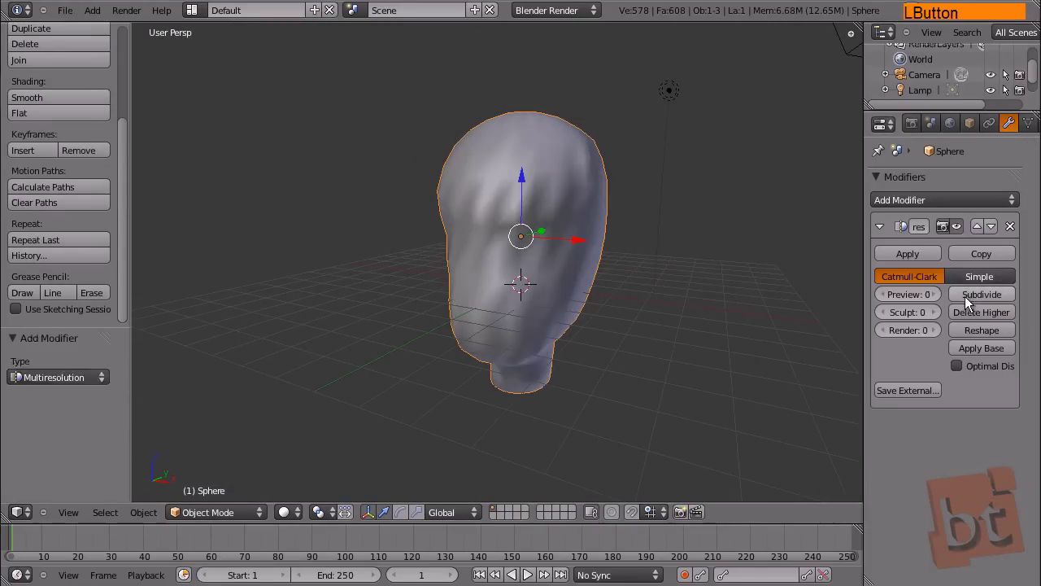
Step: Subdivide the Multiresolution head to level 4 and enter Sculpt Mode
{"action": "key", "text": "n"}
{"action": "left_click", "coordinate": [635, 369]}
{"action": "middle_click", "coordinate": [504, 278]}
{"action": "left_click", "coordinate": [222, 506]}
{"action": "left_click", "coordinate": [270, 415]}
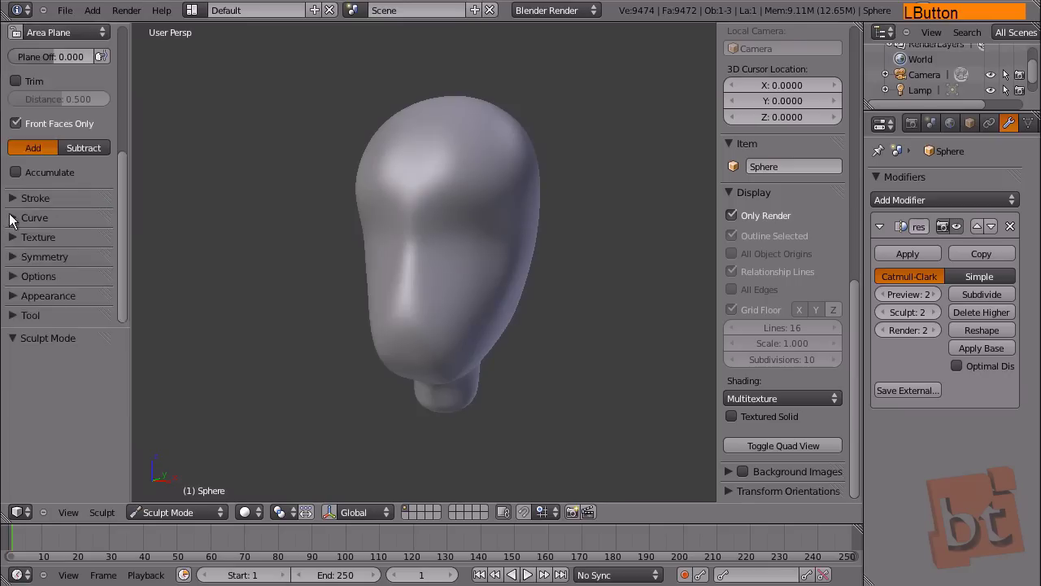
{"action": "middle_click", "coordinate": [447, 290]}
{"action": "left_click", "coordinate": [191, 259]}
{"action": "left_click", "coordinate": [409, 341]}
Step: Enable Only Render and lay first Clay-brush strokes on the face
{"action": "left_click", "coordinate": [484, 292]}
{"action": "left_click", "coordinate": [472, 292]}
{"action": "middle_click", "coordinate": [502, 283]}
Step: Set the Clay brush radius and rough initial facial detail into the front of the head
{"action": "key", "text": "f"}
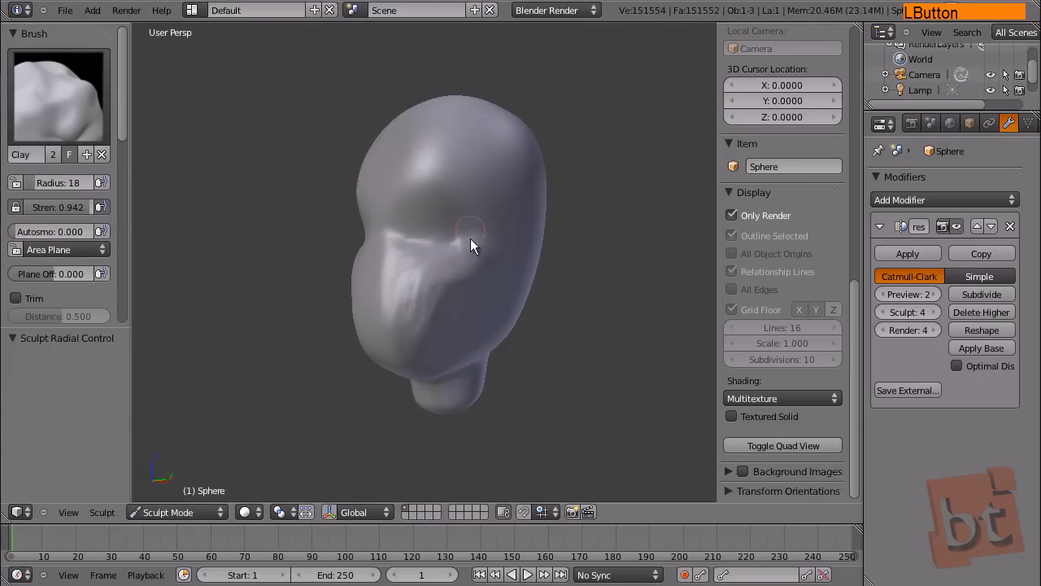
{"action": "left_click", "coordinate": [449, 208]}
{"action": "left_click", "coordinate": [468, 309]}
{"action": "middle_click", "coordinate": [536, 248]}
{"action": "left_click", "coordinate": [414, 313]}
{"action": "left_click", "coordinate": [454, 291]}
{"action": "left_click", "coordinate": [520, 221]}
{"action": "left_click", "coordinate": [428, 287]}
{"action": "middle_click", "coordinate": [493, 297]}
Step: Sculpt wrinkles across the head, working around it from several angles
{"action": "left_click", "coordinate": [441, 390]}
{"action": "middle_click", "coordinate": [503, 336]}
{"action": "left_click", "coordinate": [455, 397]}
{"action": "middle_click", "coordinate": [482, 349]}
{"action": "left_click", "coordinate": [447, 339]}
{"action": "middle_click", "coordinate": [519, 328]}
{"action": "left_click", "coordinate": [457, 371]}
{"action": "middle_click", "coordinate": [474, 326]}
{"action": "left_click", "coordinate": [466, 319]}
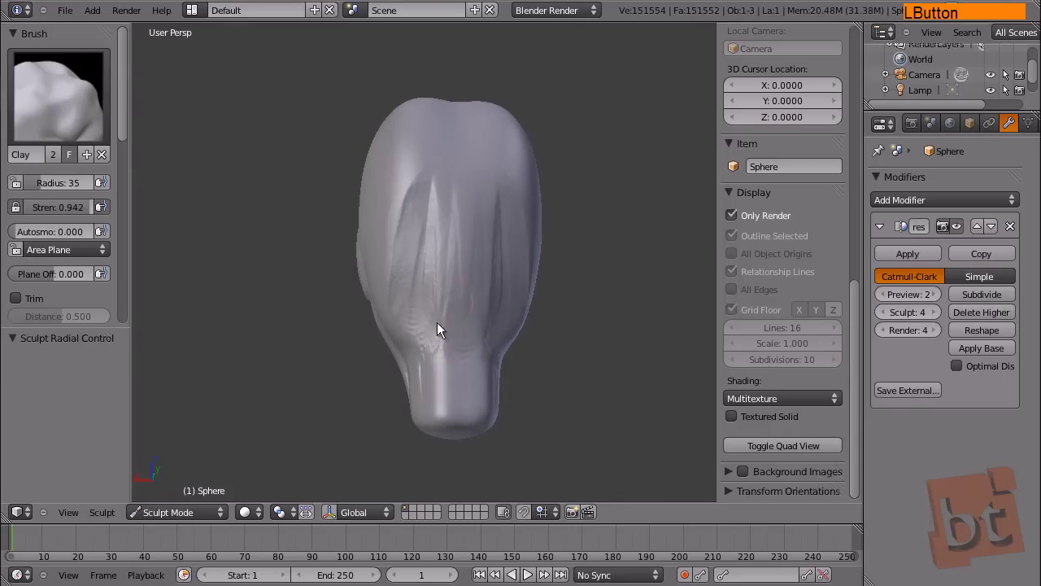
{"action": "middle_click", "coordinate": [555, 246]}
Step: Build up clay on the face to add volume for the features
{"action": "left_click", "coordinate": [458, 219]}
{"action": "middle_click", "coordinate": [486, 252]}
{"action": "left_click", "coordinate": [482, 259]}
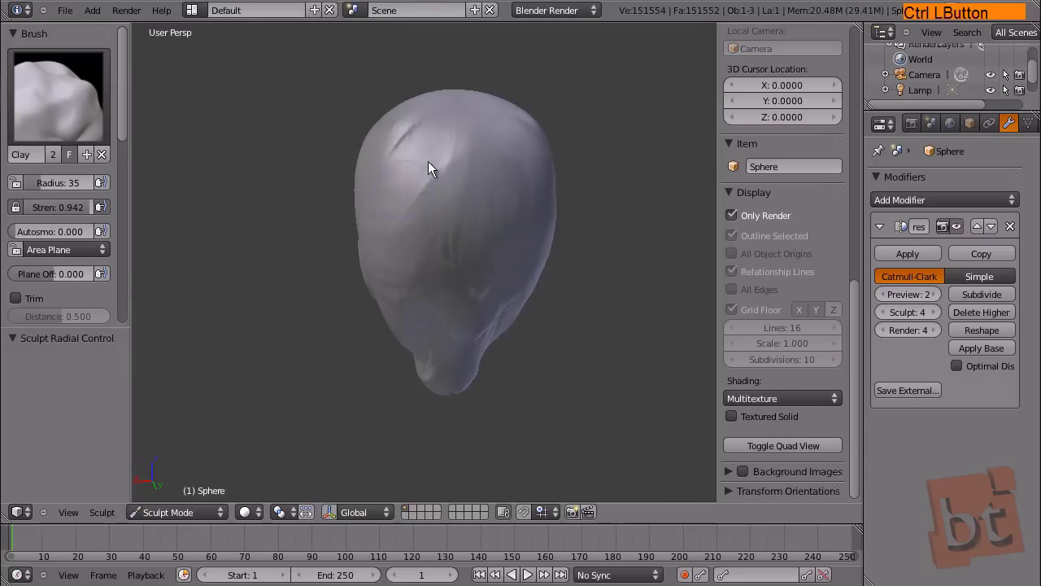
{"action": "left_click", "coordinate": [423, 278]}
{"action": "middle_click", "coordinate": [559, 320]}
{"action": "left_click", "coordinate": [440, 229]}
{"action": "middle_click", "coordinate": [524, 247]}
{"action": "left_click", "coordinate": [521, 140]}
{"action": "middle_click", "coordinate": [509, 160]}
Step: Shape the brow ridges and eye area and refine the surrounding facial detail
{"action": "left_click", "coordinate": [482, 189]}
{"action": "left_click", "coordinate": [414, 186]}
{"action": "middle_click", "coordinate": [575, 182]}
{"action": "left_click", "coordinate": [542, 139]}
{"action": "middle_click", "coordinate": [601, 252]}
{"action": "left_click", "coordinate": [410, 253]}
{"action": "middle_click", "coordinate": [551, 166]}
{"action": "left_click", "coordinate": [525, 227]}
{"action": "left_click", "coordinate": [446, 171]}
{"action": "middle_click", "coordinate": [530, 188]}
{"action": "left_click", "coordinate": [427, 291]}
{"action": "left_click", "coordinate": [503, 312]}
{"action": "left_click", "coordinate": [450, 245]}
Step: Resize the brush and shape the nose and lips
{"action": "key", "text": "f"}
{"action": "left_click", "coordinate": [464, 284]}
{"action": "middle_click", "coordinate": [465, 284]}
{"action": "left_click", "coordinate": [422, 180]}
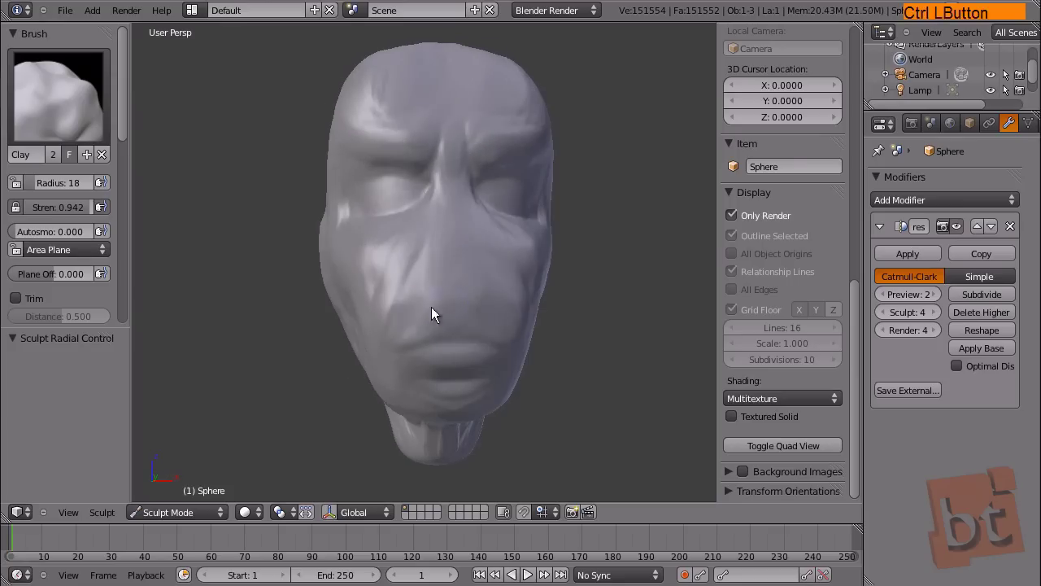
{"action": "left_click", "coordinate": [458, 305]}
{"action": "left_click", "coordinate": [453, 275]}
{"action": "left_click", "coordinate": [459, 304]}
{"action": "middle_click", "coordinate": [495, 257]}
{"action": "left_click", "coordinate": [381, 318]}
{"action": "middle_click", "coordinate": [417, 298]}
Step: Carve folds into the cheeks and chin with a resized brush
{"action": "key", "text": "f"}
{"action": "left_click", "coordinate": [417, 318]}
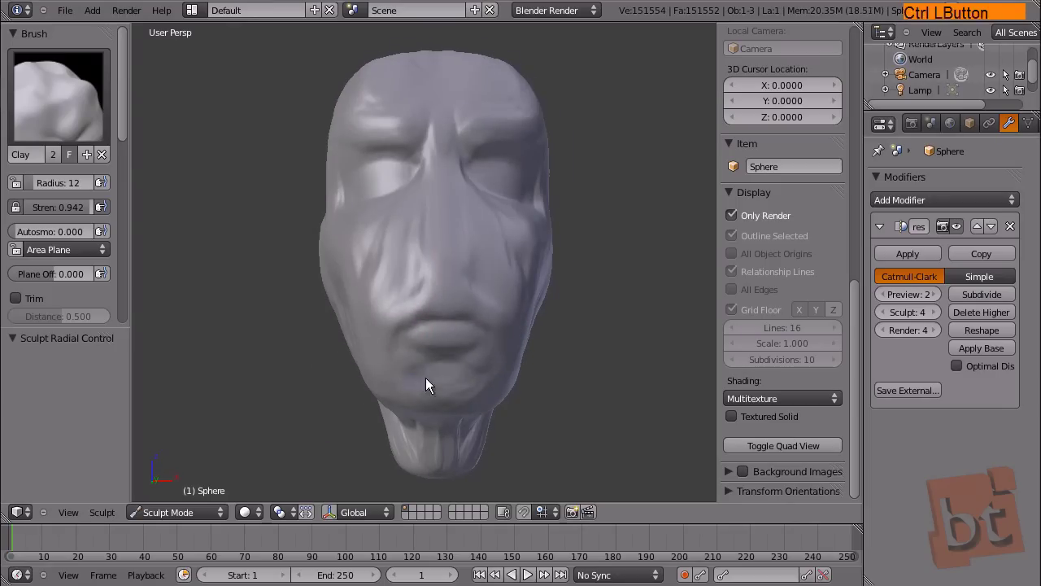
{"action": "middle_click", "coordinate": [563, 362]}
{"action": "left_click", "coordinate": [460, 202]}
{"action": "middle_click", "coordinate": [509, 197]}
{"action": "left_click", "coordinate": [447, 196]}
{"action": "middle_click", "coordinate": [406, 232]}
{"action": "left_click", "coordinate": [431, 210]}
{"action": "middle_click", "coordinate": [502, 243]}
{"action": "middle_click", "coordinate": [499, 225]}
{"action": "left_click", "coordinate": [493, 185]}
Step: Refine the eye sockets with a resized brush
{"action": "key", "text": "f"}
{"action": "left_click", "coordinate": [591, 222]}
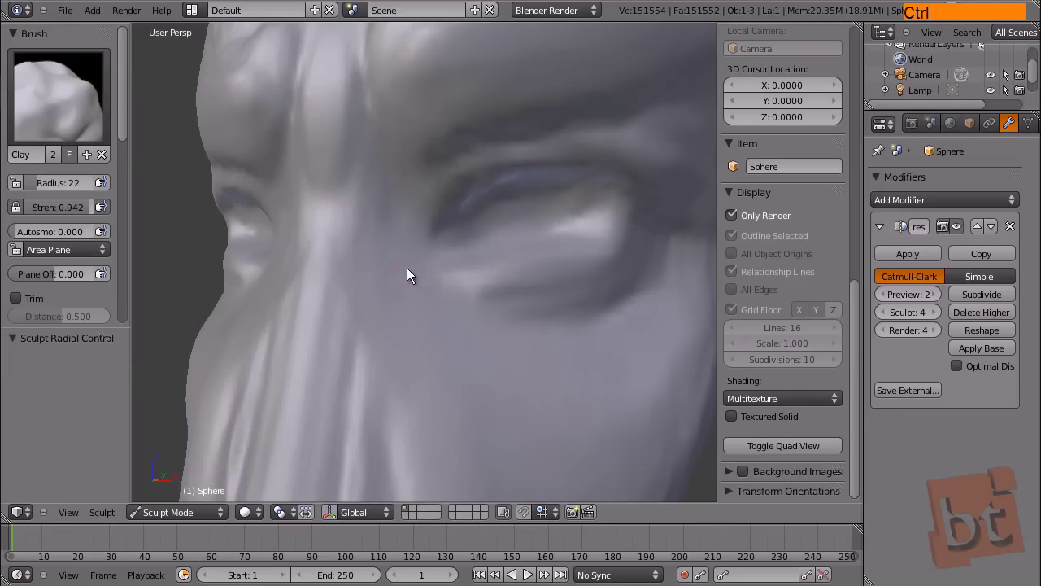
{"action": "left_click", "coordinate": [327, 176]}
{"action": "left_click", "coordinate": [349, 250]}
{"action": "left_click", "coordinate": [356, 255]}
{"action": "middle_click", "coordinate": [351, 258]}
{"action": "left_click", "coordinate": [398, 215]}
{"action": "middle_click", "coordinate": [484, 270]}
{"action": "middle_click", "coordinate": [532, 256]}
{"action": "left_click", "coordinate": [166, 207]}
Step: Add finer facial detail, adjusting the brush radius between strokes
{"action": "key", "text": "f"}
{"action": "middle_click", "coordinate": [502, 297]}
{"action": "key", "text": "f"}
{"action": "left_click", "coordinate": [563, 486]}
{"action": "middle_click", "coordinate": [549, 440]}
{"action": "left_click", "coordinate": [458, 346]}
{"action": "middle_click", "coordinate": [498, 309]}
{"action": "left_click", "coordinate": [498, 206]}
{"action": "key", "text": "f"}
{"action": "left_click", "coordinate": [505, 223]}
{"action": "middle_click", "coordinate": [595, 227]}
{"action": "key", "text": "f"}
{"action": "key", "text": "f"}
{"action": "left_click", "coordinate": [475, 383]}
{"action": "middle_click", "coordinate": [529, 373]}
{"action": "left_click", "coordinate": [483, 118]}
{"action": "middle_click", "coordinate": [530, 189]}
Step: Sculpt detail into the side of the head
{"action": "key", "text": "f"}
{"action": "left_click", "coordinate": [367, 290]}
{"action": "middle_click", "coordinate": [535, 324]}
{"action": "left_click", "coordinate": [518, 327]}
{"action": "left_click", "coordinate": [157, 113]}
{"action": "key", "text": "f"}
{"action": "middle_click", "coordinate": [536, 197]}
{"action": "left_click", "coordinate": [97, 113]}
{"action": "middle_click", "coordinate": [506, 210]}
{"action": "key", "text": "f"}
{"action": "middle_click", "coordinate": [500, 329]}
Step: Add further Clay detail across the face from several angles
{"action": "left_click", "coordinate": [489, 274]}
{"action": "left_click", "coordinate": [558, 192]}
{"action": "key", "text": "f"}
{"action": "left_click", "coordinate": [326, 351]}
{"action": "middle_click", "coordinate": [412, 365]}
{"action": "left_click", "coordinate": [538, 342]}
{"action": "middle_click", "coordinate": [506, 343]}
{"action": "left_click", "coordinate": [250, 220]}
{"action": "left_click", "coordinate": [453, 326]}
{"action": "left_click", "coordinate": [466, 335]}
Step: Shape an ear on the side of the head
{"action": "key", "text": "f"}
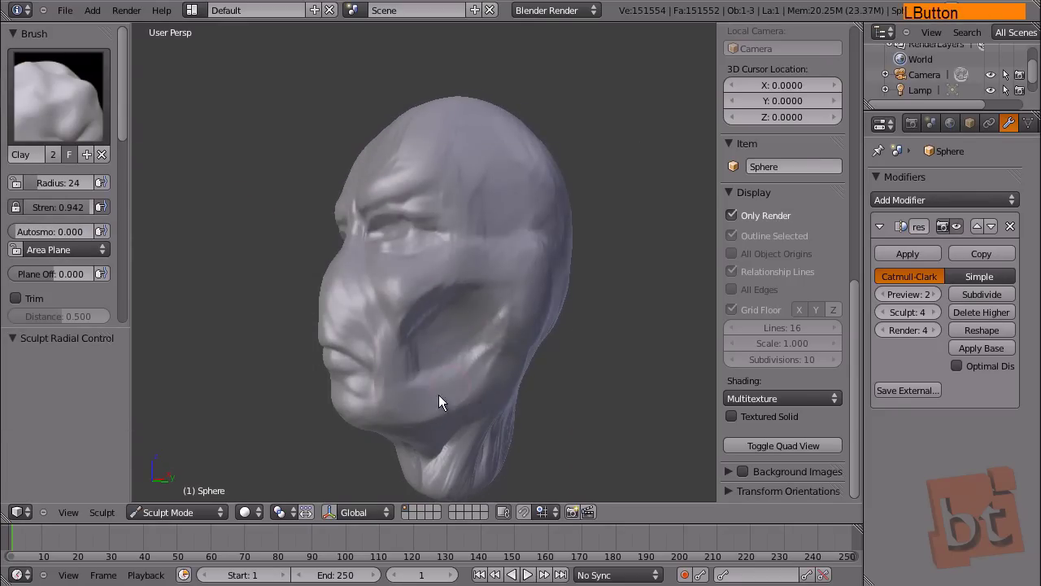
{"action": "middle_click", "coordinate": [559, 325]}
{"action": "left_click", "coordinate": [464, 254]}
{"action": "left_click", "coordinate": [494, 286]}
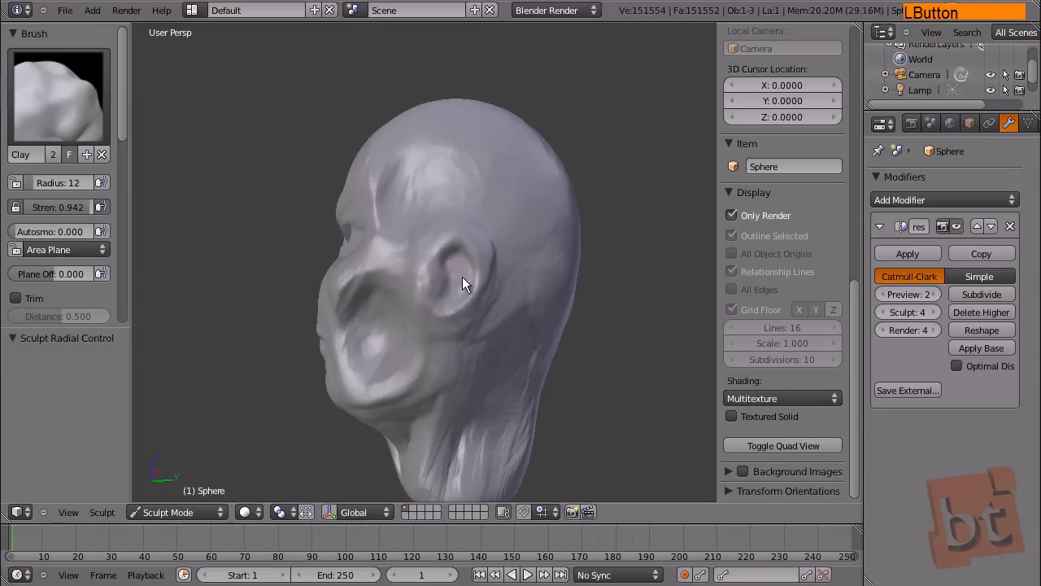
{"action": "middle_click", "coordinate": [517, 269]}
{"action": "left_click", "coordinate": [422, 260]}
{"action": "left_click", "coordinate": [418, 356]}
{"action": "left_click", "coordinate": [426, 371]}
{"action": "middle_click", "coordinate": [509, 278]}
{"action": "middle_click", "coordinate": [601, 252]}
Step: Deepen the wrinkles across the face and lips with the Clay brush, undoing one stray stroke
{"action": "key", "text": "f"}
{"action": "left_click", "coordinate": [485, 277]}
{"action": "middle_click", "coordinate": [498, 278]}
{"action": "left_click", "coordinate": [396, 287]}
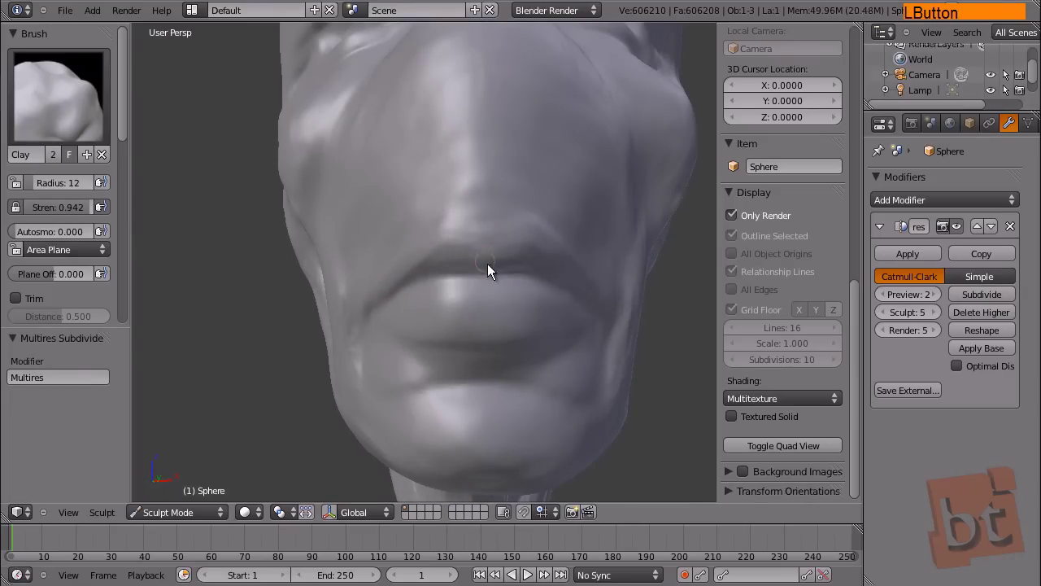
{"action": "middle_click", "coordinate": [589, 277]}
{"action": "left_click", "coordinate": [366, 241]}
{"action": "left_click", "coordinate": [330, 277]}
{"action": "left_click", "coordinate": [453, 276]}
{"action": "left_click", "coordinate": [420, 335]}
{"action": "middle_click", "coordinate": [568, 284]}
{"action": "left_click", "coordinate": [501, 242]}
{"action": "middle_click", "coordinate": [558, 256]}
{"action": "left_click", "coordinate": [491, 207]}
{"action": "left_click", "coordinate": [511, 277]}
{"action": "middle_click", "coordinate": [523, 314]}
{"action": "key", "text": "ctrl+z"}
Step: Carve wrinkles beside the nose and folds into the cheeks from several angles
{"action": "middle_click", "coordinate": [507, 295]}
{"action": "left_click", "coordinate": [513, 256]}
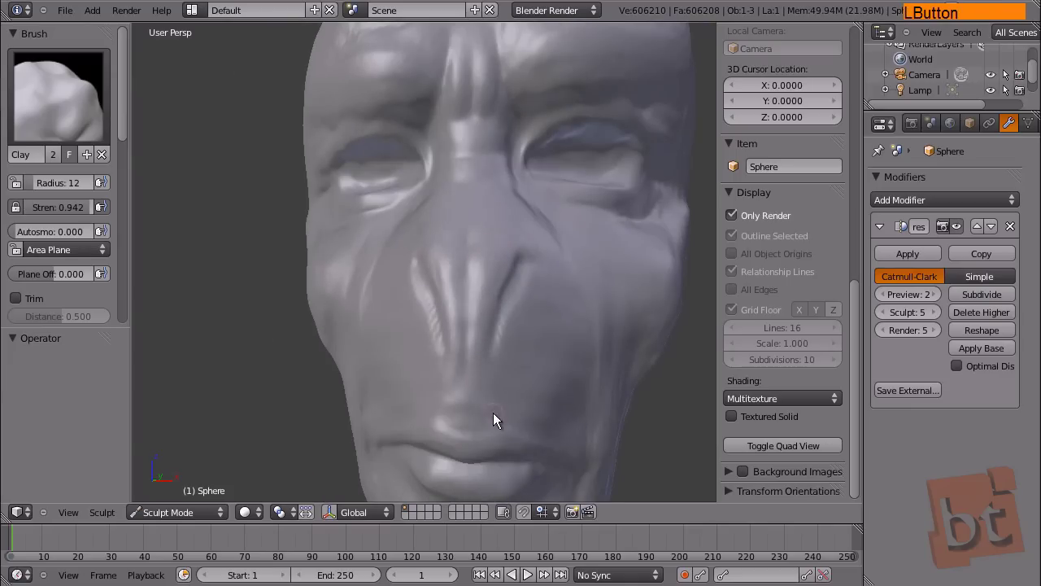
{"action": "left_click", "coordinate": [326, 346]}
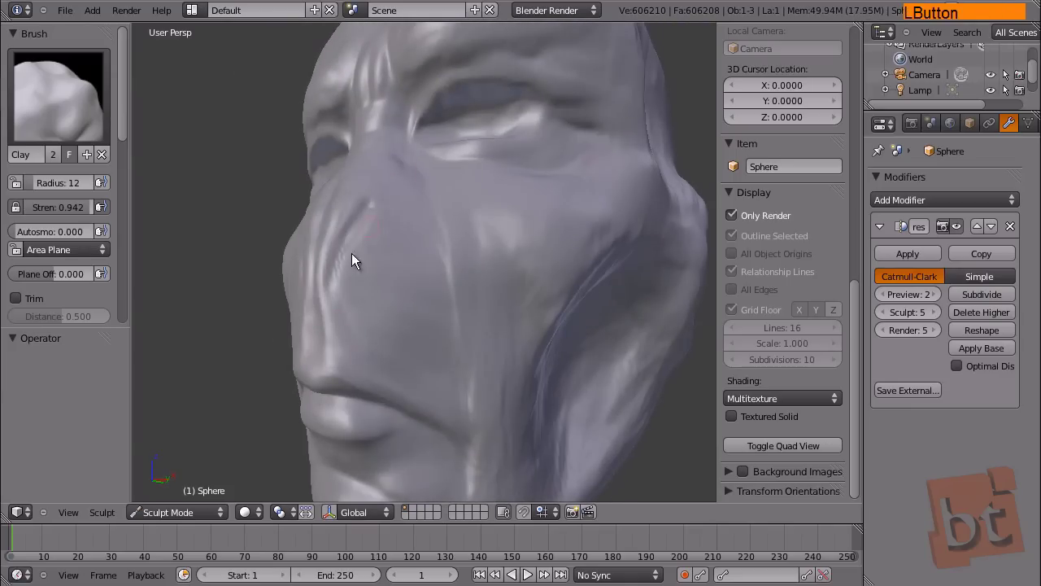
{"action": "middle_click", "coordinate": [471, 279]}
{"action": "key", "text": "f"}
{"action": "middle_click", "coordinate": [470, 351]}
{"action": "left_click", "coordinate": [447, 361]}
{"action": "left_click", "coordinate": [542, 296]}
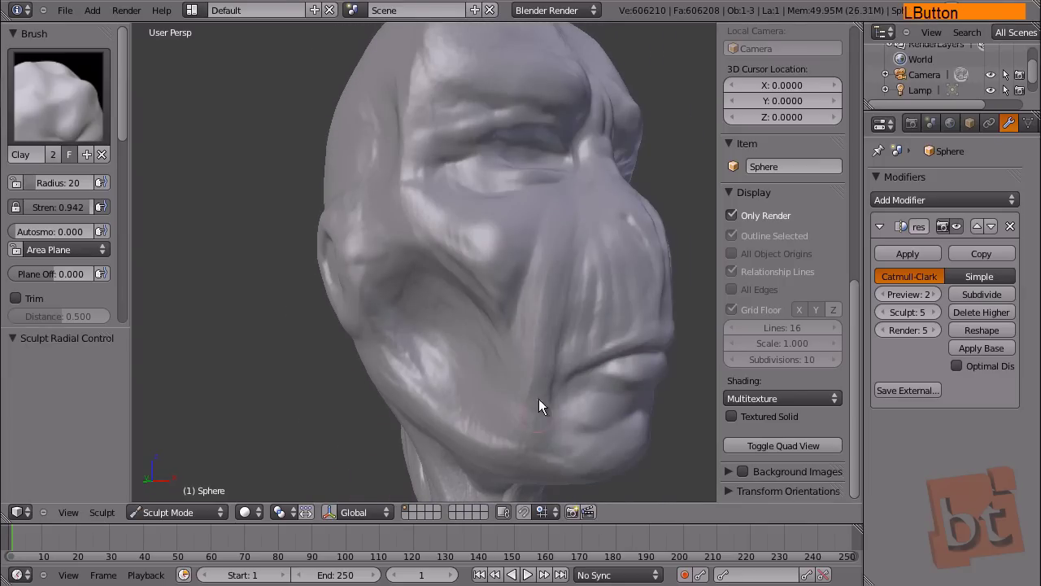
{"action": "middle_click", "coordinate": [512, 296]}
{"action": "left_click", "coordinate": [448, 357]}
{"action": "left_click", "coordinate": [499, 351]}
{"action": "middle_click", "coordinate": [566, 308]}
{"action": "left_click", "coordinate": [528, 332]}
Step: Deepen the remaining face wrinkles and refine the brow ridge above the eyes
{"action": "middle_click", "coordinate": [585, 322]}
{"action": "middle_click", "coordinate": [507, 239]}
{"action": "left_click", "coordinate": [465, 303]}
{"action": "middle_click", "coordinate": [533, 213]}
{"action": "middle_click", "coordinate": [461, 201]}
{"action": "left_click", "coordinate": [442, 137]}
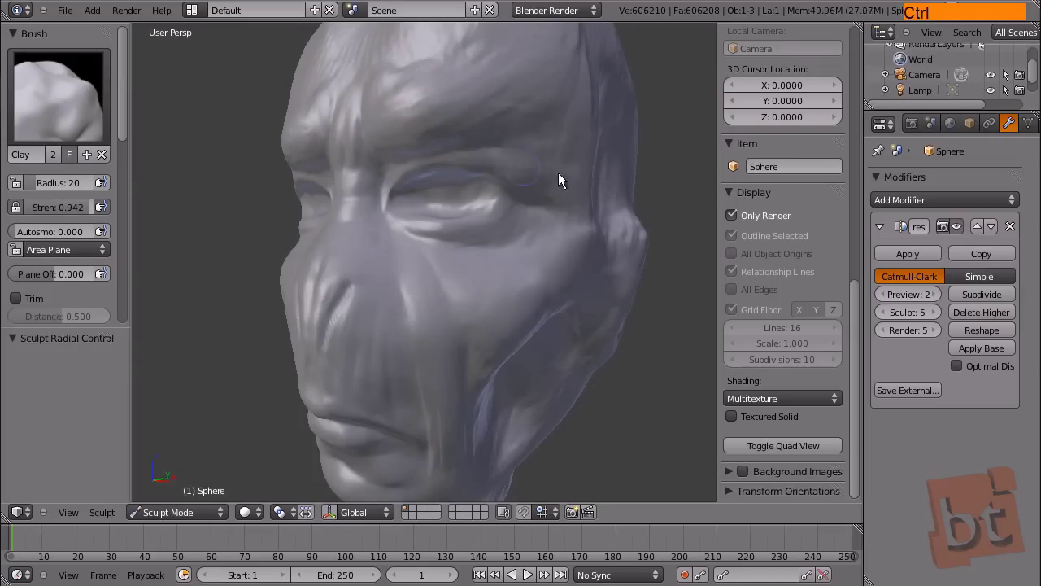
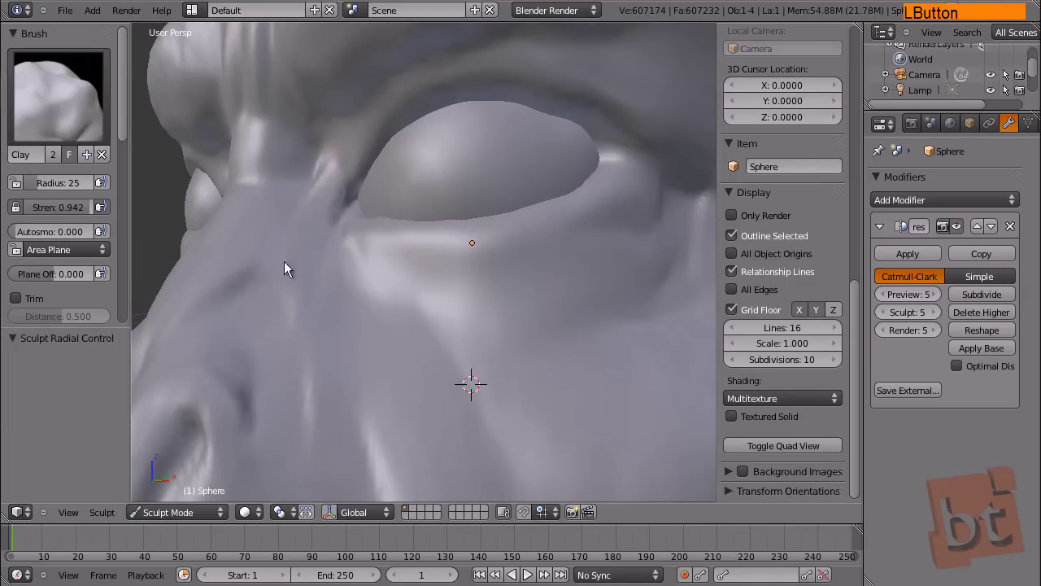
Step: Shape the eyelids around the newly placed eyeball spheres in the sockets
{"action": "left_click", "coordinate": [419, 262]}
{"action": "left_click", "coordinate": [638, 195]}
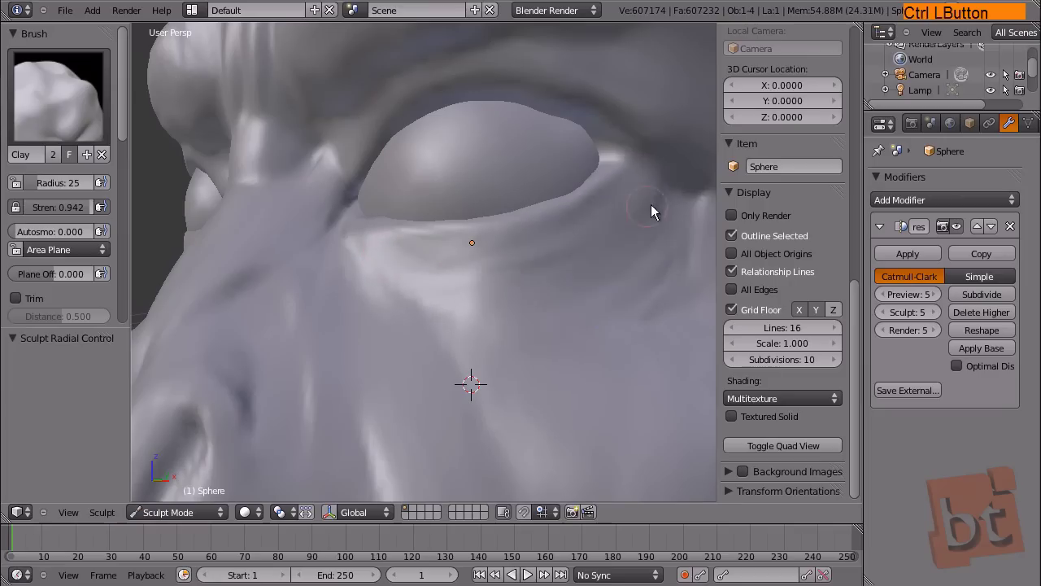
{"action": "left_click", "coordinate": [469, 355]}
{"action": "left_click", "coordinate": [363, 128]}
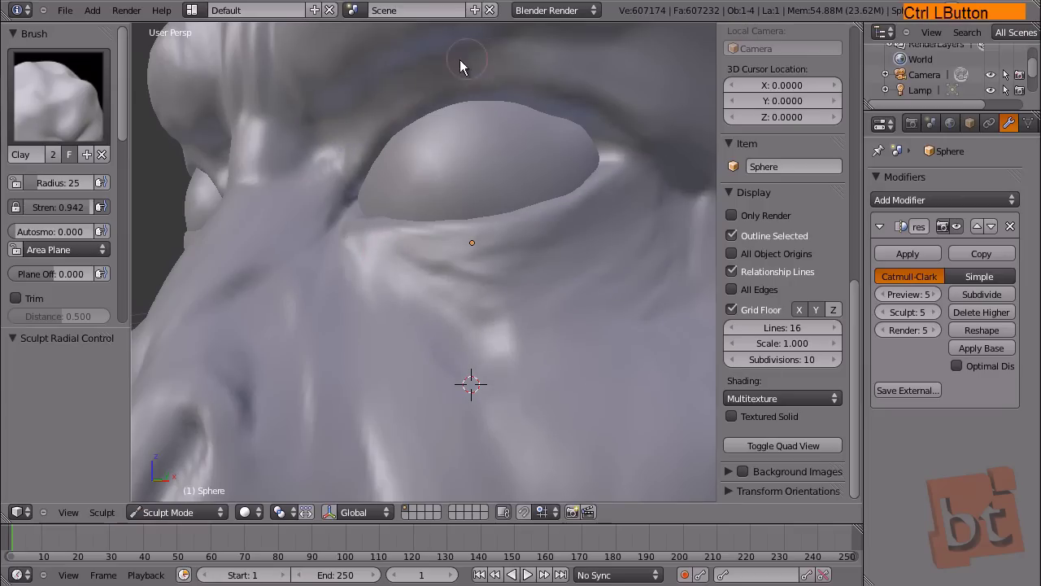
{"action": "left_click", "coordinate": [611, 84]}
{"action": "left_click", "coordinate": [679, 116]}
Step: Pinch the nose and forehead creases sharper with the Magnify brush in Pinch mode
{"action": "middle_click", "coordinate": [619, 190]}
{"action": "left_click", "coordinate": [547, 264]}
{"action": "middle_click", "coordinate": [594, 244]}
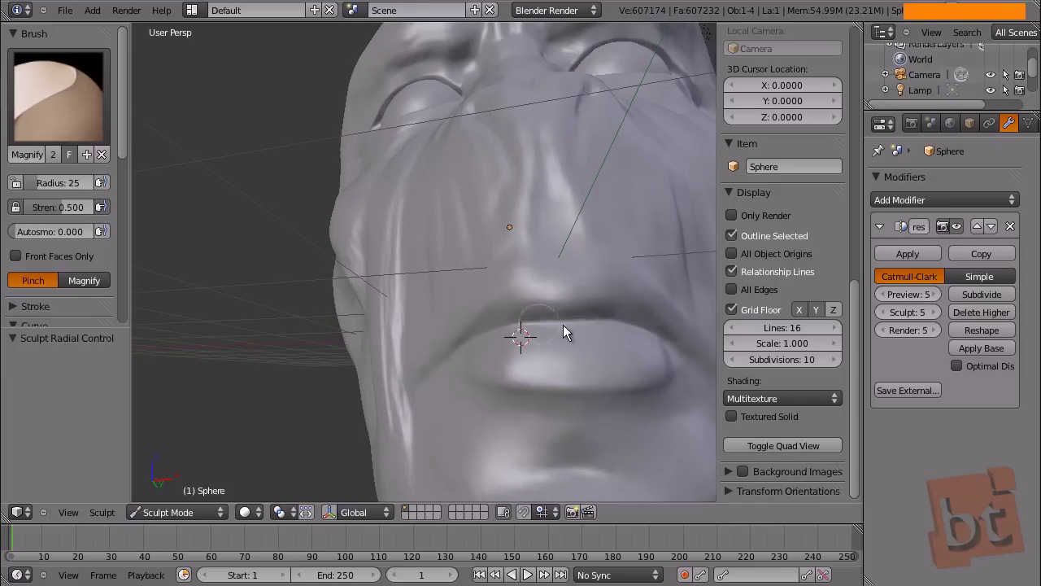
{"action": "middle_click", "coordinate": [578, 283]}
{"action": "left_click", "coordinate": [444, 240]}
{"action": "middle_click", "coordinate": [497, 226]}
{"action": "left_click", "coordinate": [520, 129]}
{"action": "middle_click", "coordinate": [515, 191]}
{"action": "left_click", "coordinate": [428, 201]}
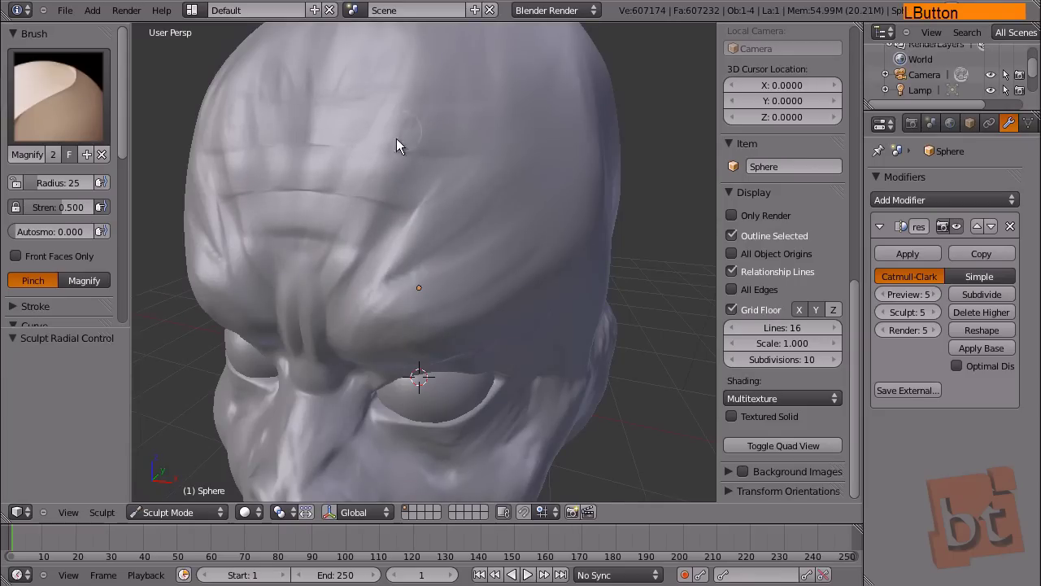
Step: Pull the view back to show the whole sculpted head above the grid floor
{"action": "middle_click", "coordinate": [413, 274]}
{"action": "middle_click", "coordinate": [385, 241]}
{"action": "middle_click", "coordinate": [412, 296]}
{"action": "middle_click", "coordinate": [405, 291]}
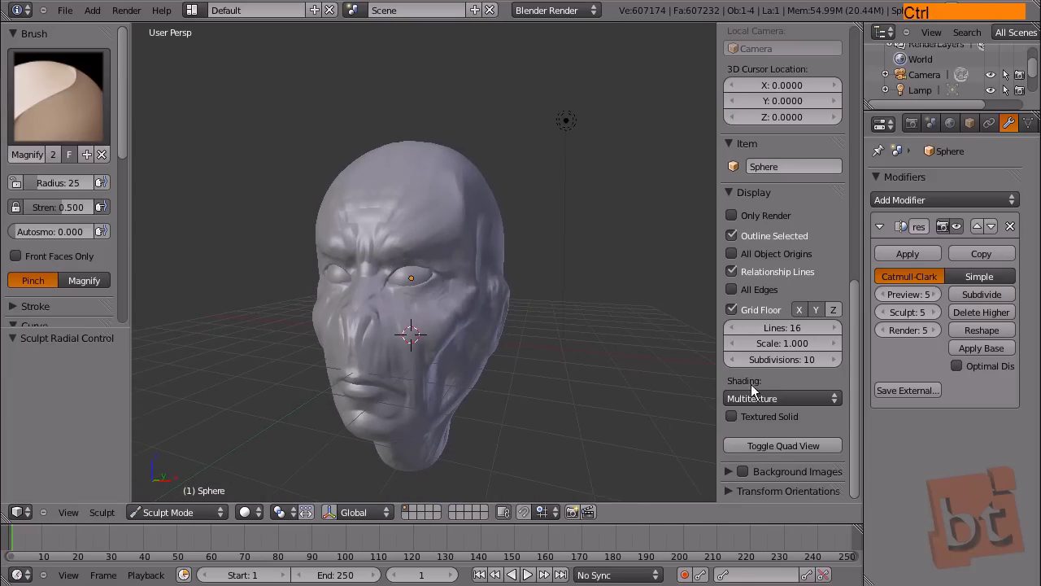
Step: Enable Only Render to hide grid and helpers, then orbit around the finished alien head
{"action": "left_click", "coordinate": [738, 222]}
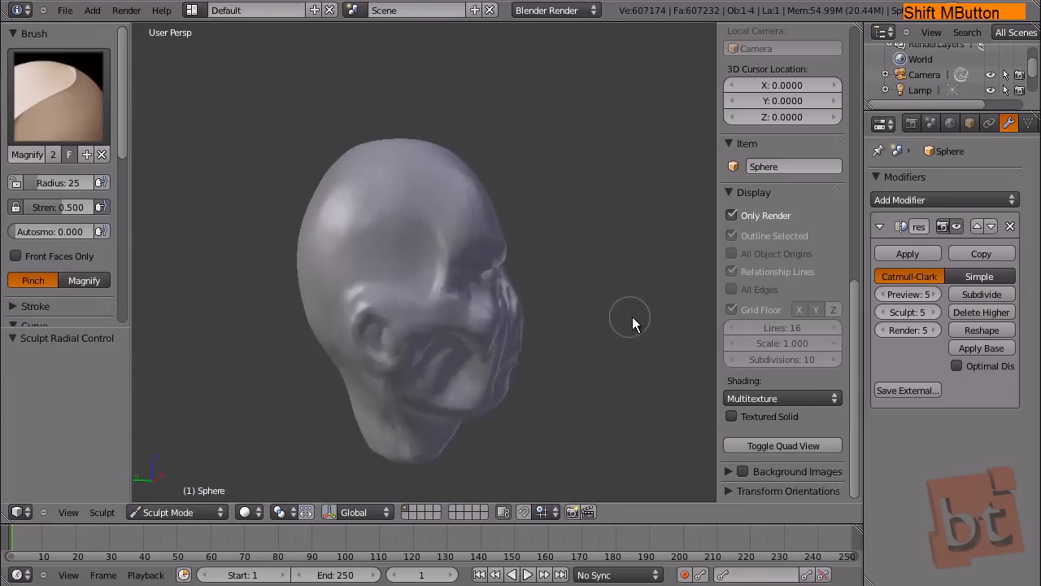
{"action": "middle_click", "coordinate": [547, 342]}
{"action": "middle_click", "coordinate": [548, 389]}
{"action": "middle_click", "coordinate": [561, 380]}
{"action": "middle_click", "coordinate": [637, 276]}
{"action": "middle_click", "coordinate": [638, 282]}
{"action": "middle_click", "coordinate": [601, 386]}
{"action": "middle_click", "coordinate": [598, 390]}
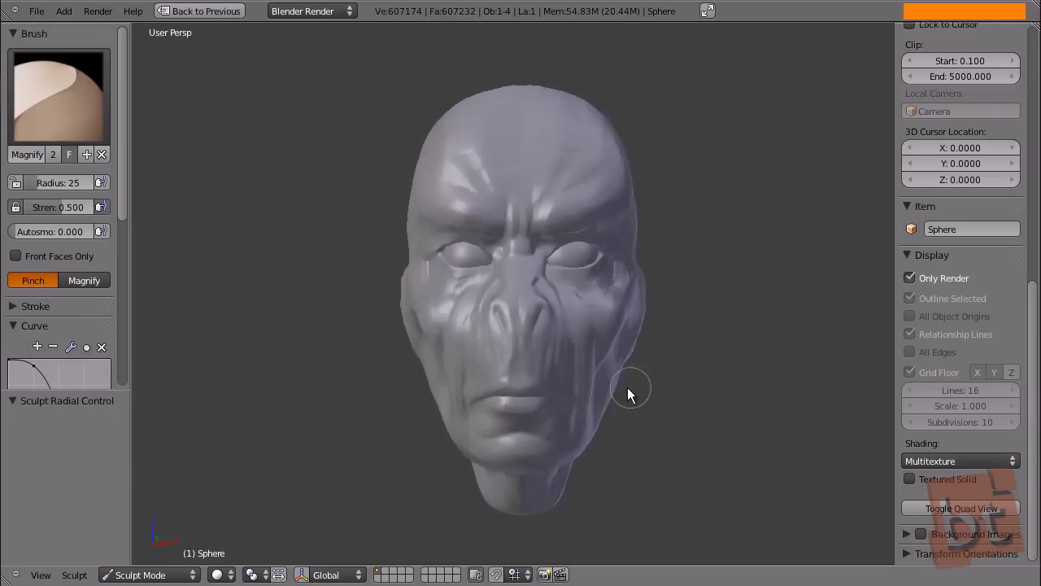
{"action": "middle_click", "coordinate": [616, 398]}
{"action": "middle_click", "coordinate": [619, 399]}
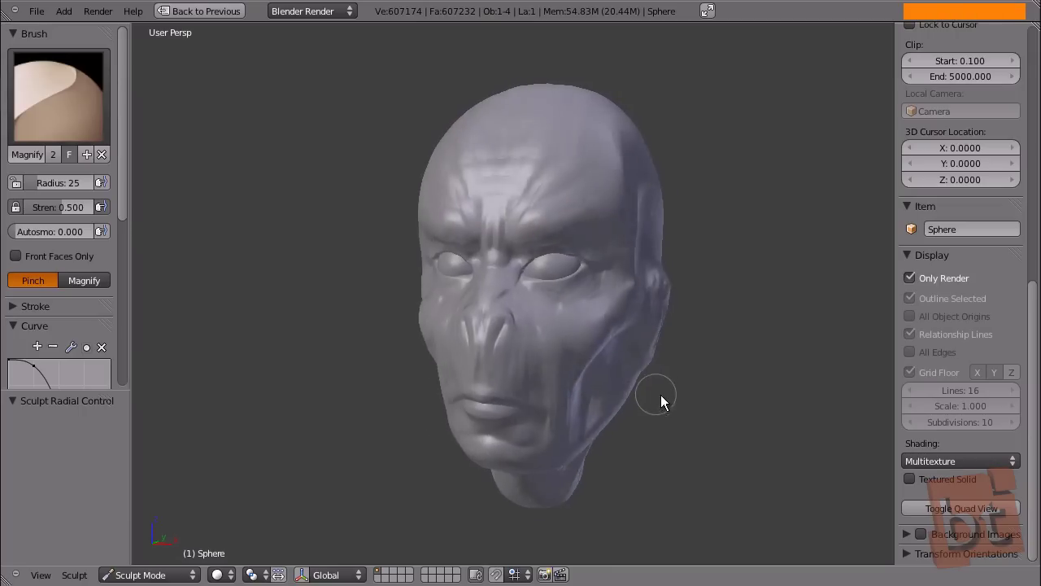
{"action": "middle_click", "coordinate": [643, 413]}
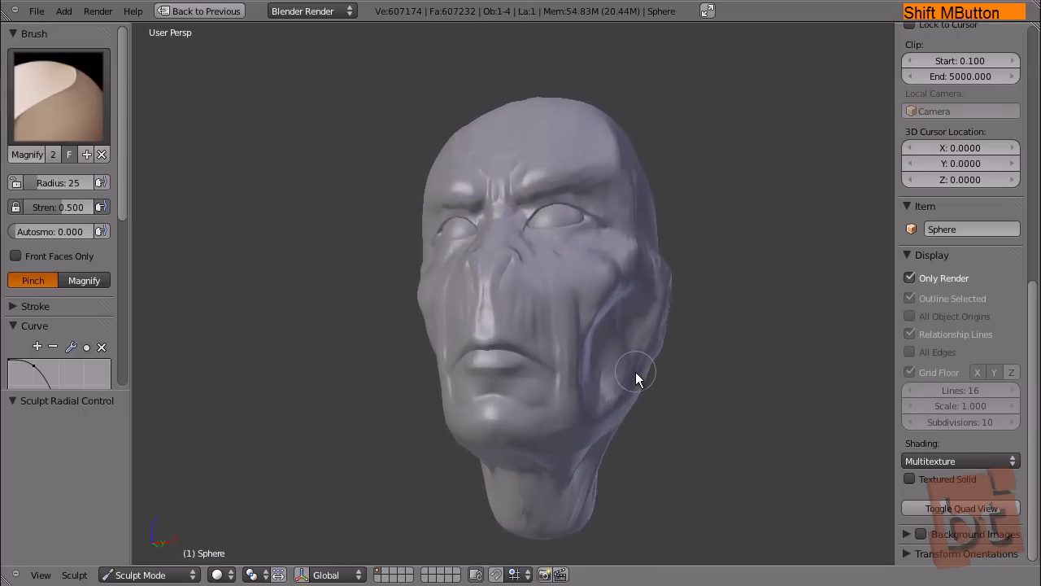
{"action": "middle_click", "coordinate": [635, 393]}
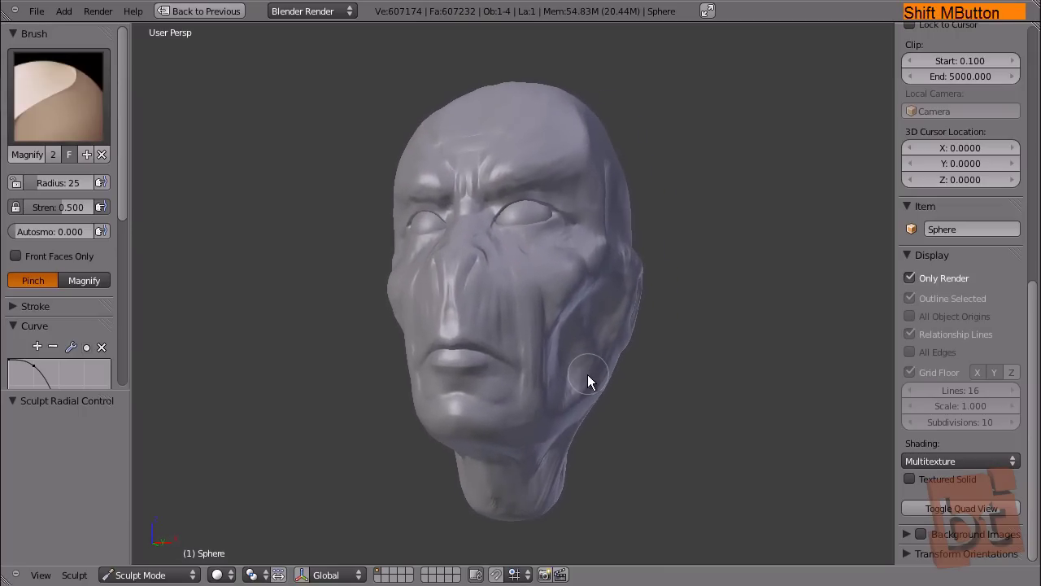
{"action": "middle_click", "coordinate": [592, 379]}
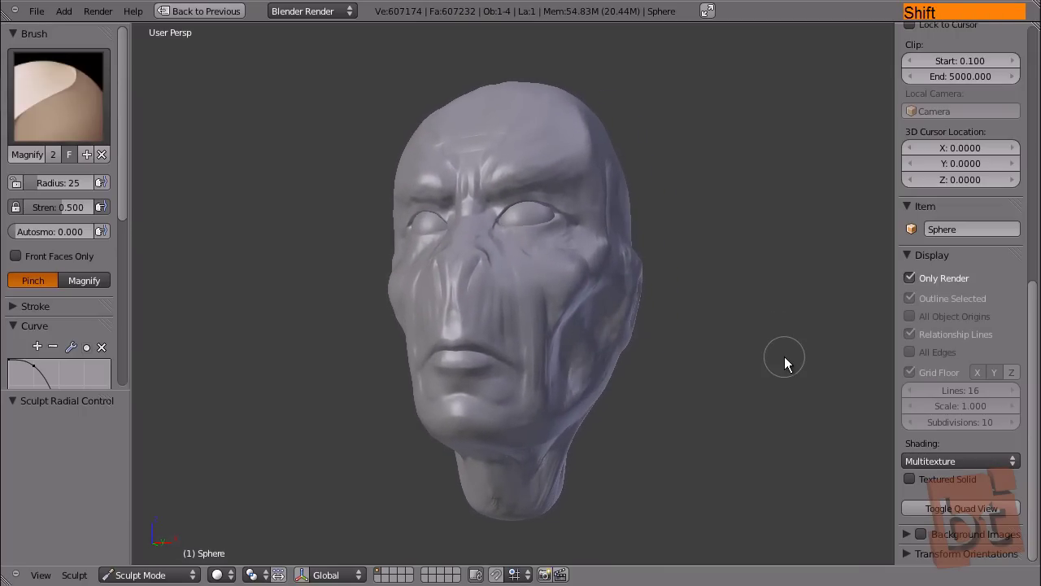